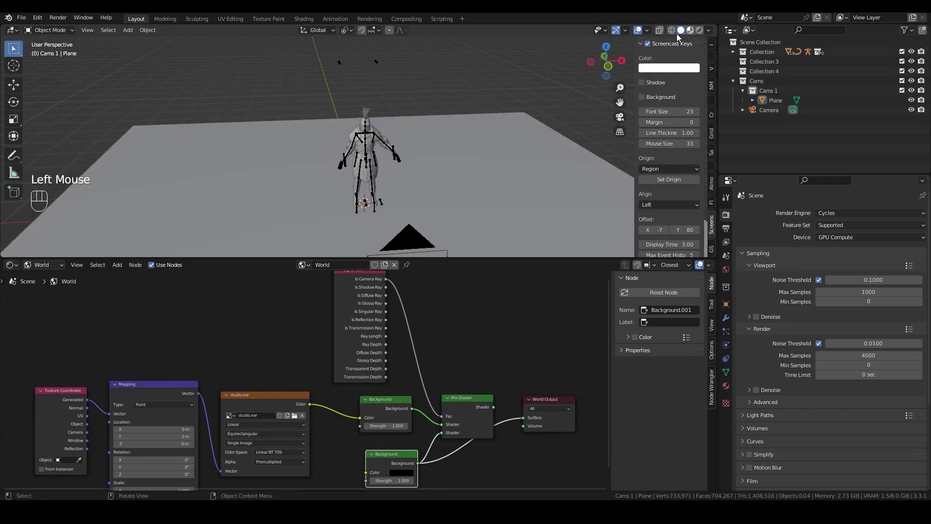
- Inspect the knight and floor plane, then frame the character through the scene camera (Numpad 0)
left_click_drag(414, 197, 411, 202)
scroll("up", 3)
left_click_drag(411, 186, 401, 176)
left_click(463, 169)
left_click_drag(508, 104, 478, 112)
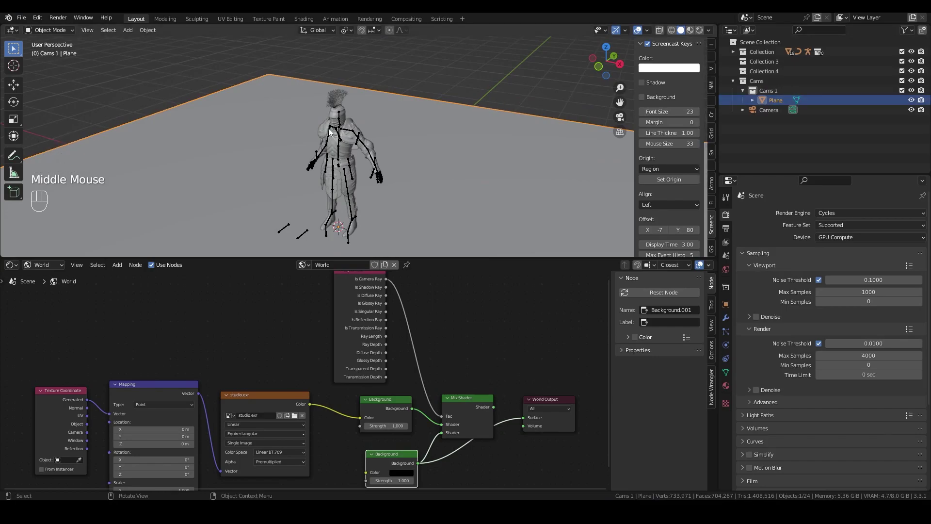
key("KP_0")
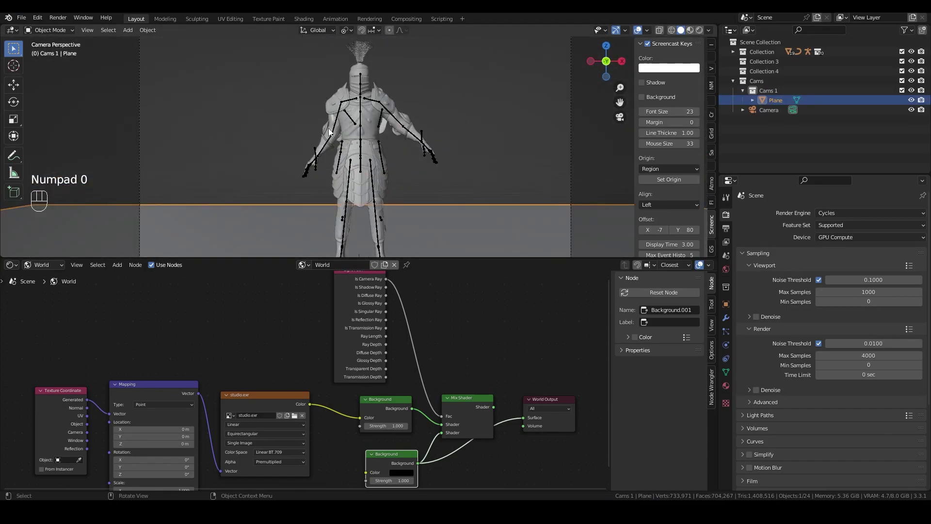
scroll("down", 3)
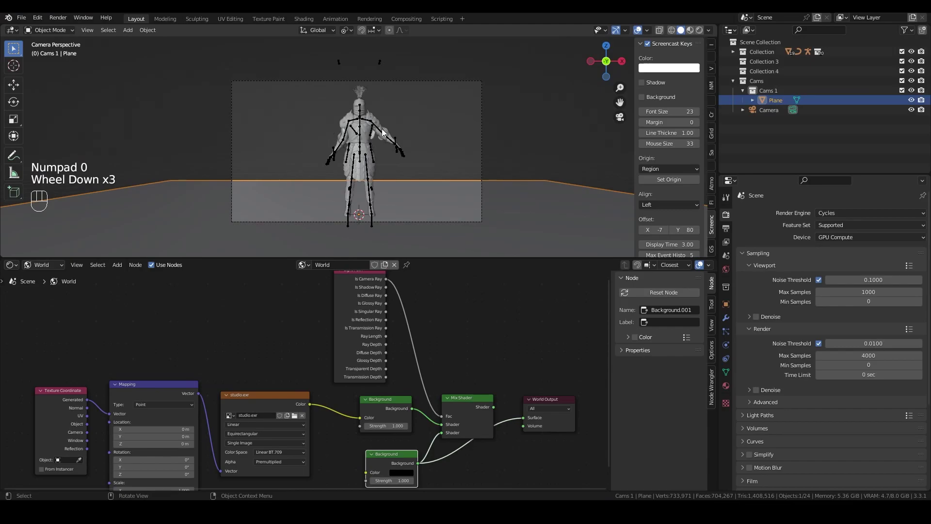
scroll("down", 3)
scroll("up", 3)
scroll("down", 3)
left_click(454, 116)
scroll("up", 3)
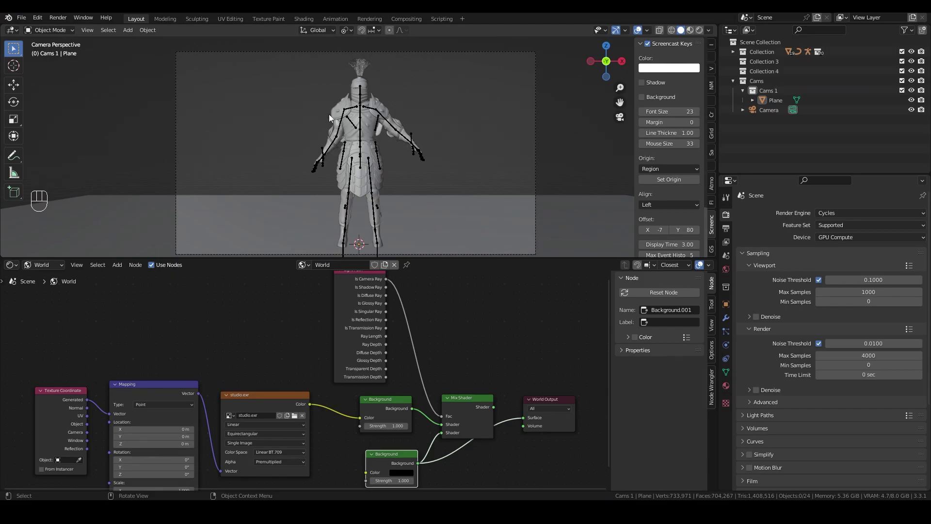
- Leave the camera view and create a new collection, Cams 2, inside the Cams collection
left_click_drag(426, 162, 440, 164)
scroll("up", 3)
left_click(780, 106)
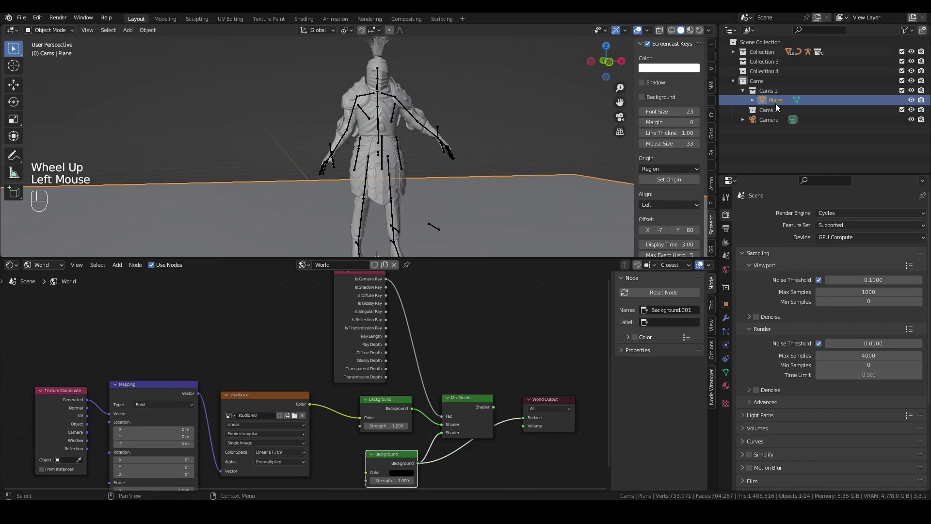
- Make the new Cams 2 collection active and add an area light near the knight
left_click(773, 114)
scroll("up", 3)
left_click_drag(505, 118, 484, 125)
left_click_drag(134, 35, 524, 150)
left_click_drag(525, 151, 439, 173)
scroll("down", 3)
- Rotate the area light -90° about X and start moving it along Y behind the knight
key("r")
key("x")
key("9")
key("0")
key("BackSpace")
key("BackSpace")
key("-")
key("9")
key("0")
key("Return")
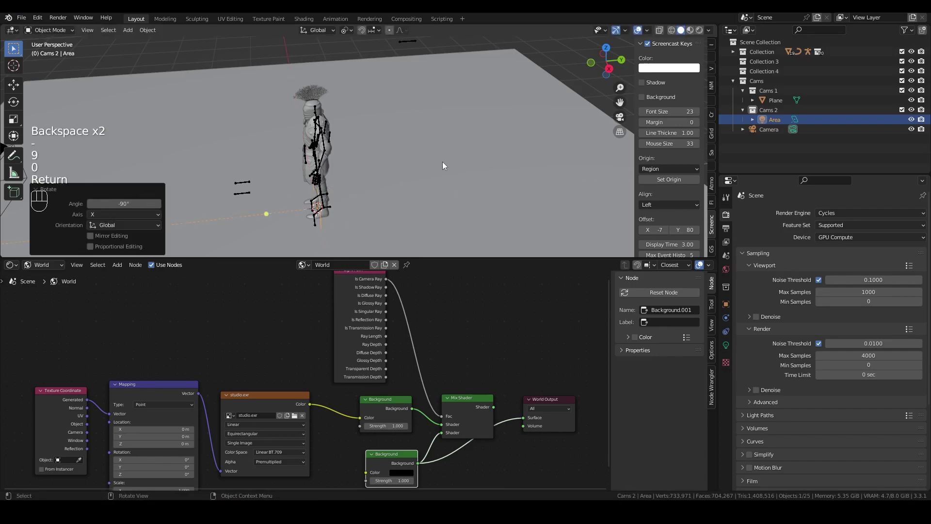
key("g")
key("y")
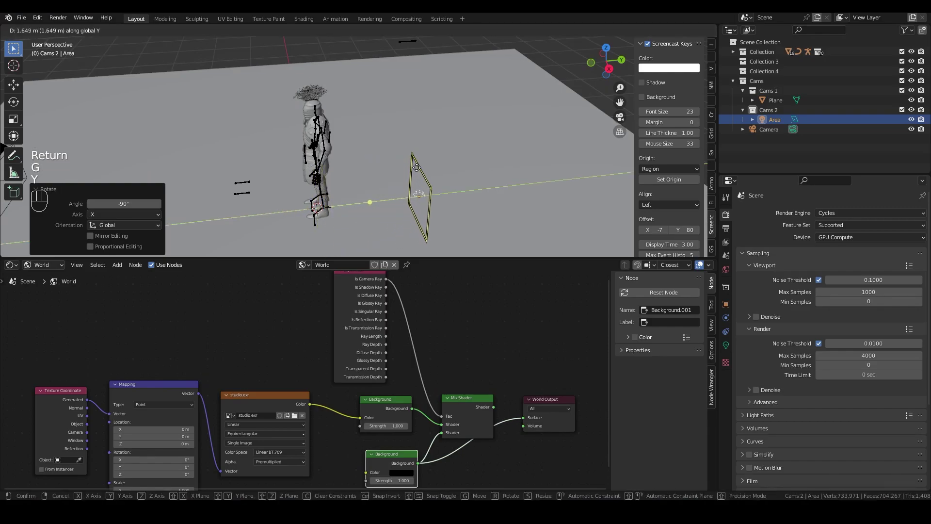
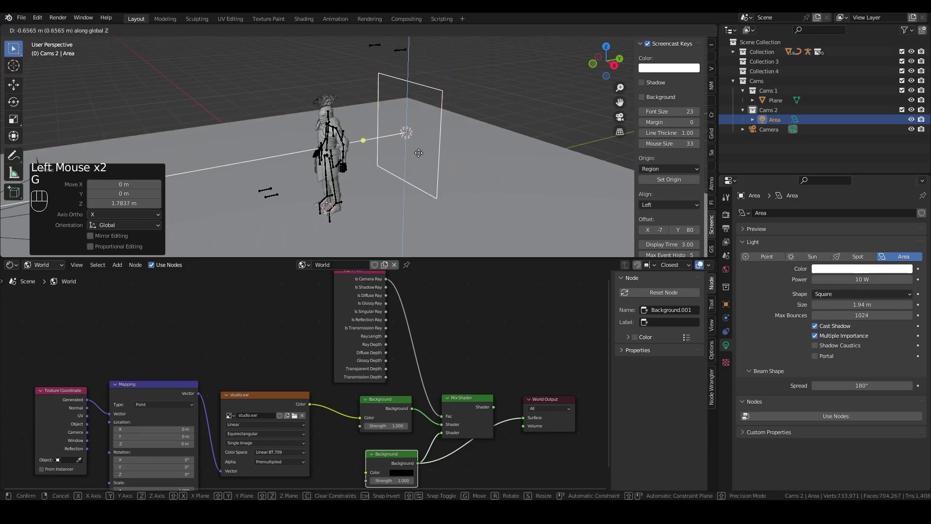
- Confirm the area light's position and preview the knight in Rendered shading through the camera
left_click(426, 162)
key("KP_0")
scroll("up", 3)
left_click(480, 87)
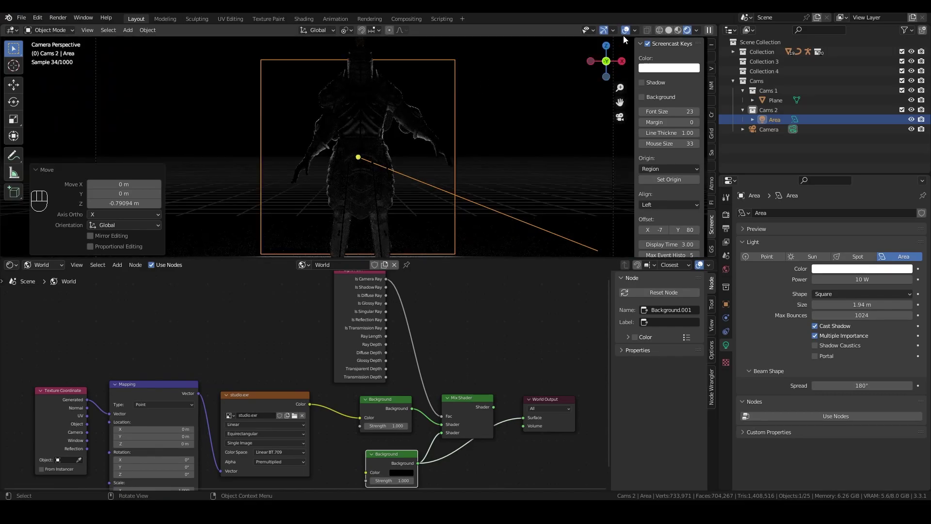
- Turn off viewport overlays and hide the floor plane for a clean rim-lit preview
left_click(630, 31)
scroll("down", 3)
scroll("up", 3)
scroll("down", 3)
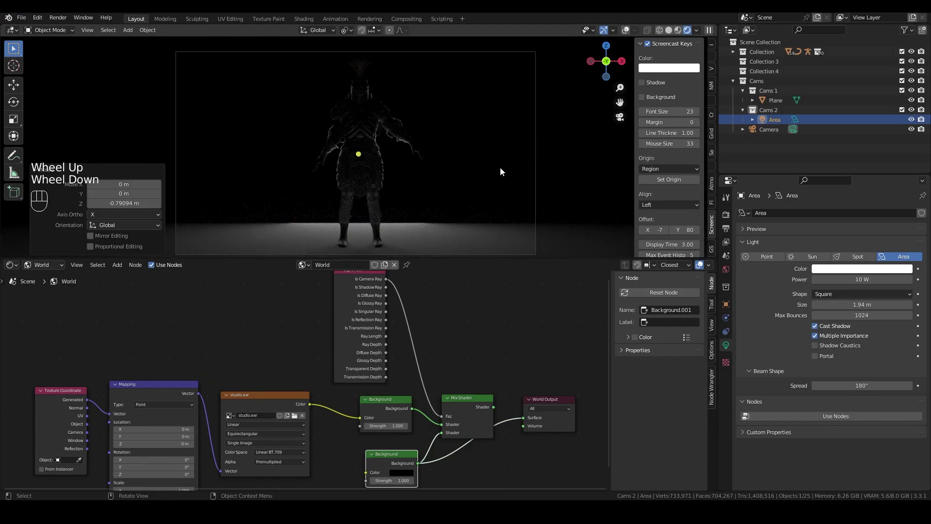
scroll("up", 3)
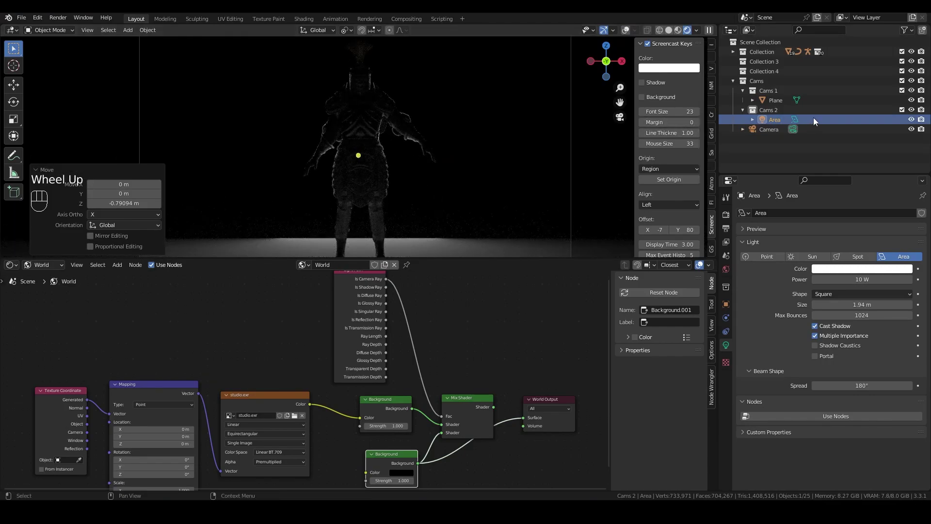
left_click(914, 102)
scroll("up", 3)
scroll("down", 3)
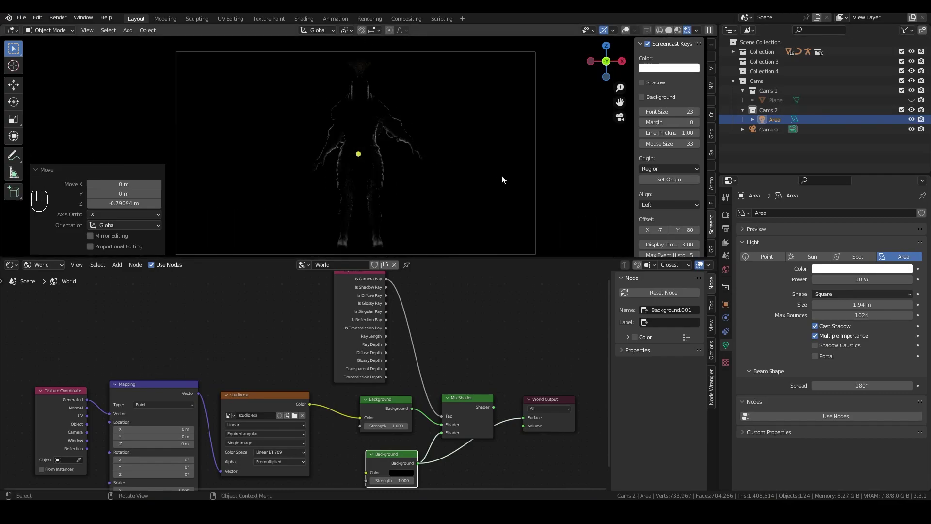
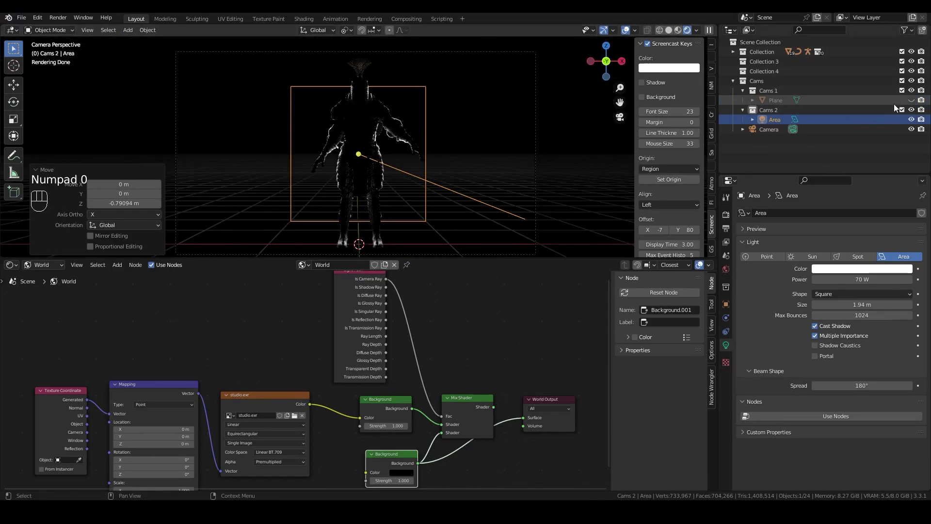
- Unhide and select the floor plane and give it a new material in the Shader Editor
left_click(917, 103)
left_click(448, 237)
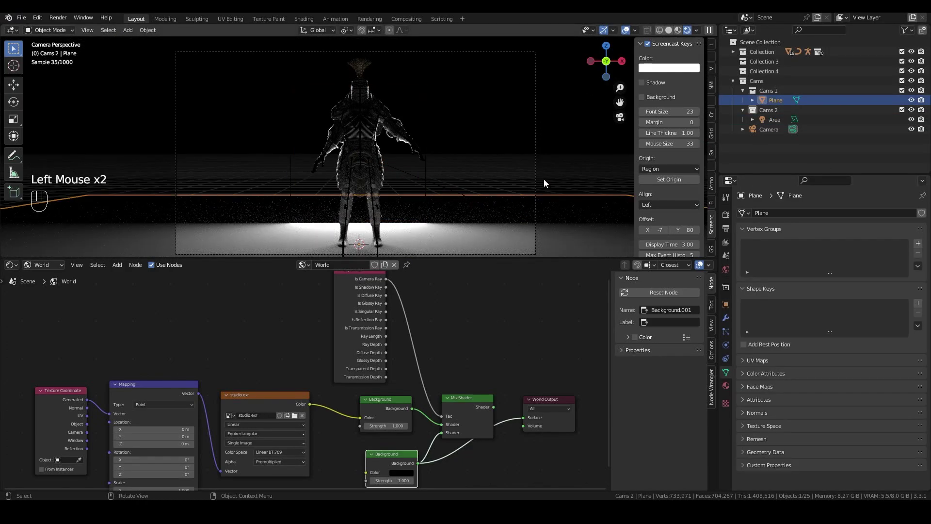
scroll("up", 3)
left_click_drag(342, 409, 304, 392)
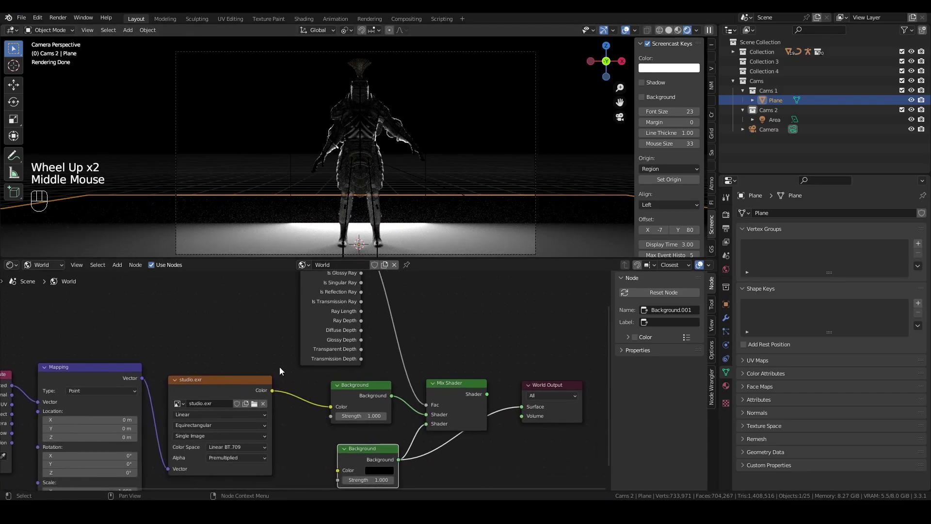
left_click_drag(39, 268, 55, 284)
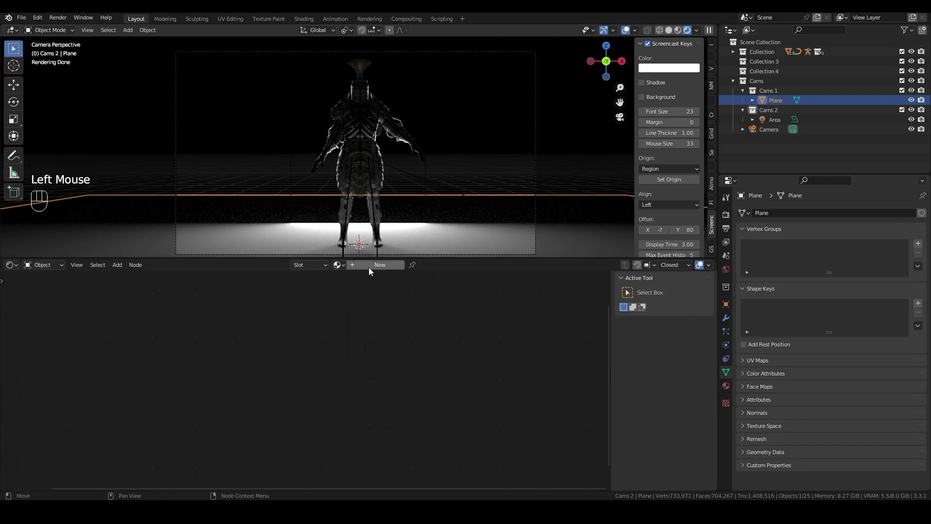
left_click(368, 275)
- Darken the plane's base colour to near black, set Metallic 1 and Roughness about 0.886
left_click_drag(370, 269, 381, 311)
left_click_drag(419, 409, 389, 358)
left_click(374, 383)
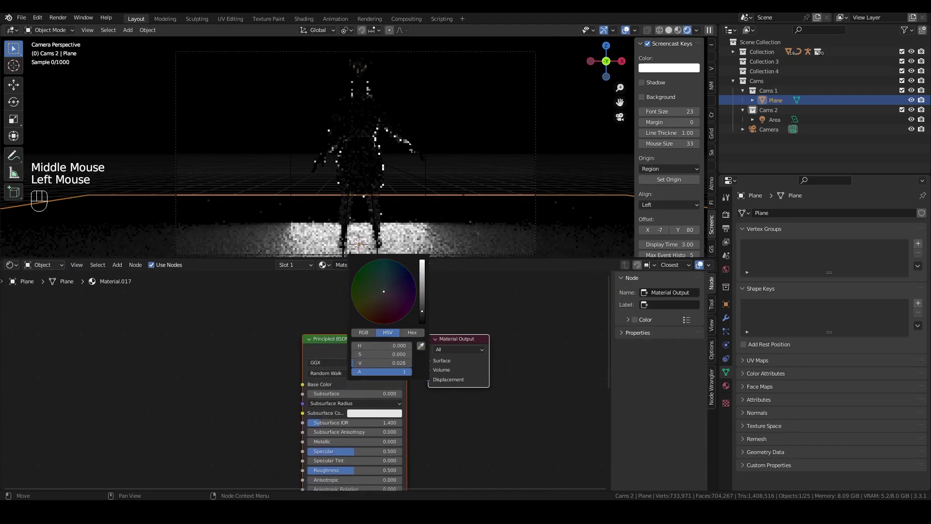
left_click_drag(351, 455, 433, 456)
middle_click(473, 447)
left_click_drag(339, 417, 458, 394)
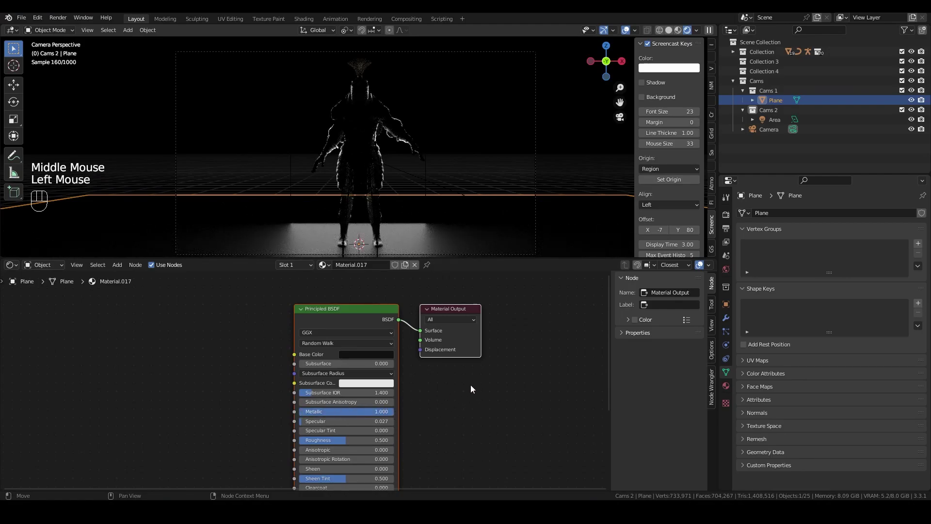
left_click_drag(341, 442, 398, 428)
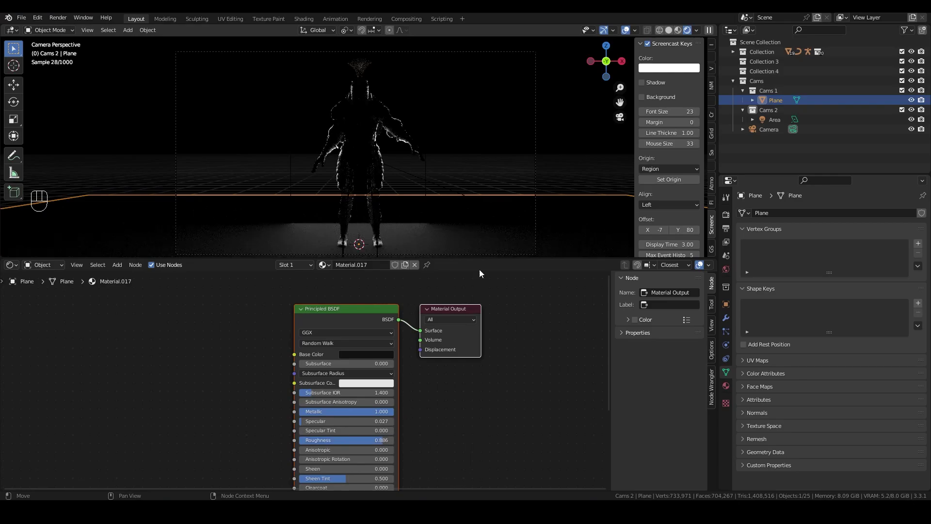
- Return the viewport to solid shading and move the view in close to the knight
left_click(626, 34)
middle_click(502, 131)
scroll("up", 3)
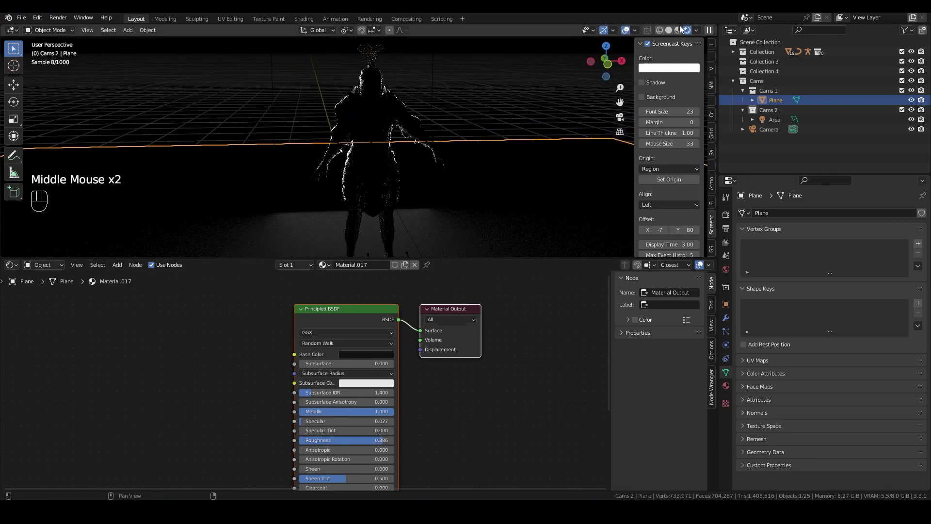
left_click(674, 33)
scroll("up", 3)
left_click_drag(511, 98, 489, 104)
scroll("up", 3)
left_click_drag(449, 112, 473, 115)
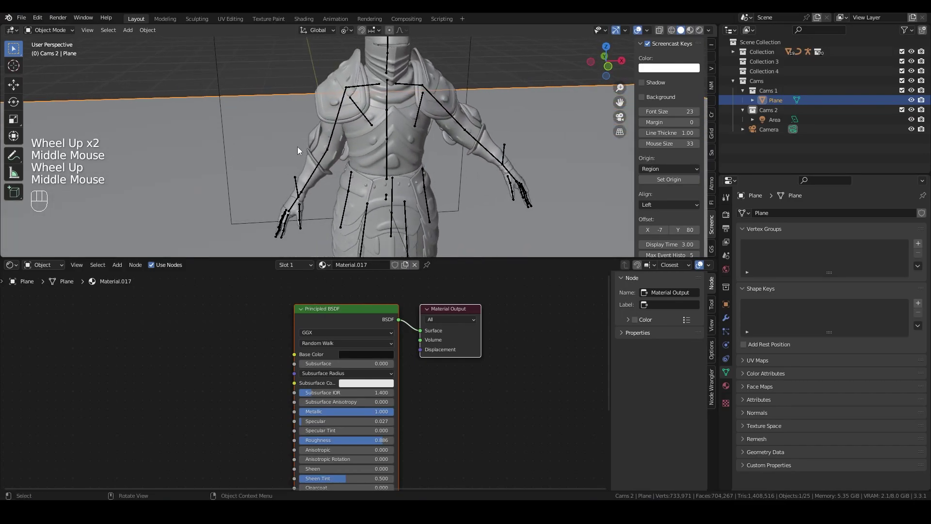
- Activate Cams 2, add a point light from the Add menu, then delete it again
left_click(783, 114)
left_click(135, 33)
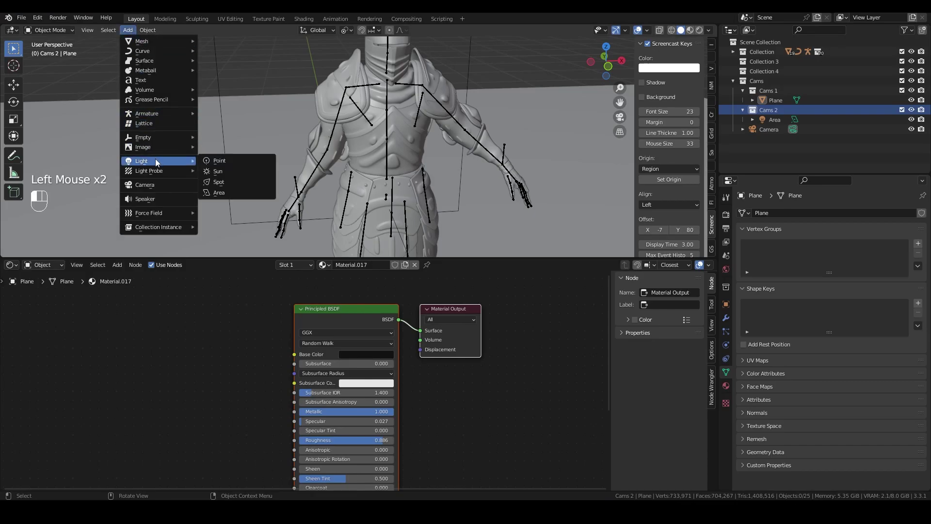
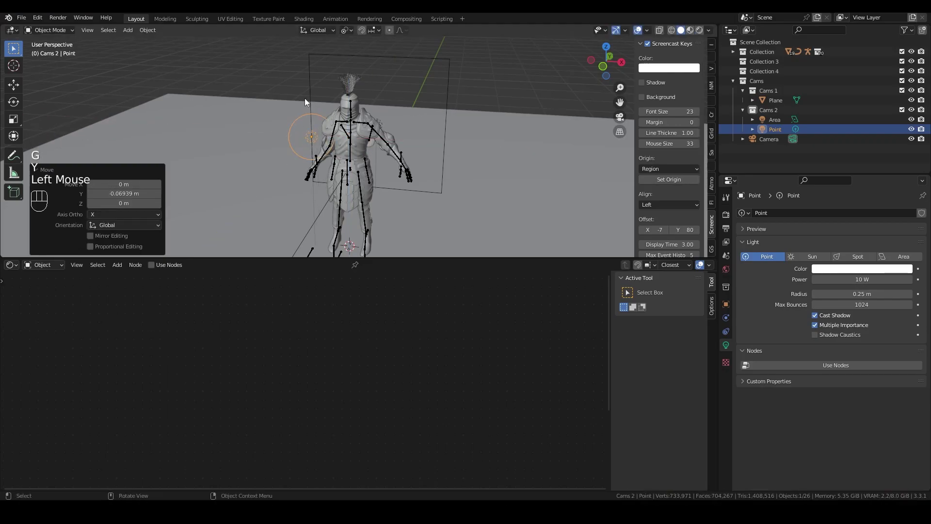
key("Delete")
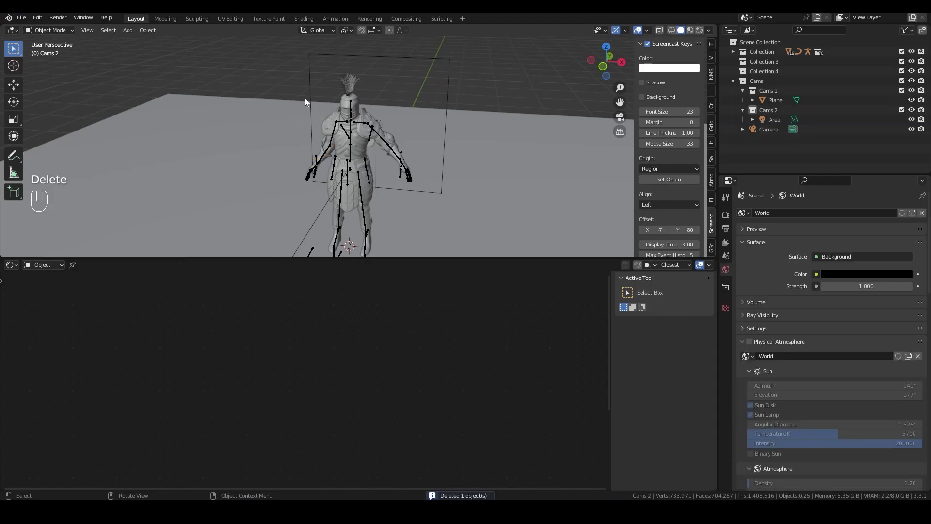
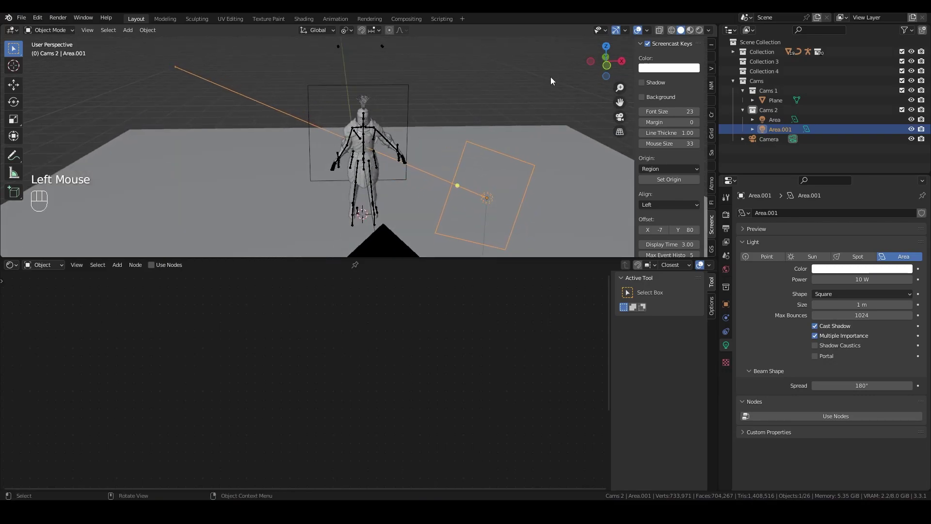
- From the top view, move the second area light Area.001 into place beside the knight
key("KP_7")
scroll("down", 3)
left_click_drag(430, 158, 419, 95)
key("g")
left_click(413, 121)
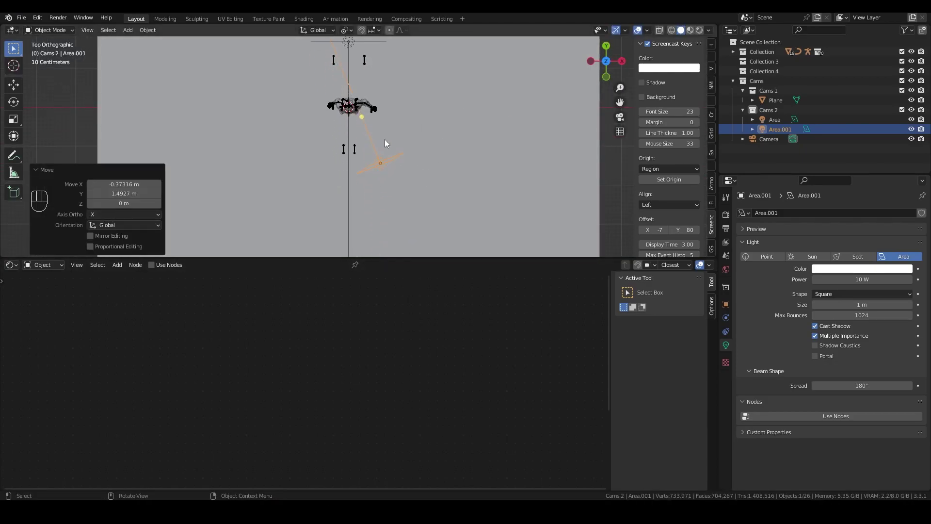
key("g")
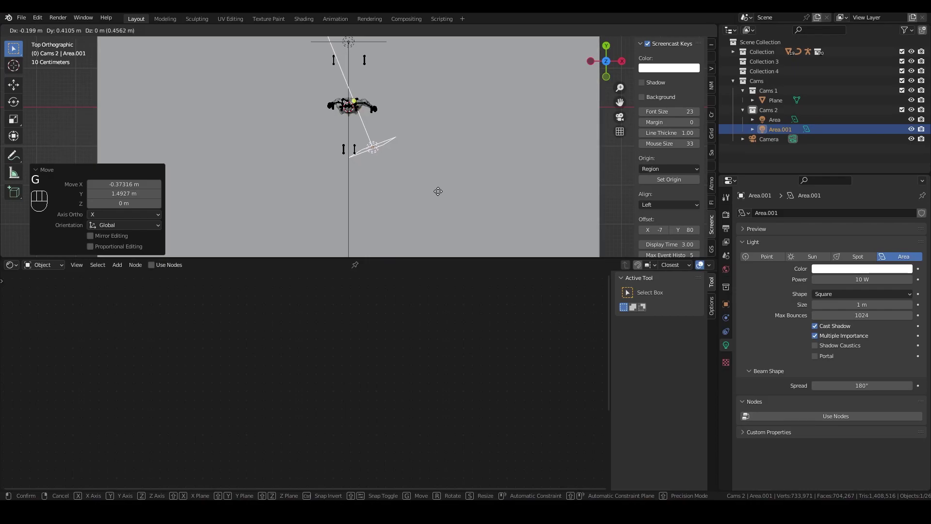
left_click(440, 196)
- Check through the camera and lower Area.001's power from 10 W to 1.9 W
key("KP_0")
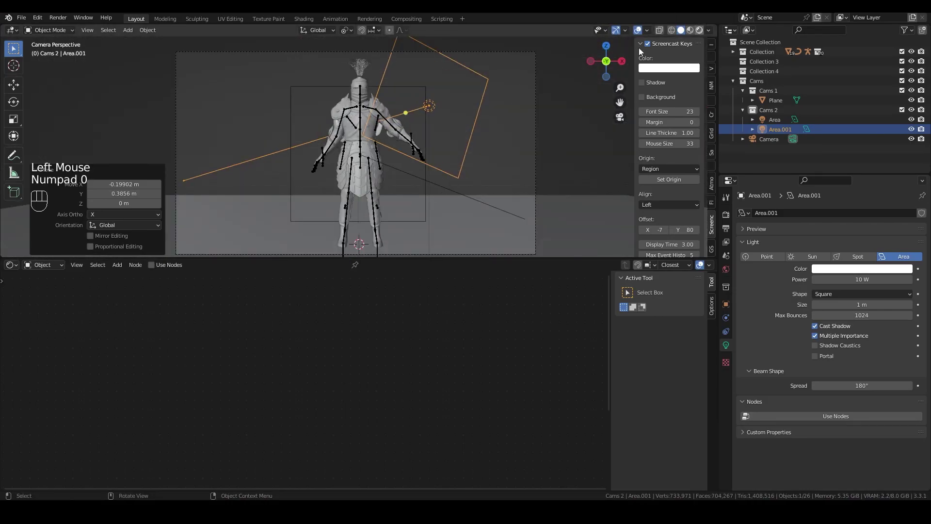
left_click_drag(577, 78, 627, 35)
left_click(627, 34)
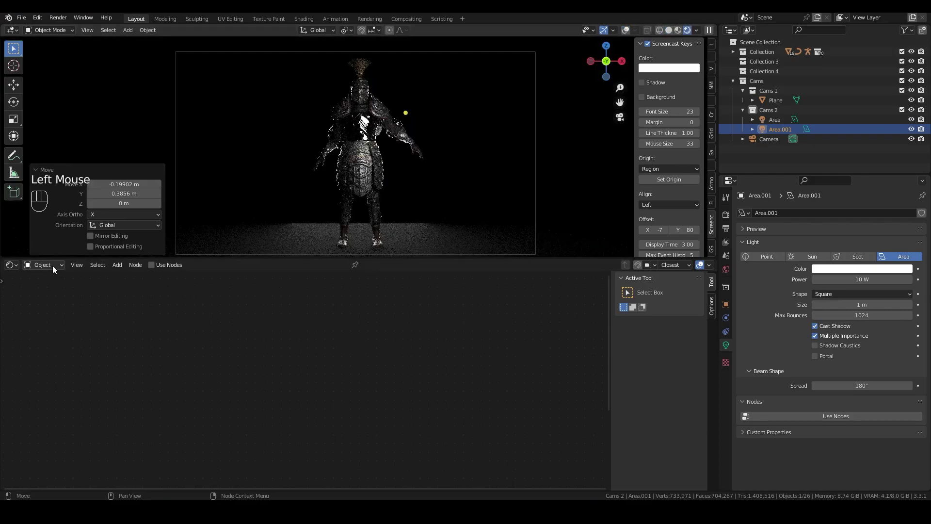
left_click_drag(57, 268, 294, 309)
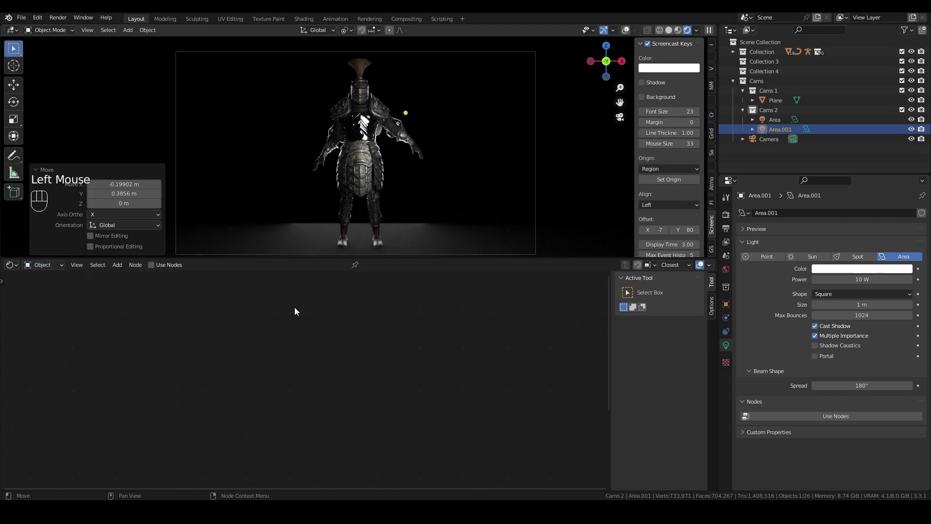
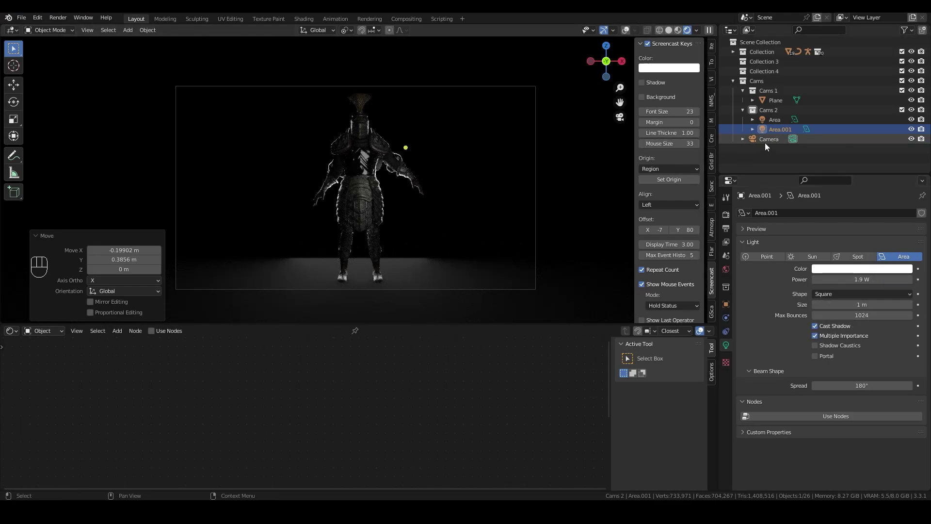
- Select the scene camera in the Outliner and show the Cycles render settings
left_click(776, 145)
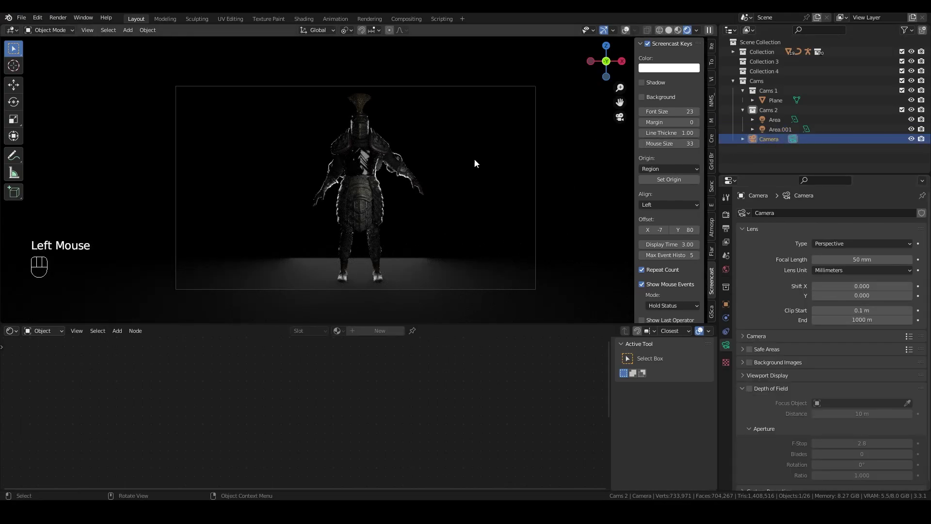
left_click(728, 220)
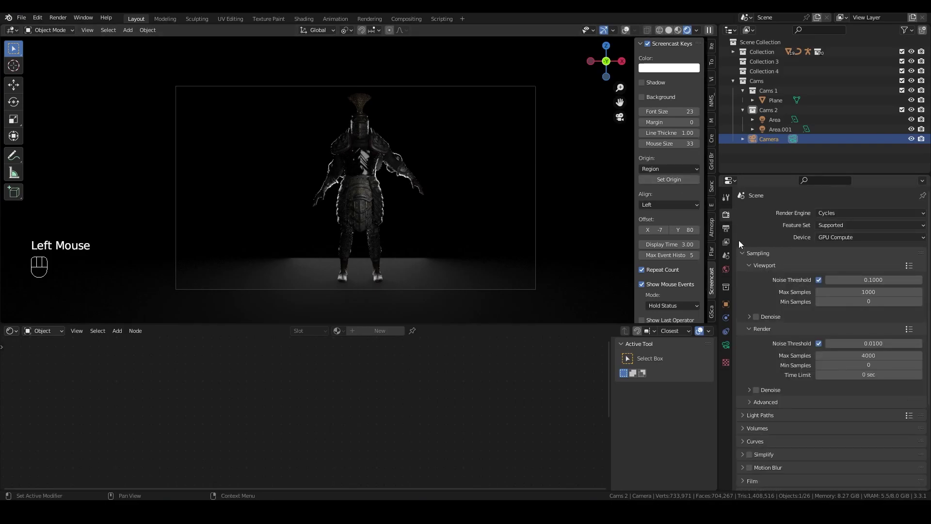
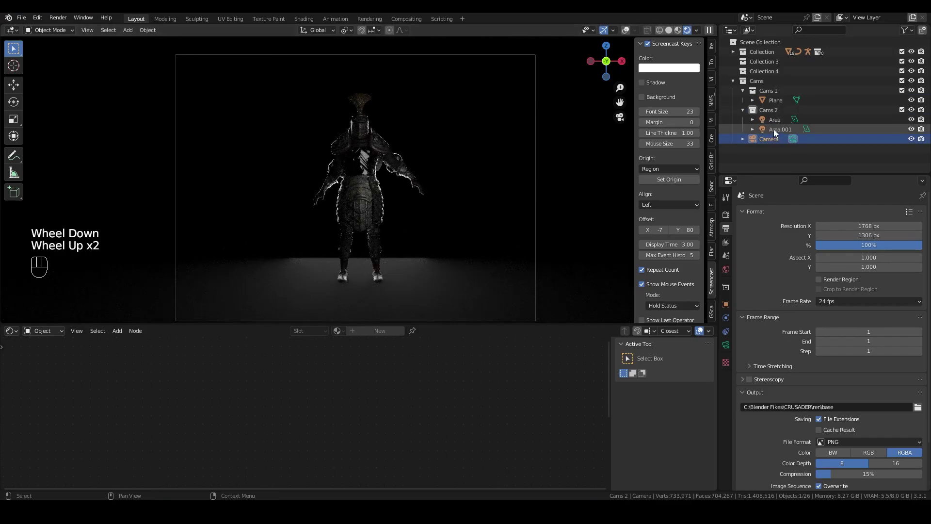
- Move the camera closer along Y in two nudges so the knight fills more of the frame
key("g")
key("y")
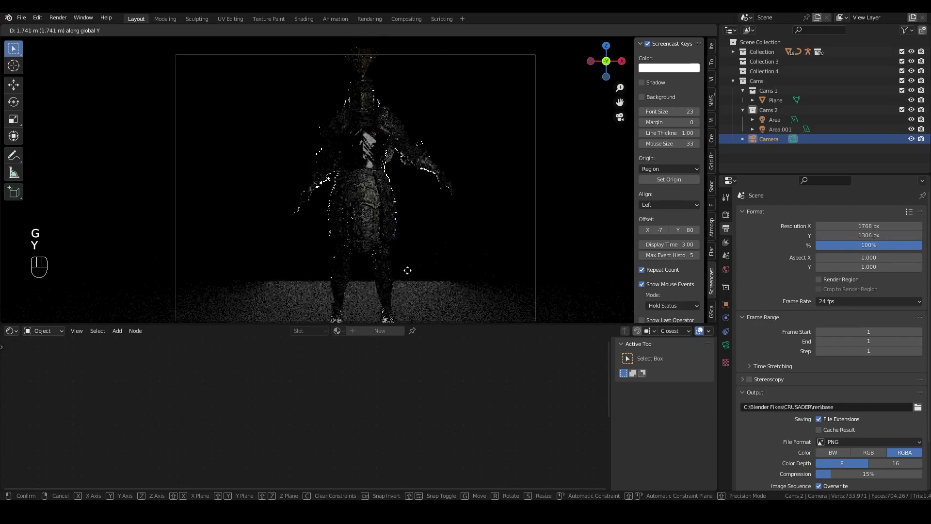
left_click(411, 273)
scroll("down", 3)
scroll("up", 3)
key("g")
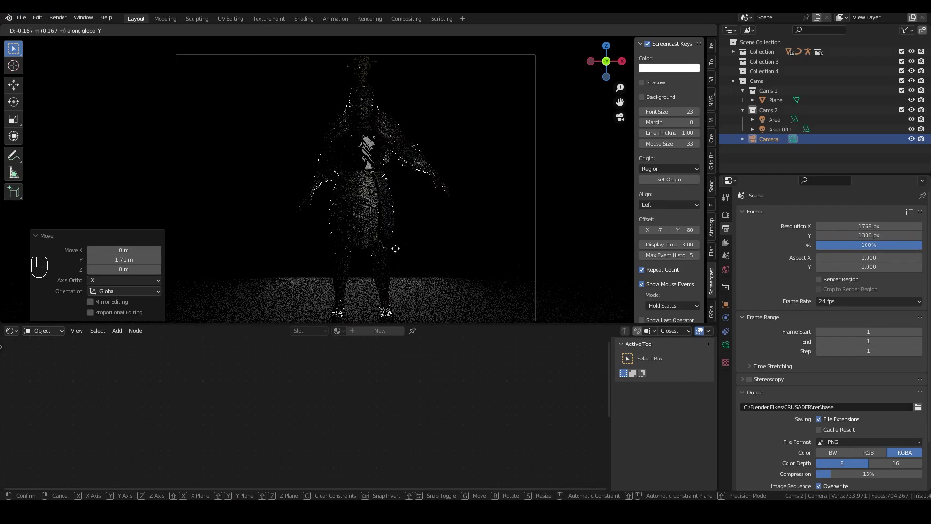
left_click(399, 251)
- Orbit in to inspect the knight's shoulder armour and main armour body materials
left_click_drag(416, 182, 401, 191)
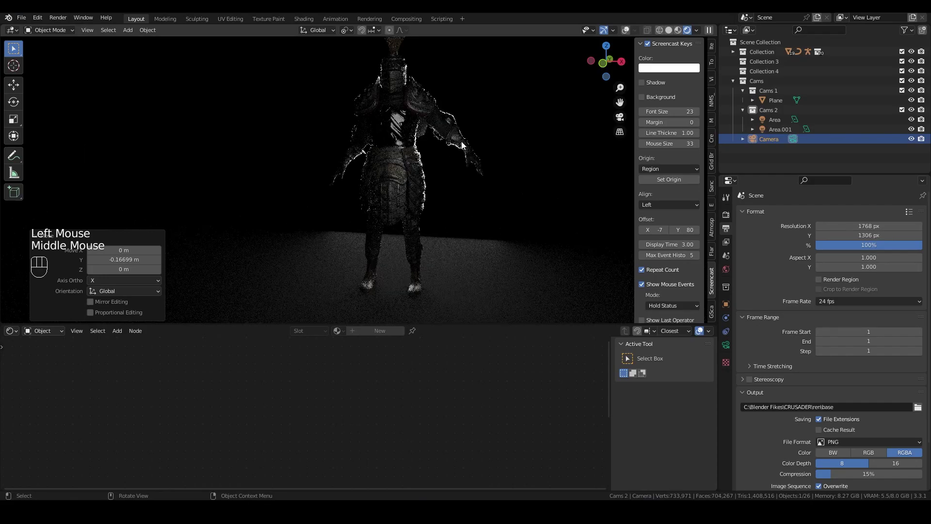
left_click_drag(484, 132, 429, 252)
scroll("up", 3)
left_click_drag(410, 265, 418, 175)
left_click(416, 206)
scroll("down", 3)
left_click_drag(339, 256, 369, 181)
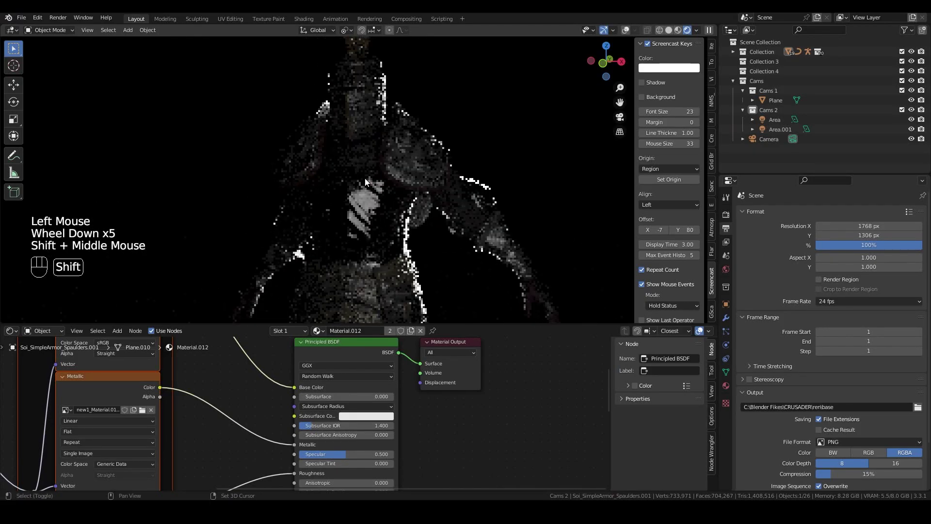
left_click(374, 228)
scroll("up", 3)
scroll("down", 3)
left_click_drag(363, 228, 377, 238)
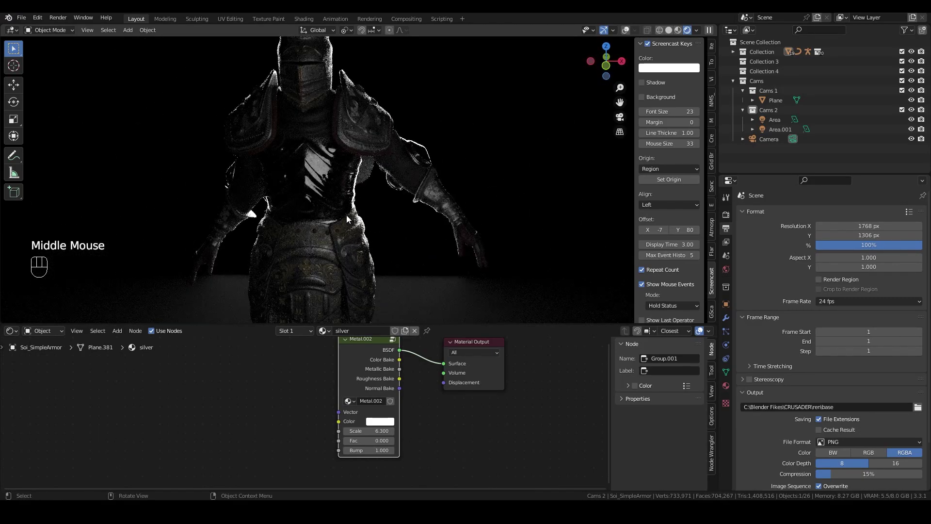
scroll("up", 3)
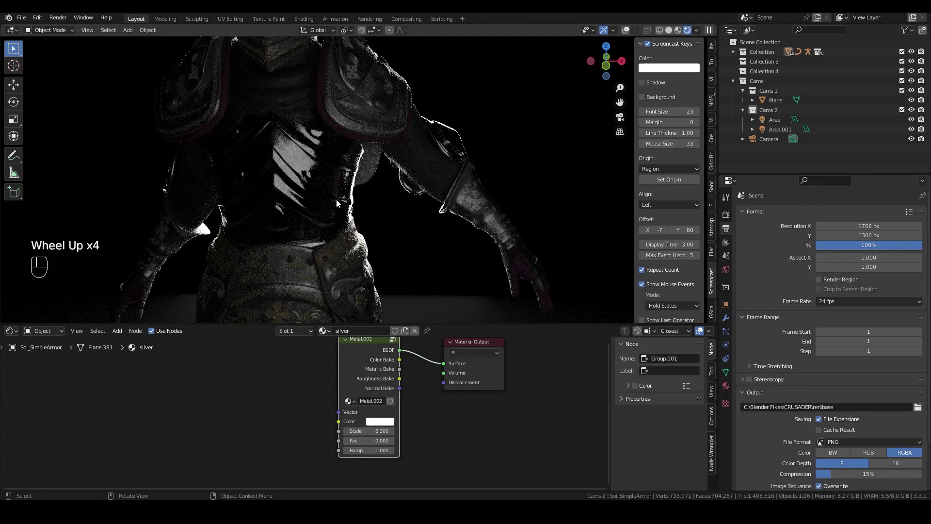
scroll("down", 3)
scroll("down", 3)
- Return to the camera view, toggle overlays, and scroll the render properties toward Color Management
key("KP_0")
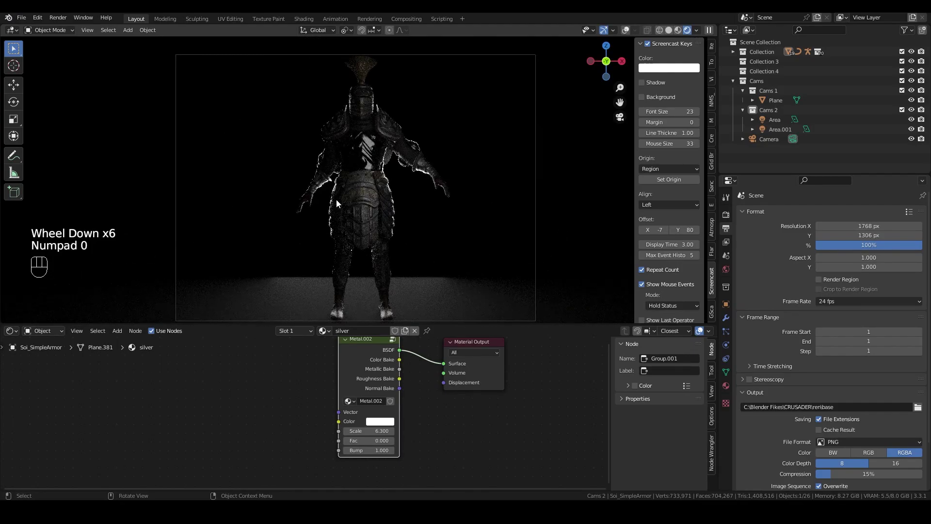
left_click_drag(349, 188, 375, 195)
left_click(626, 33)
middle_click(453, 141)
key("KP_0")
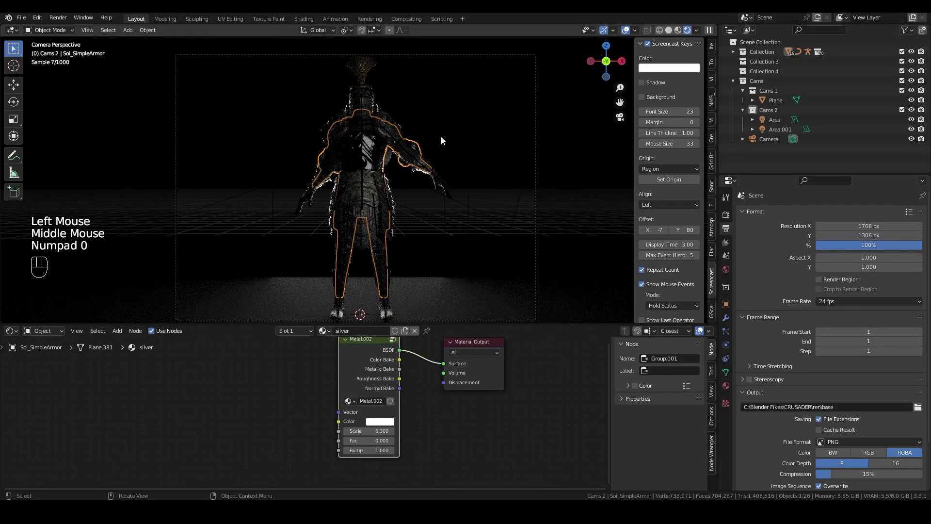
left_click(632, 34)
left_click(728, 216)
scroll("down", 3)
- Expand Color Management and change the view transform from Display Native to AgX
left_click(744, 484)
scroll("down", 3)
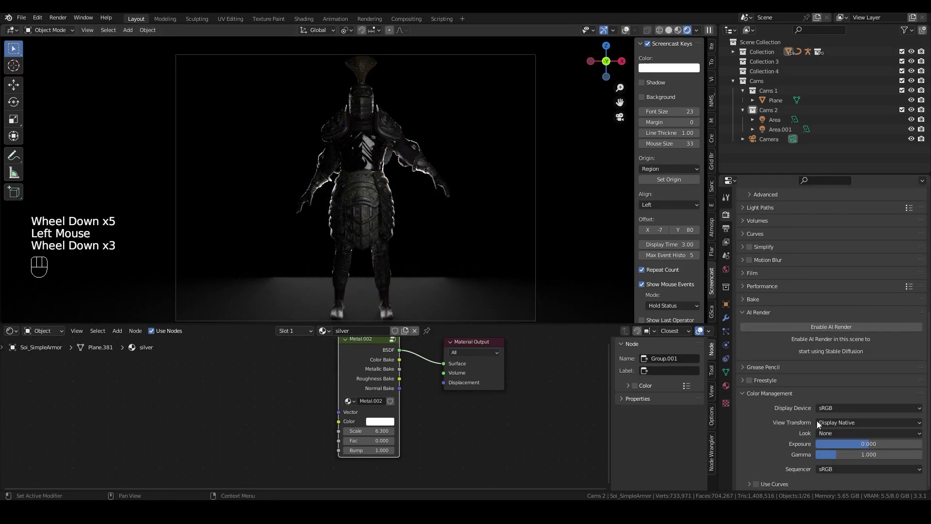
left_click_drag(844, 428, 832, 450)
scroll("up", 3)
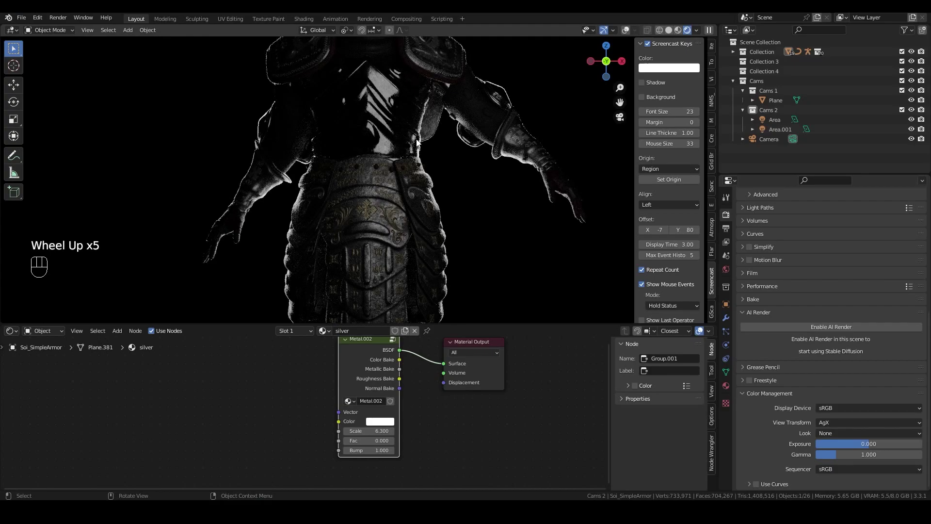
scroll("down", 3)
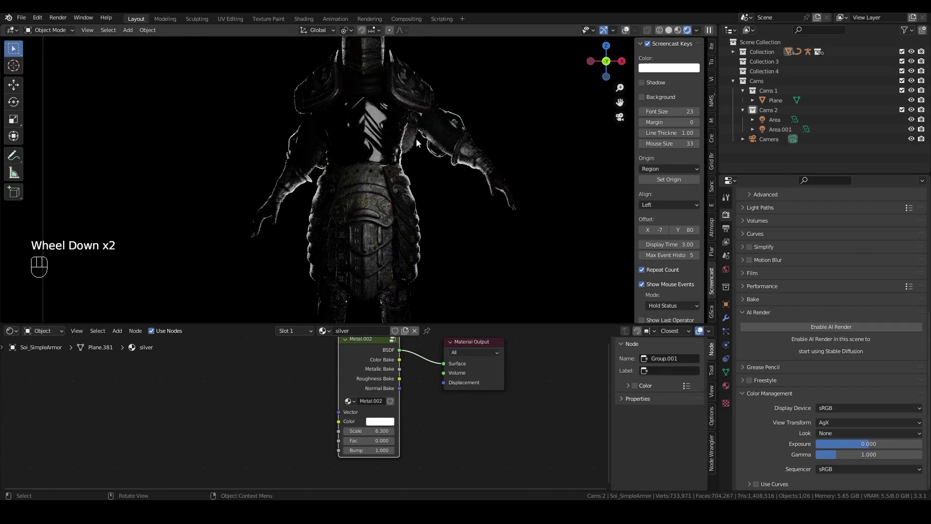
scroll("down", 3)
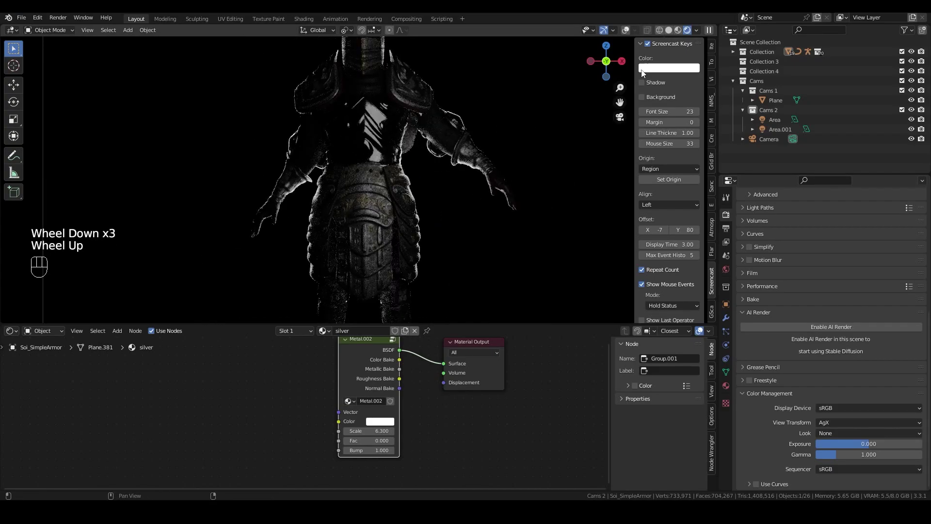
- Toggle overlays and select the first area light in the Cams 2 collection
left_click(627, 30)
scroll("down", 3)
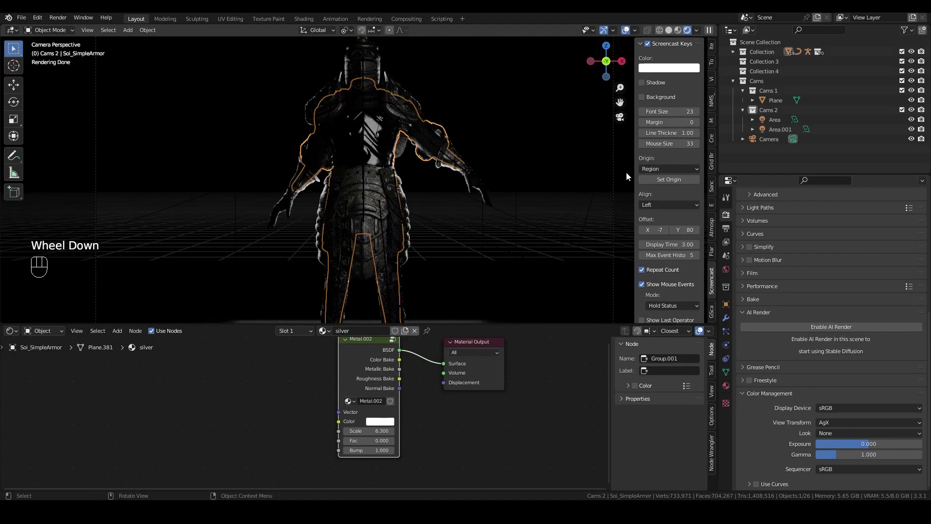
left_click(784, 130)
left_click(778, 125)
- Raise the first area light slightly along Z, deselect, and hide overlays for a clean preview
scroll("down", 3)
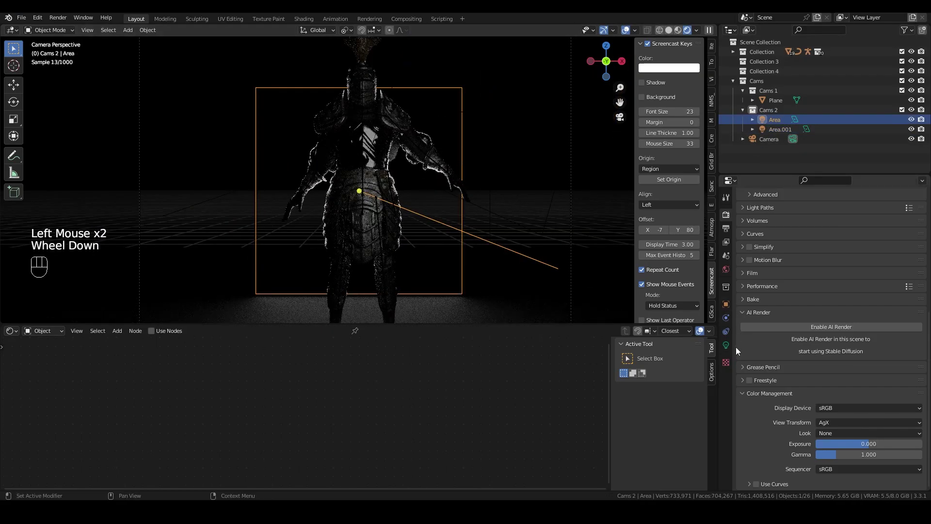
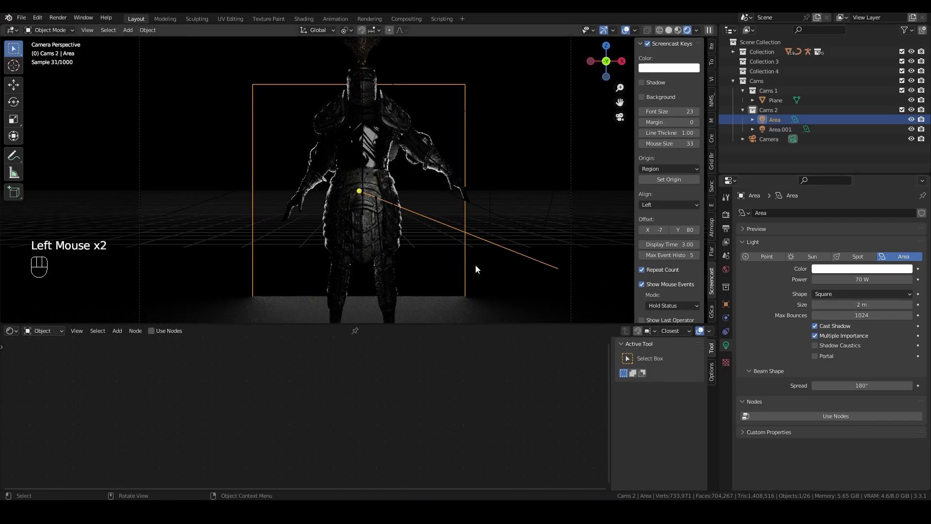
key("g")
key("z")
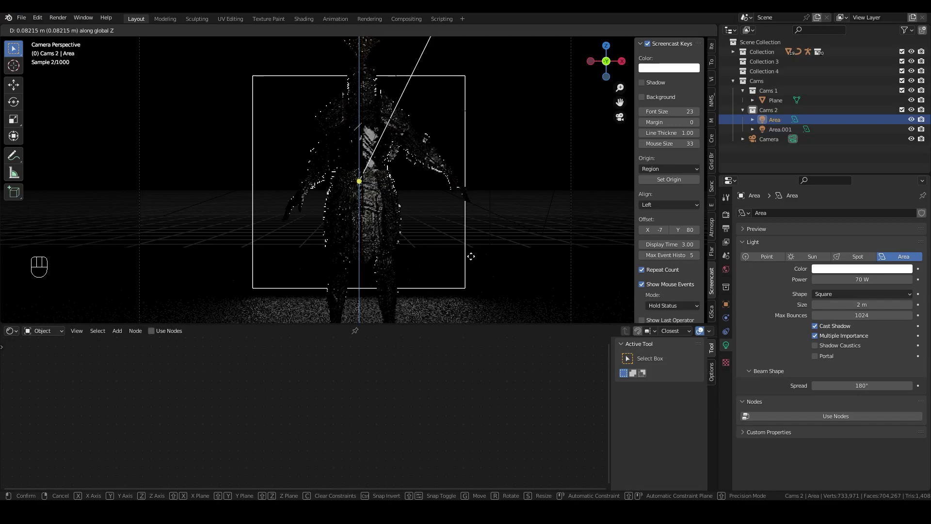
left_click(476, 253)
left_click(536, 124)
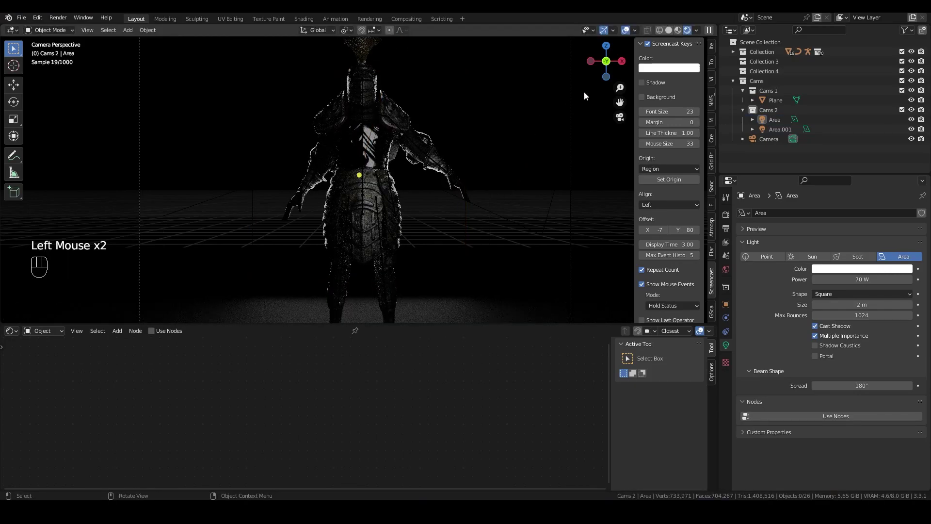
scroll("down", 3)
left_click(627, 31)
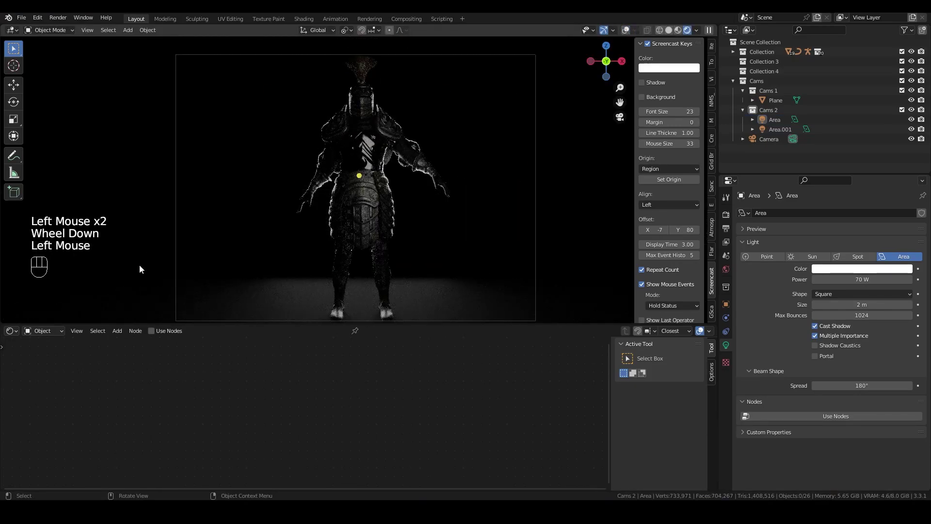
- Link a Principled Volume node into the World Output's Volume input, density 0.004
left_click_drag(45, 335, 47, 356)
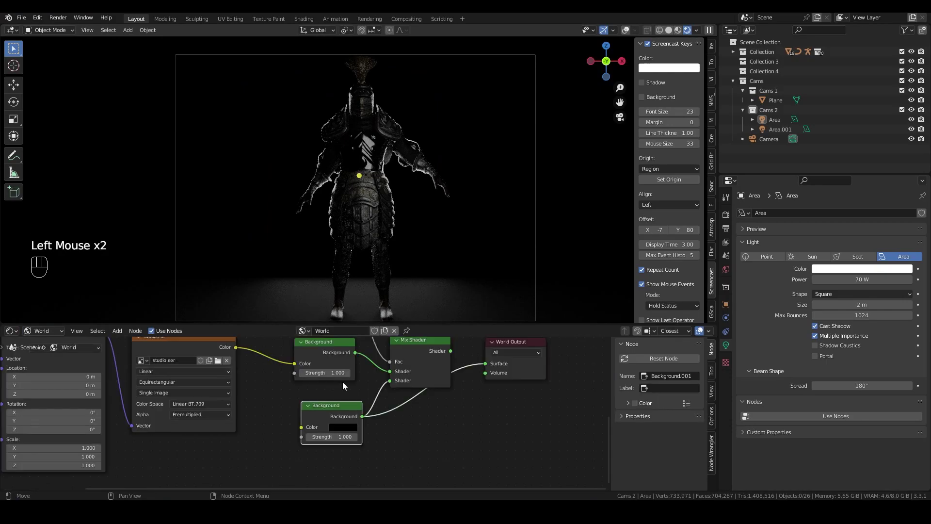
left_click_drag(390, 395, 275, 414)
left_click(414, 374)
left_click_drag(464, 427, 469, 398)
key("shift+a")
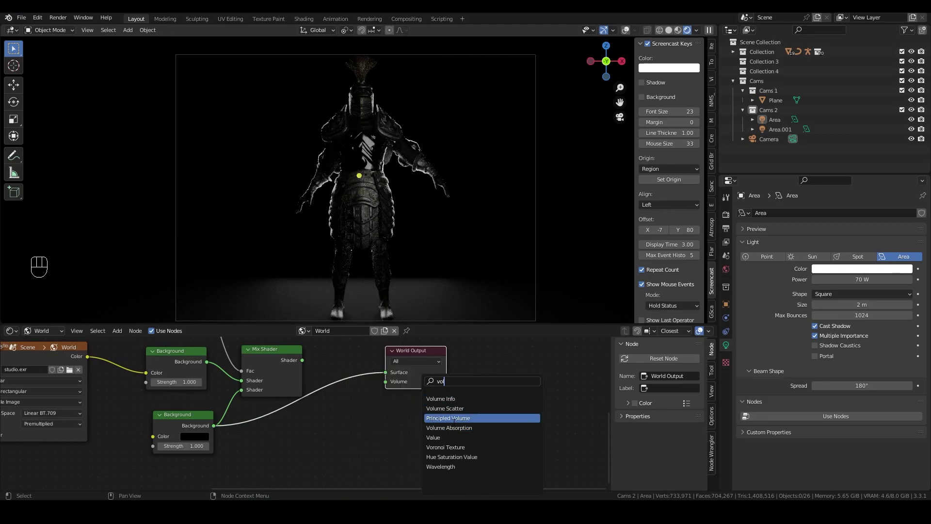
middle_click(390, 402)
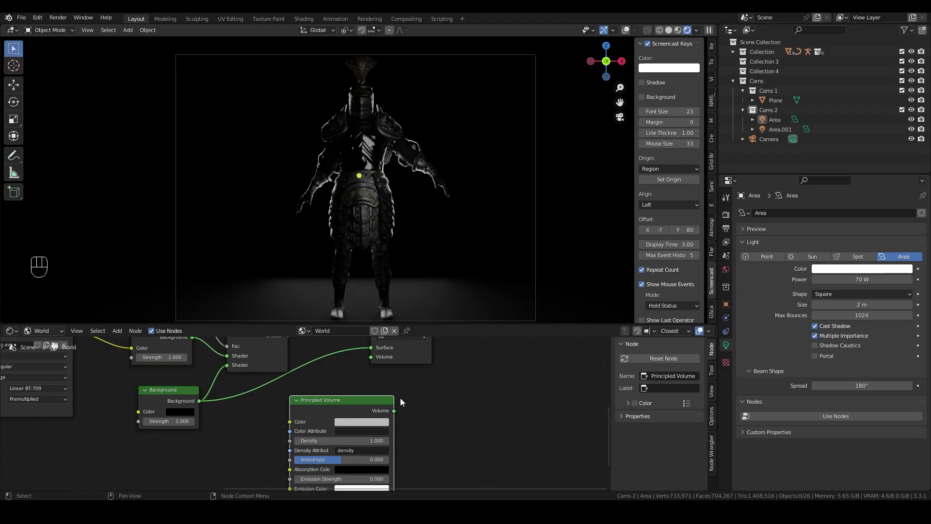
left_click(370, 406)
left_click_drag(377, 417, 360, 398)
left_click(344, 412)
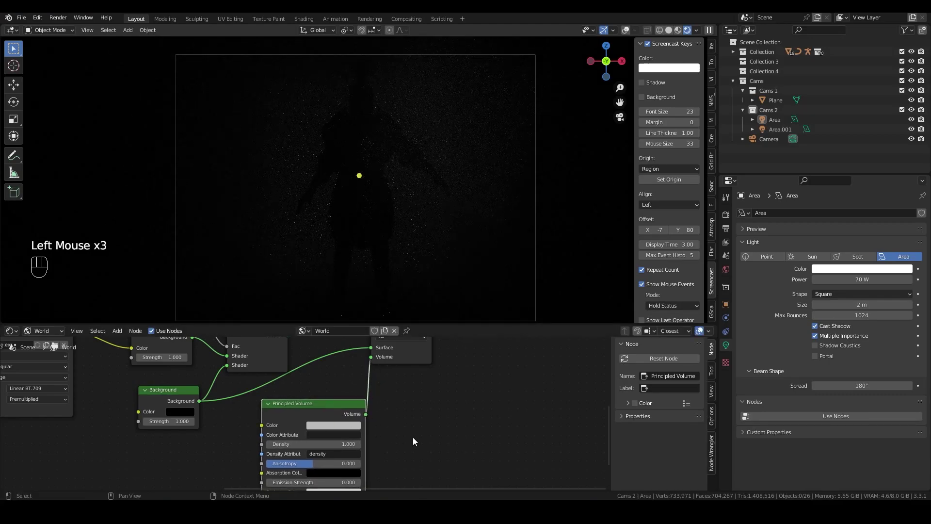
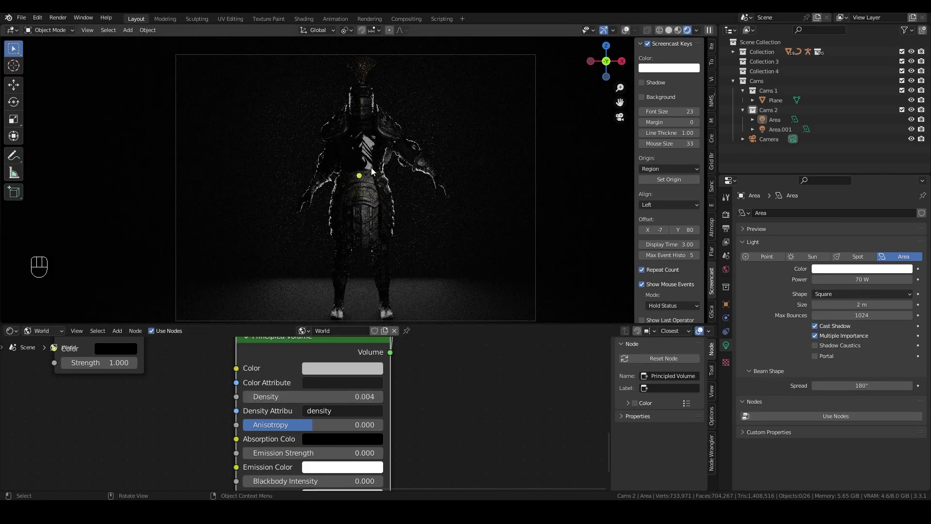
- Select the ground plane and orbit out of the camera framing to inspect the haze
scroll("up", 3)
scroll("down", 3)
scroll("down", 3)
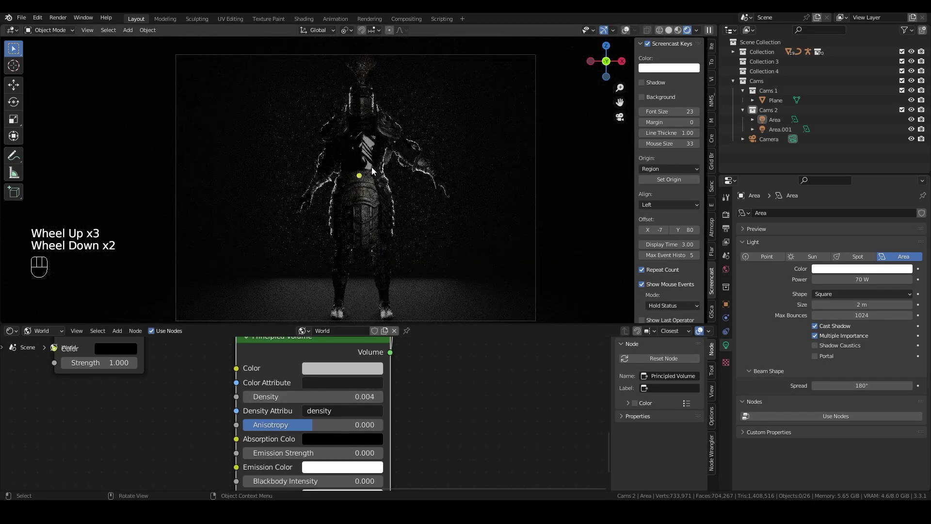
left_click(629, 35)
left_click_drag(498, 221, 501, 214)
scroll("up", 3)
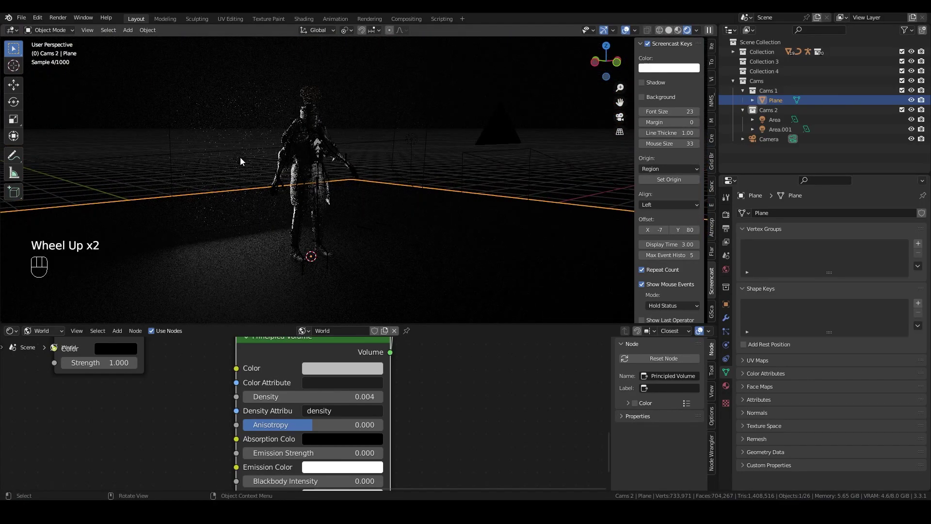
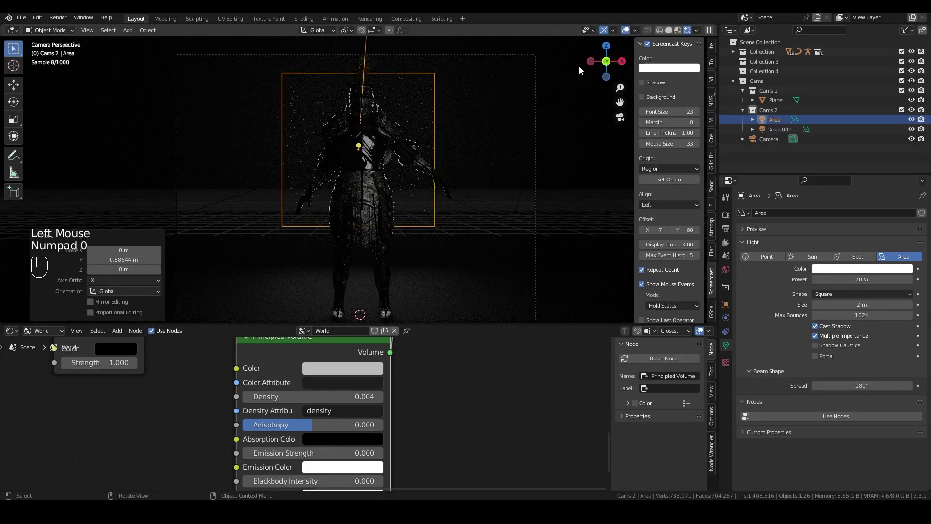
- Select the large area light and leave the camera view for a free perspective
left_click(634, 33)
scroll("down", 3)
scroll("up", 3)
scroll("up", 3)
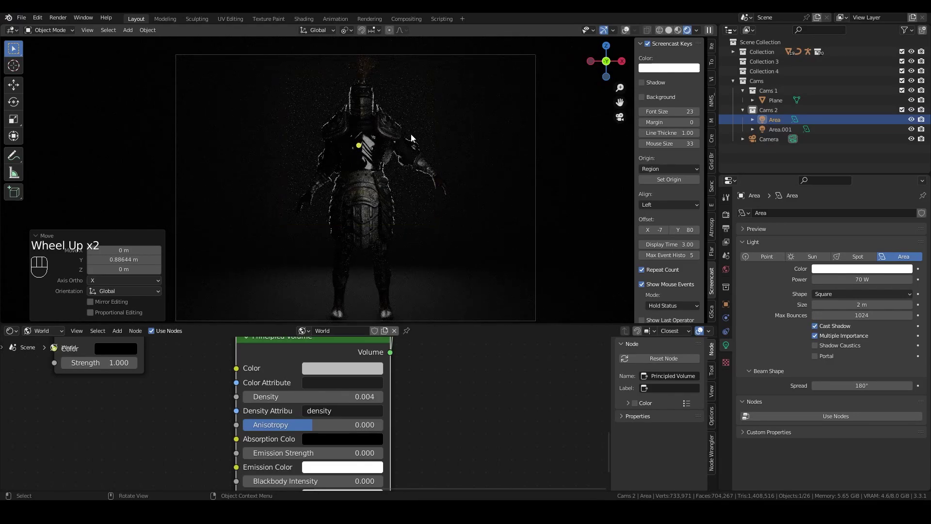
scroll("down", 3)
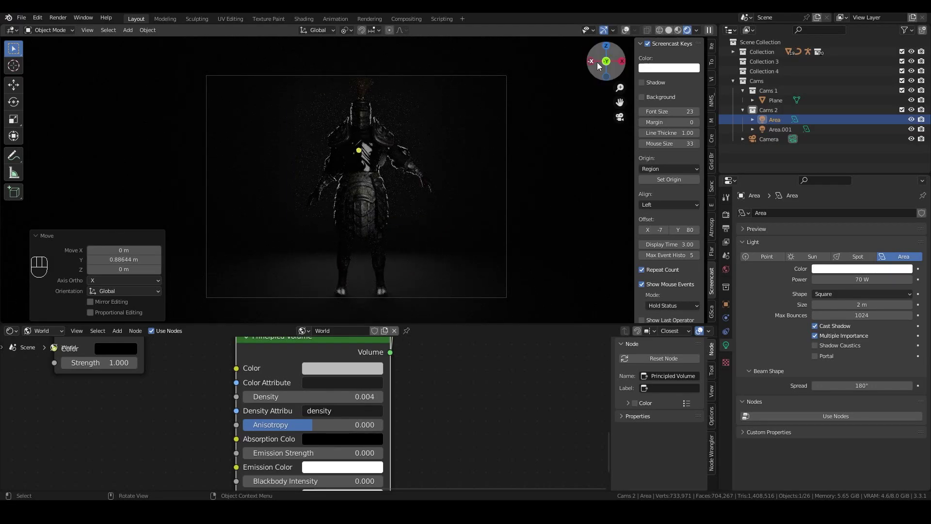
left_click(628, 31)
middle_click(526, 116)
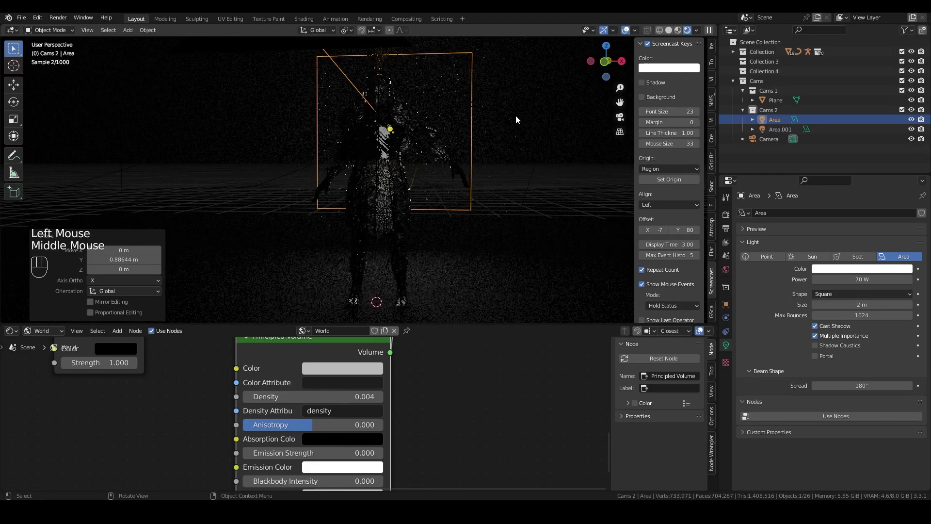
- Move the area light about -0.41 m along global Y and confirm
key("g")
right_click(519, 119)
key("KP_0")
key("g")
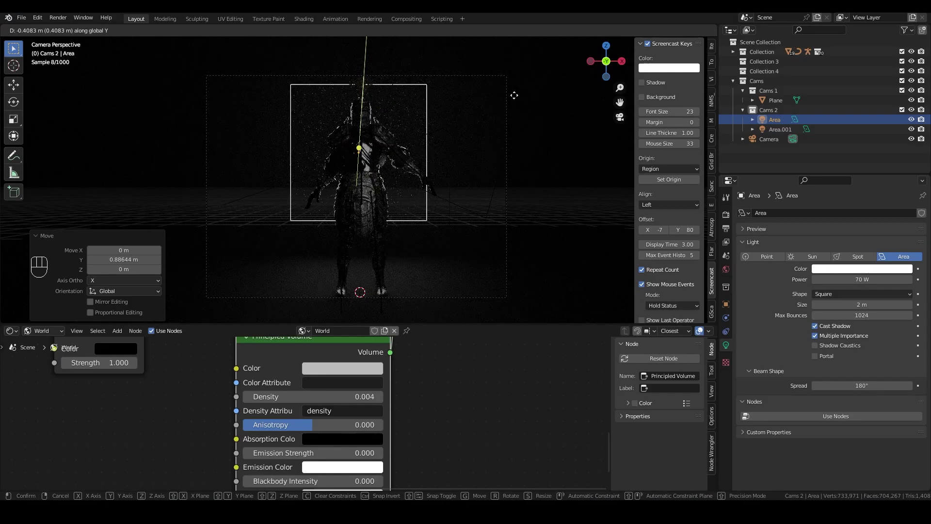
left_click(517, 100)
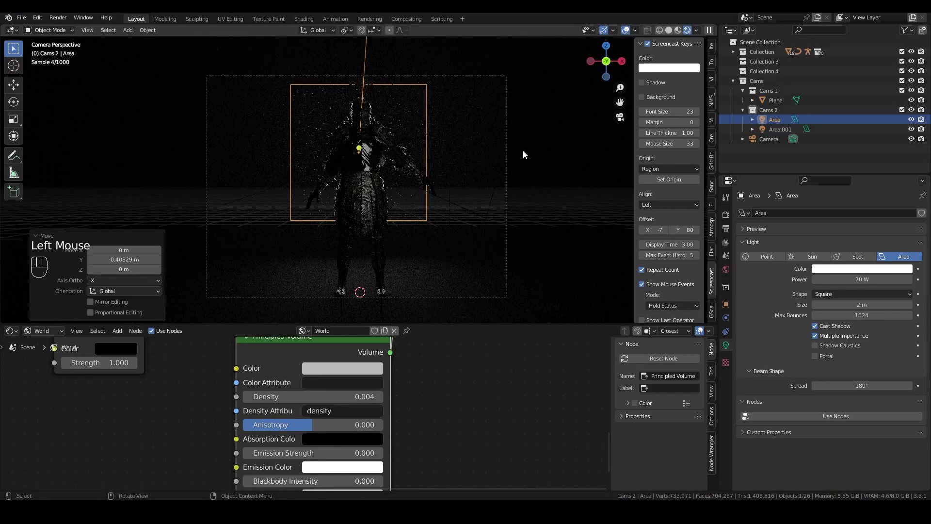
left_click_drag(533, 170, 579, 196)
scroll("down", 3)
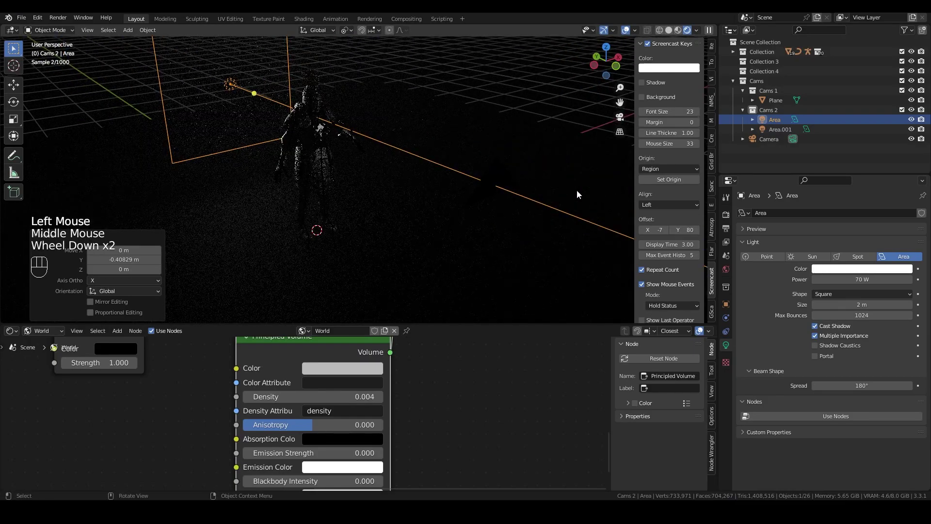
- Add a new area light and raise it about 2 m on Z above the knight's head
left_click(775, 115)
left_click_drag(133, 33, 234, 193)
key("g")
key("z")
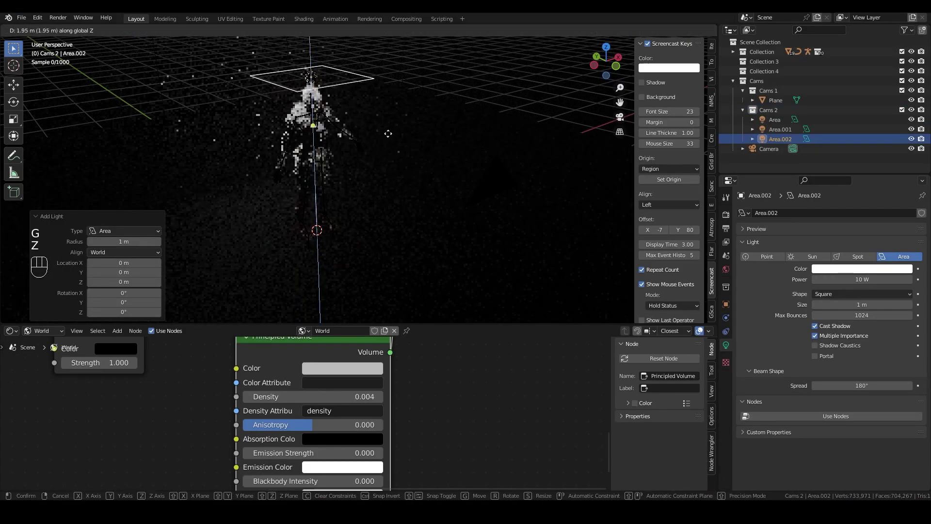
left_click(386, 119)
- Check the overhead light through the scene camera with overlays hidden, zoomed on the helmet
left_click_drag(489, 137, 422, 121)
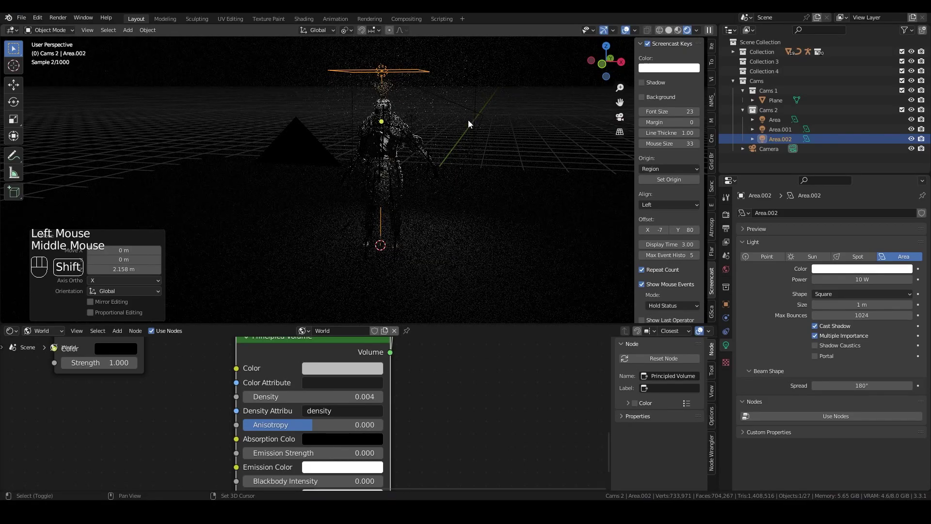
left_click_drag(469, 125, 437, 163)
left_click_drag(471, 159, 459, 165)
key("KP_0")
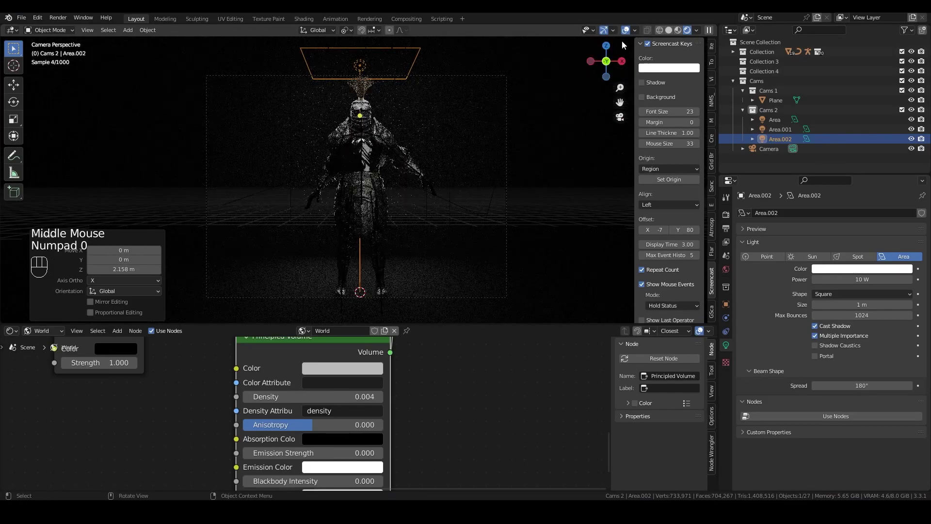
left_click(629, 35)
scroll("up", 3)
left_click_drag(461, 61, 428, 199)
scroll("up", 3)
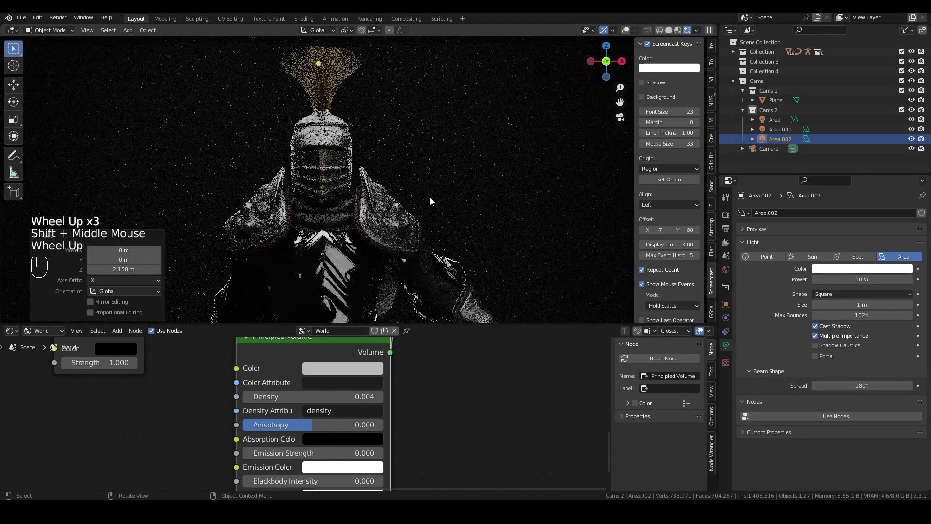
scroll("down", 3)
- Disconnect the volume fog from the World Output
left_click_drag(432, 351, 425, 430)
left_click(380, 402)
scroll("down", 3)
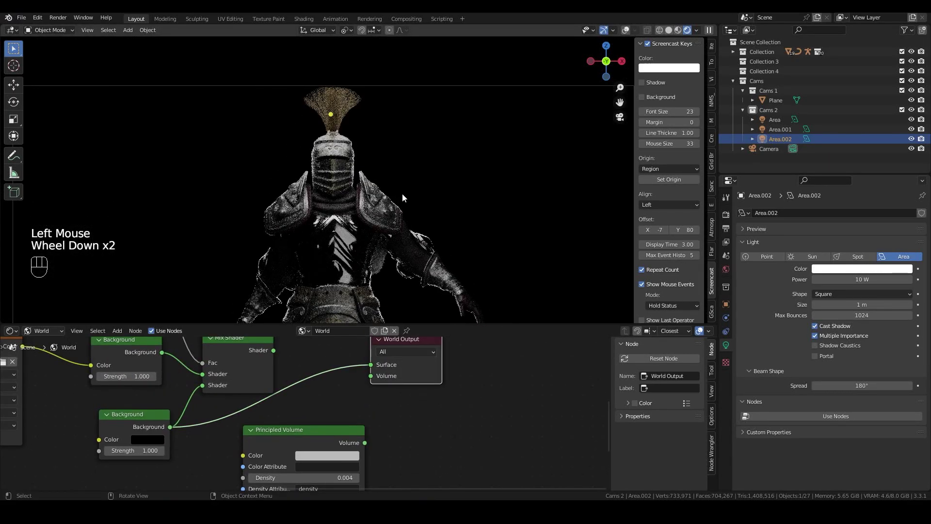
- Orbit around the helmet and shoulder armour to inspect the overhead lighting
middle_click(415, 188)
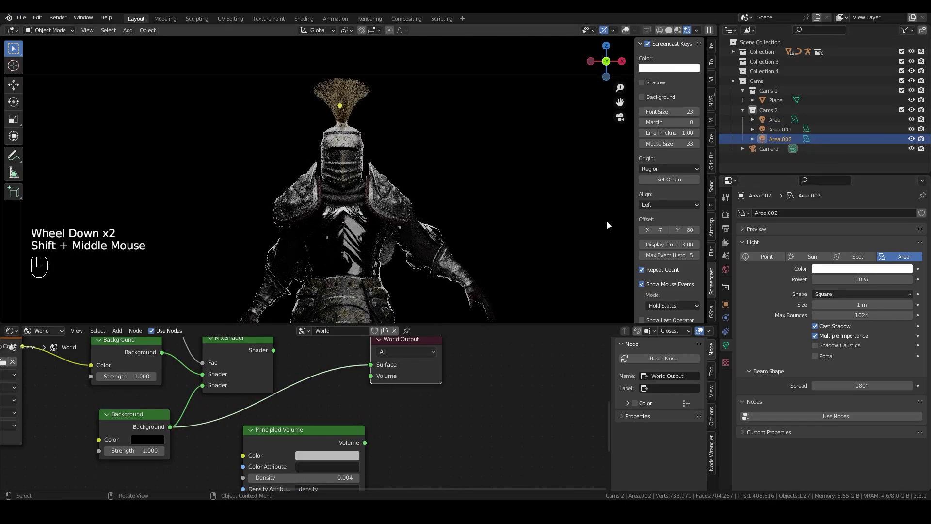
left_click_drag(430, 220, 532, 239)
left_click_drag(392, 146, 467, 240)
left_click(630, 31)
scroll("up", 3)
left_click_drag(470, 180, 427, 164)
scroll("up", 3)
left_click_drag(409, 146, 327, 143)
scroll("up", 3)
left_click_drag(412, 175, 375, 180)
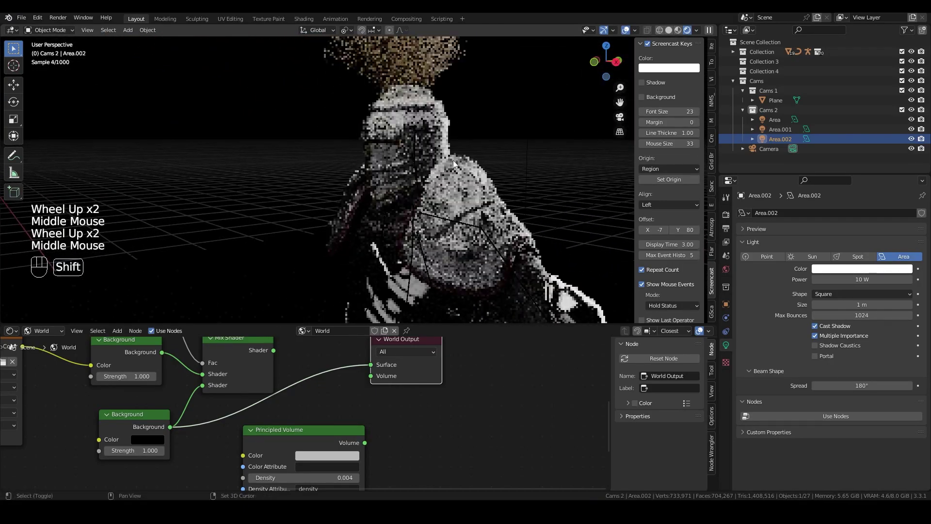
left_click_drag(446, 166, 395, 163)
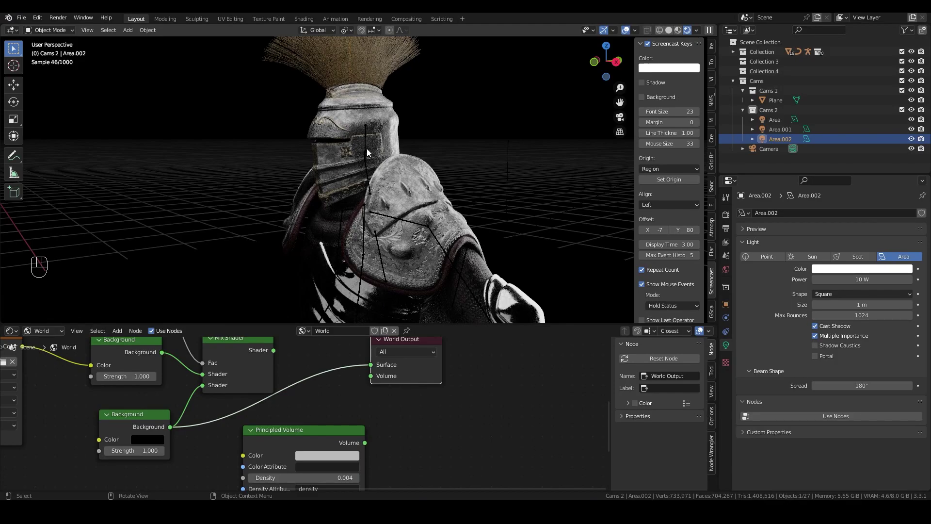
scroll("up", 3)
scroll("up", 3)
left_click_drag(396, 149, 375, 153)
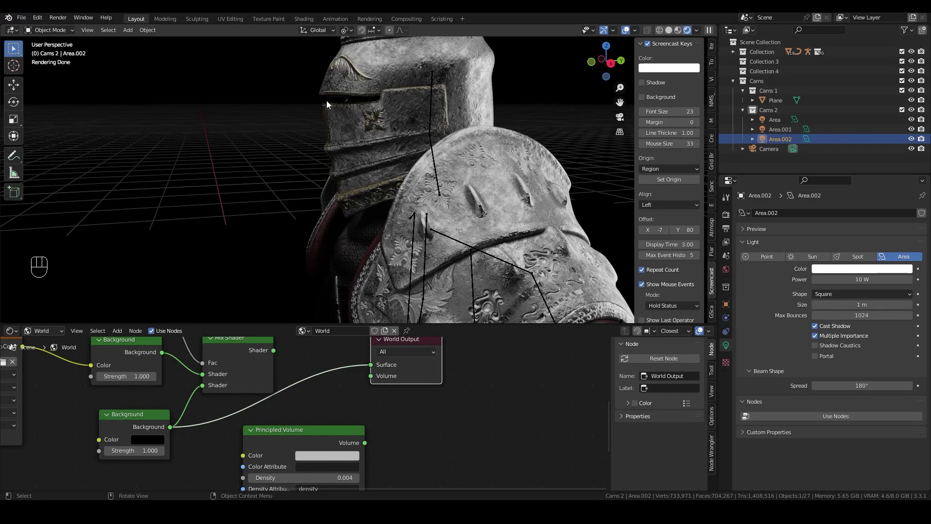
scroll("down", 3)
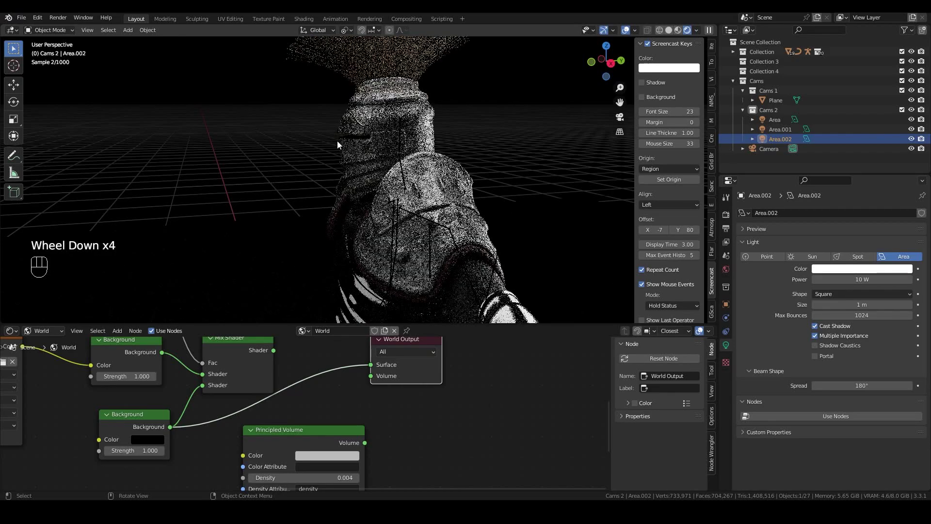
scroll("down", 3)
scroll("down", 3)
- Frame the overhead light with the knight and begin moving Area.002 along global Y
left_click_drag(385, 166, 584, 165)
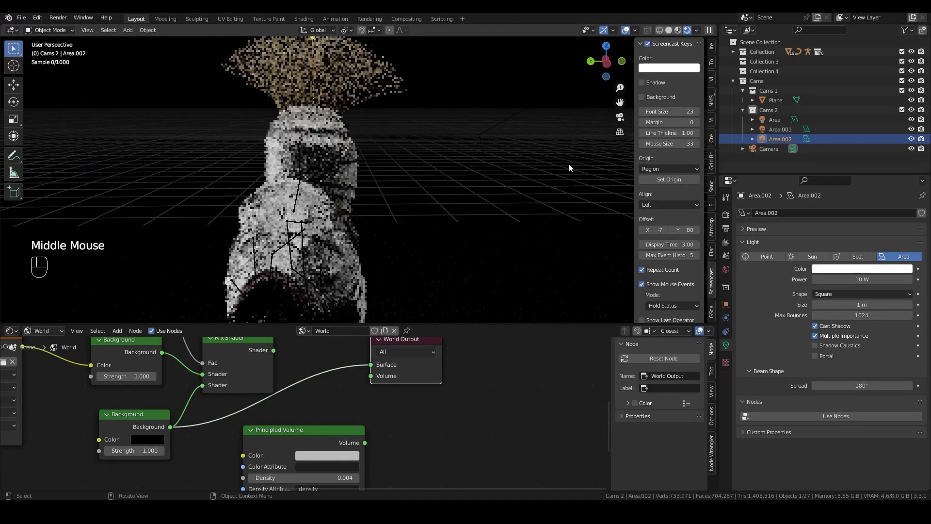
scroll("up", 3)
left_click_drag(501, 173, 481, 173)
left_click_drag(464, 164, 326, 157)
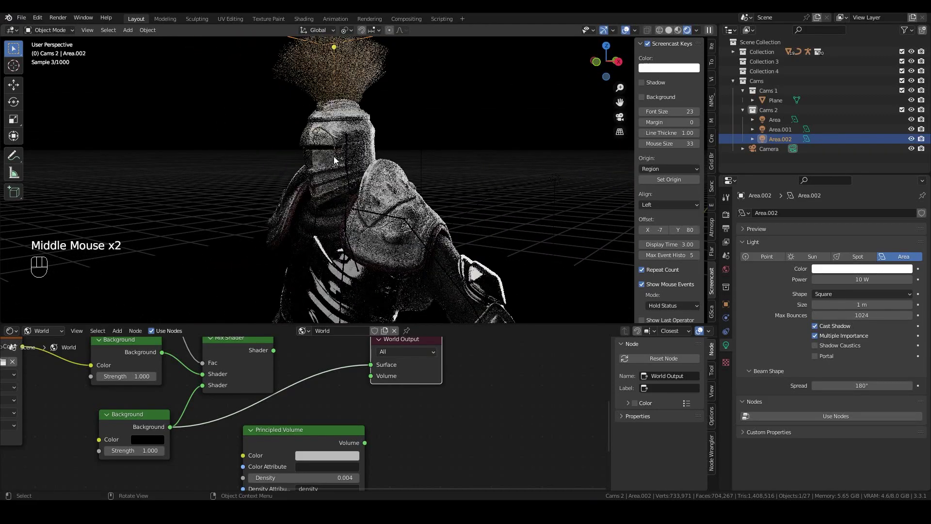
scroll("up", 3)
scroll("down", 3)
left_click_drag(457, 141, 423, 154)
scroll("down", 3)
key("g")
key("y")
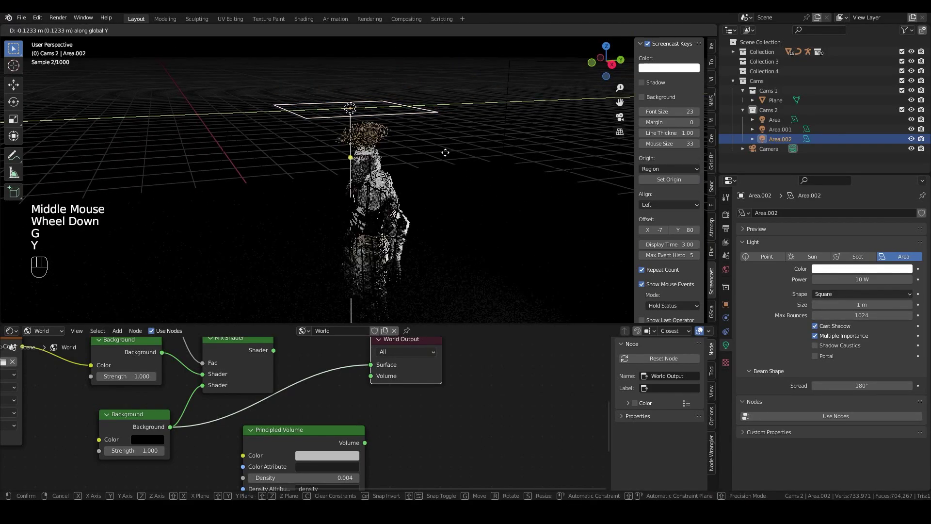
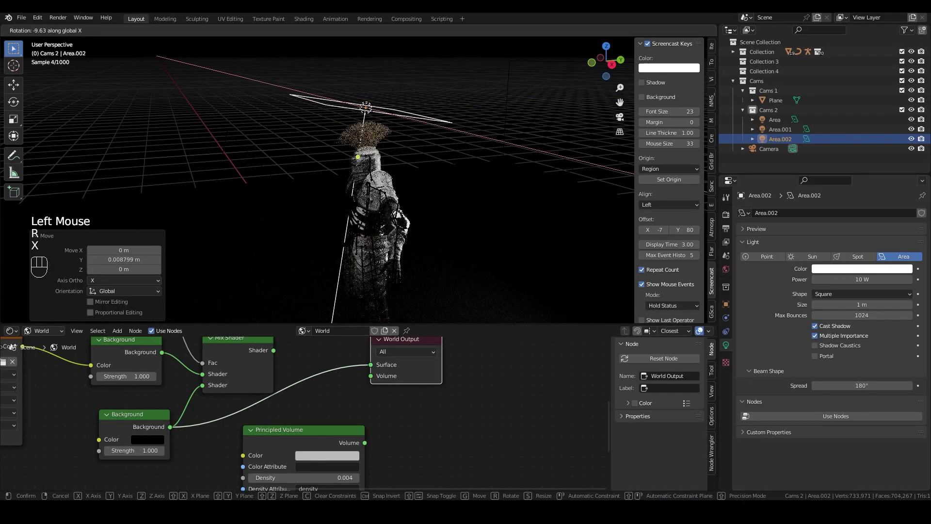
- Confirm Area.002's roughly -9.6° tilt around X and orbit the knight
left_click(461, 169)
left_click_drag(443, 179, 461, 159)
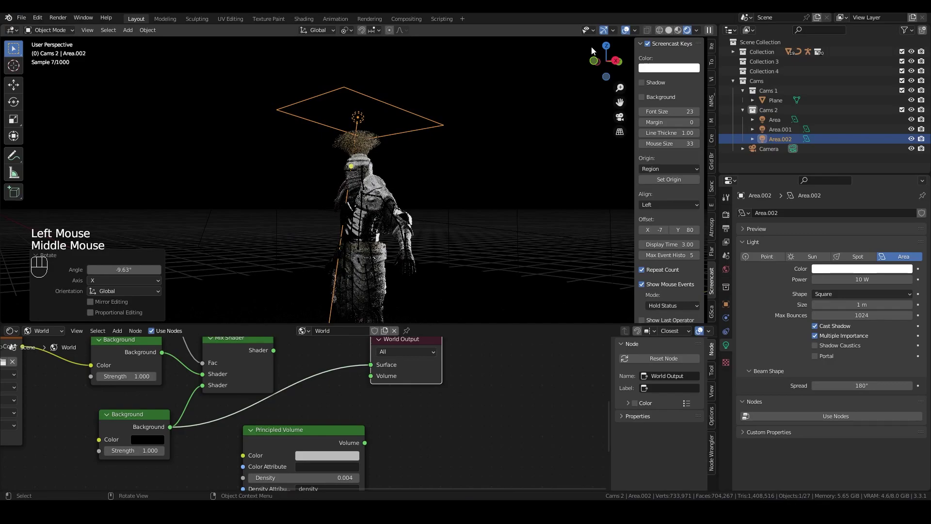
left_click(628, 33)
scroll("up", 3)
- Inspect the chest and torso armour lighting, then return to the scene camera view
left_click_drag(441, 206, 462, 96)
scroll("up", 3)
scroll("down", 3)
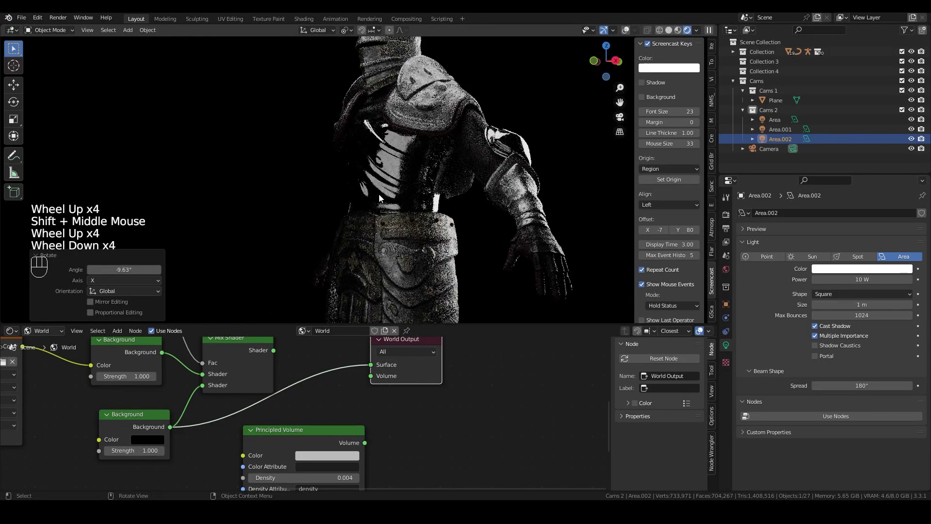
scroll("down", 3)
left_click_drag(393, 205, 461, 212)
key("KP_0")
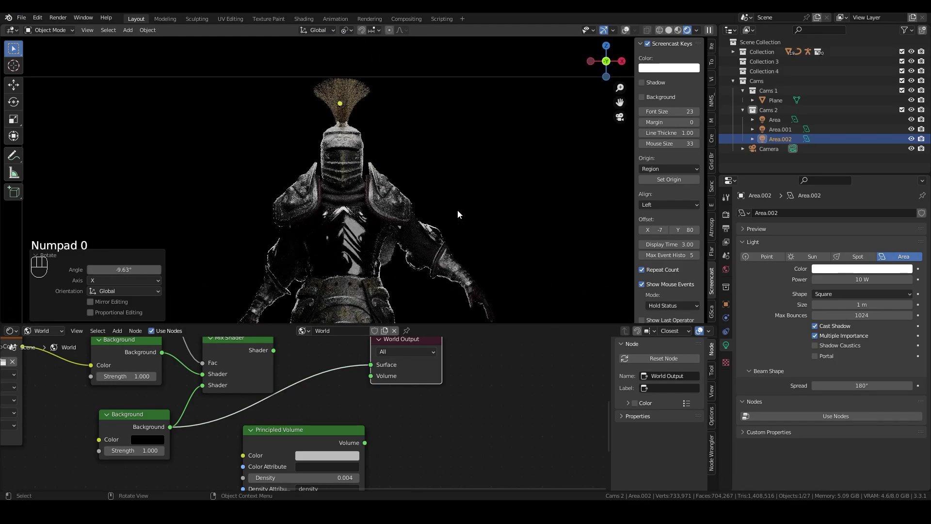
scroll("down", 3)
scroll("up", 3)
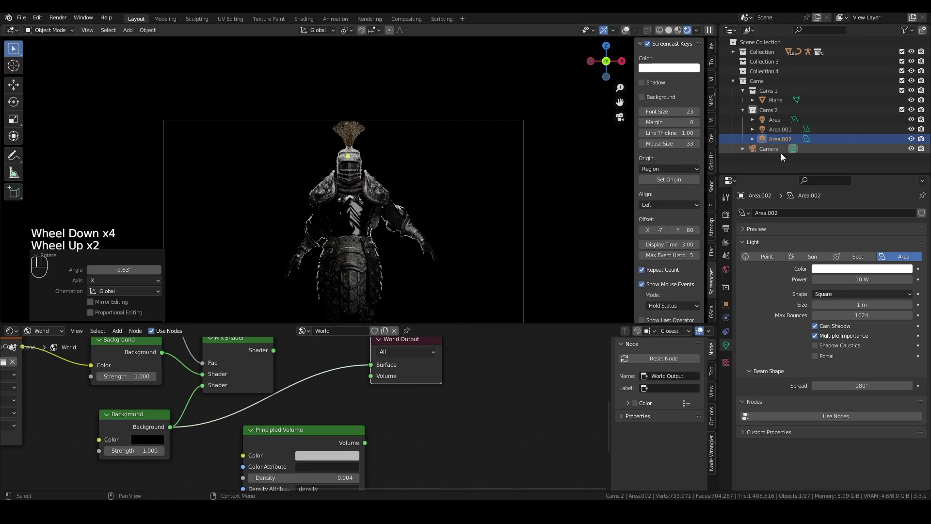
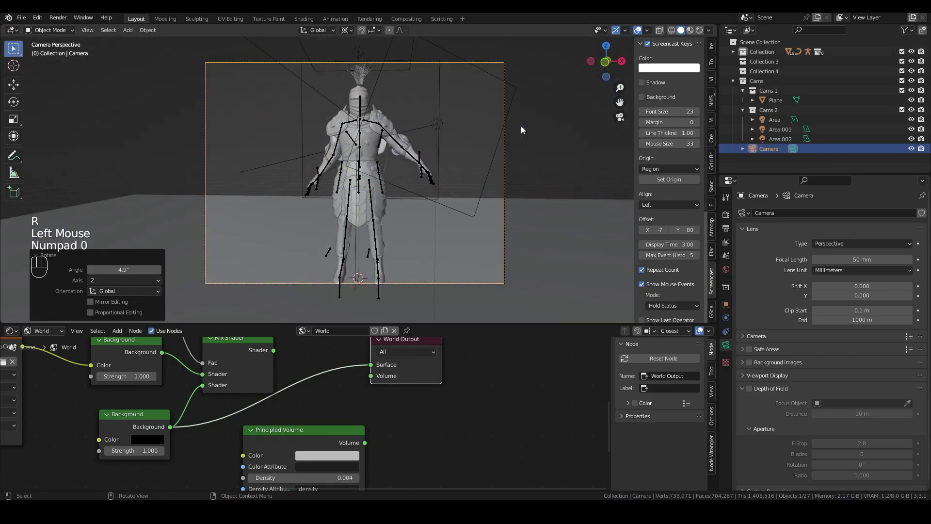
- Undo the last change and swing the scene camera about 26° around Z
key("ctrl+z")
scroll("down", 3)
scroll("up", 3)
key("r")
key("z")
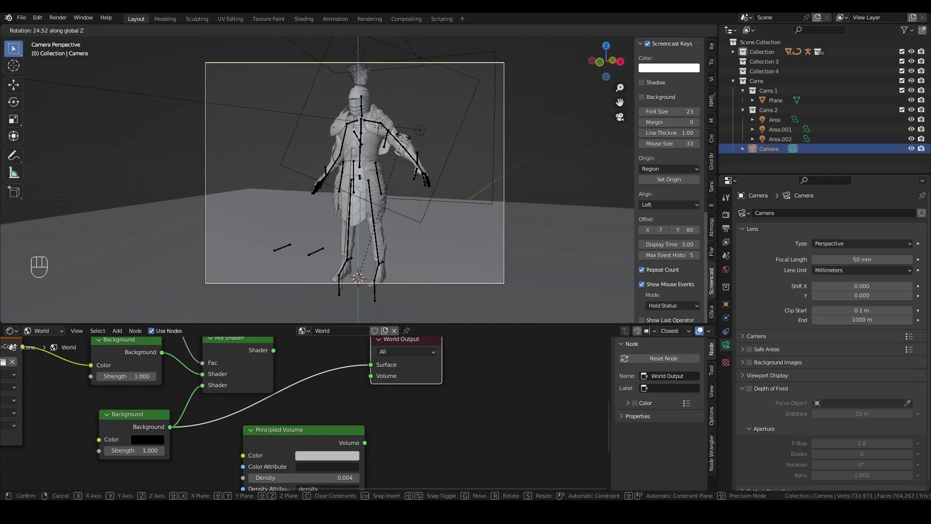
left_click(402, 141)
- Select the ground plane and start lowering it along Z under the knight
scroll("up", 3)
left_click_drag(435, 222, 401, 115)
scroll("up", 3)
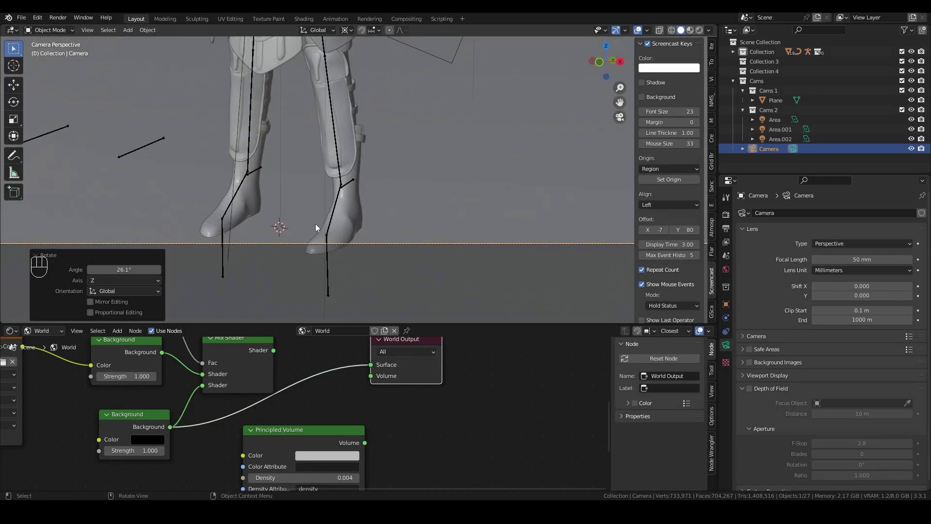
left_click(529, 163)
key("g")
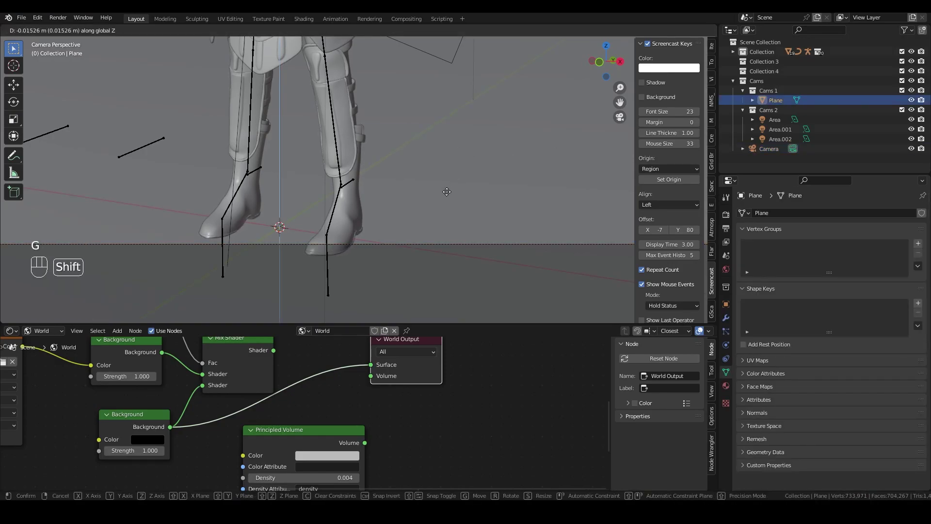
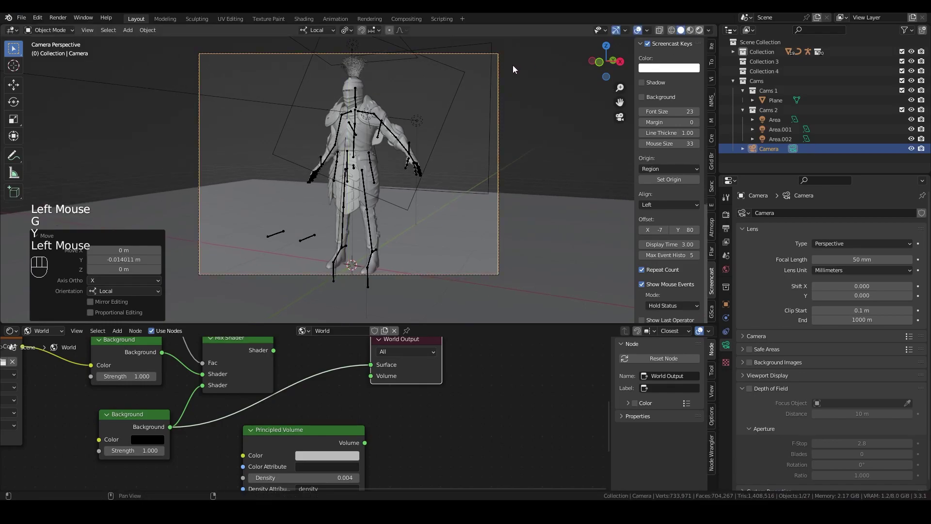
- Switch the viewport to Rendered shading and orbit around the lit knight
left_click(516, 70)
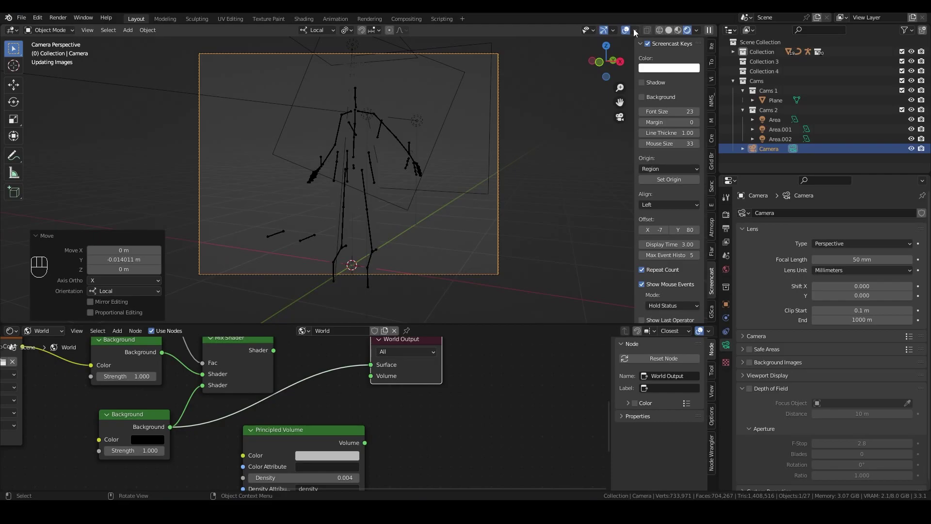
left_click(631, 34)
scroll("up", 3)
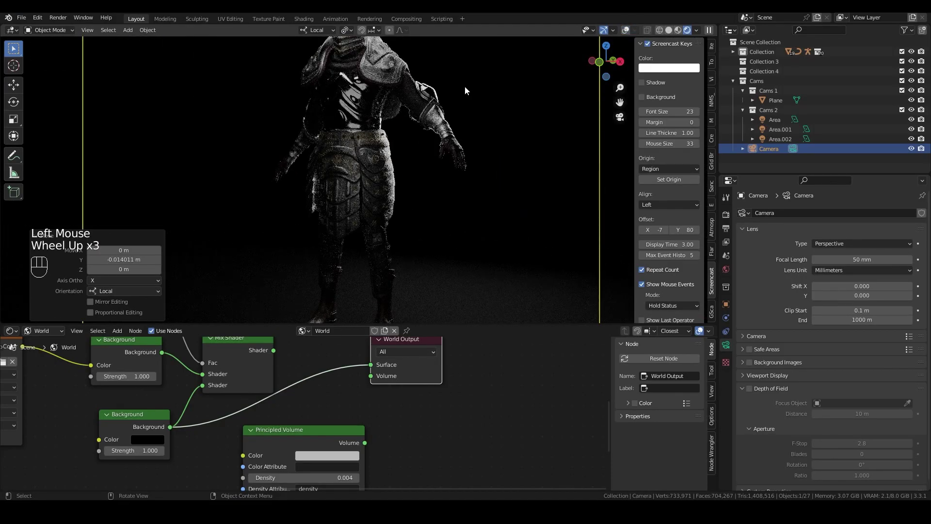
scroll("down", 3)
left_click_drag(449, 75, 443, 138)
scroll("up", 3)
- View the whole scene from a free perspective and select the overhead light Area.002
left_click(784, 146)
left_click(635, 36)
scroll("down", 3)
middle_click(478, 131)
scroll("down", 3)
scroll("down", 3)
left_click_drag(432, 134, 453, 142)
left_click(917, 142)
scroll("up", 3)
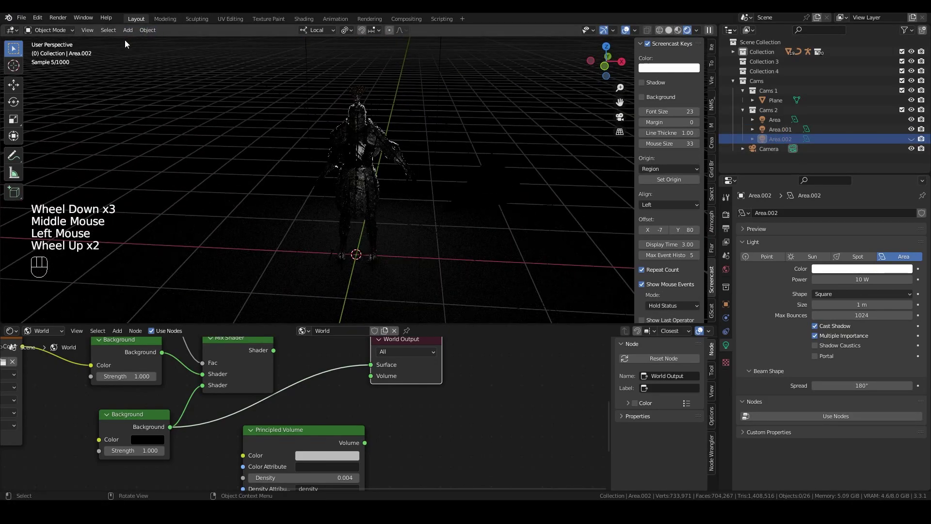
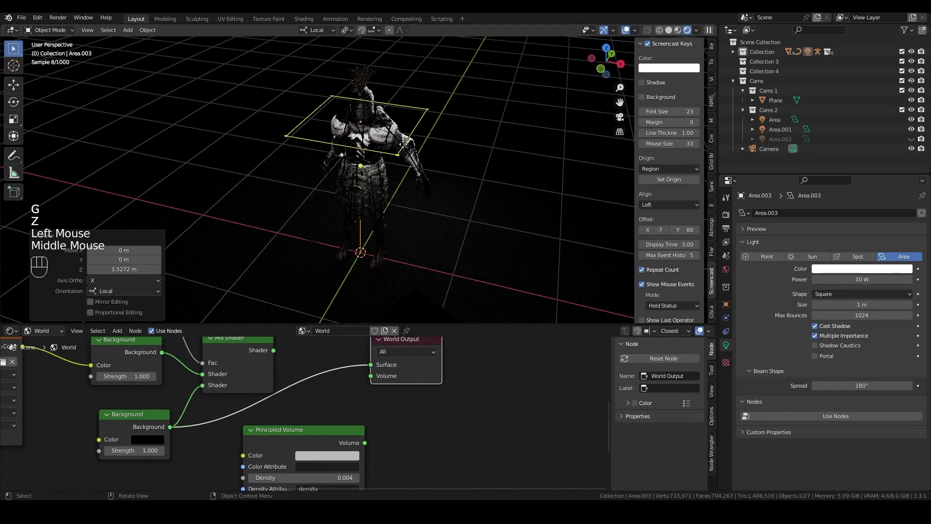
- Rotate the new Area.003 light 90° about X so it stands upright
key("r")
key("x")
key("9")
key("0")
key("Return")
- From top view, place Area.003 beside the knight and angle it diagonally toward him
key("KP_7")
scroll("down", 3)
key("g")
left_click(366, 201)
key("r")
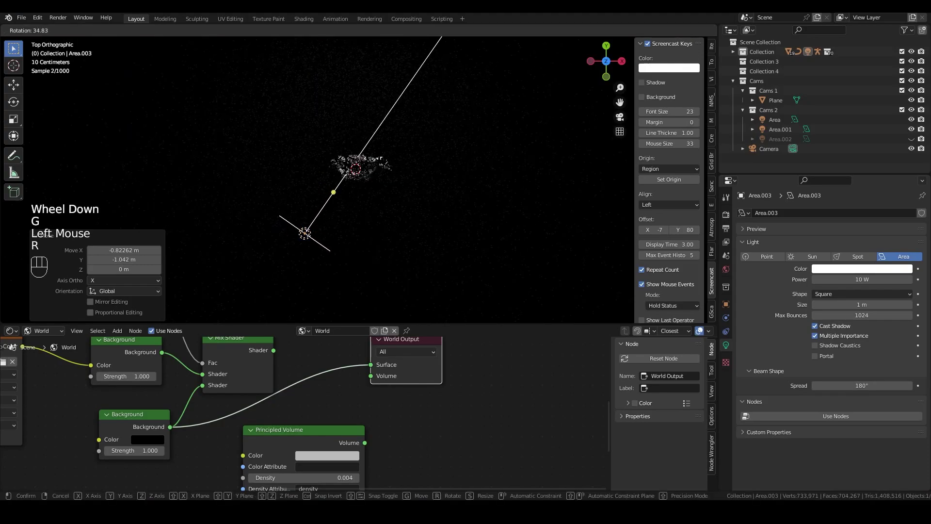
left_click(528, 186)
- Check through the camera, then select the knight's armour to show its silver material
left_click_drag(515, 175, 484, 105)
scroll("down", 3)
scroll("up", 3)
key("KP_0")
left_click(629, 32)
scroll("down", 3)
left_click_drag(459, 139, 464, 110)
scroll("up", 3)
left_click_drag(411, 102, 414, 170)
scroll("up", 3)
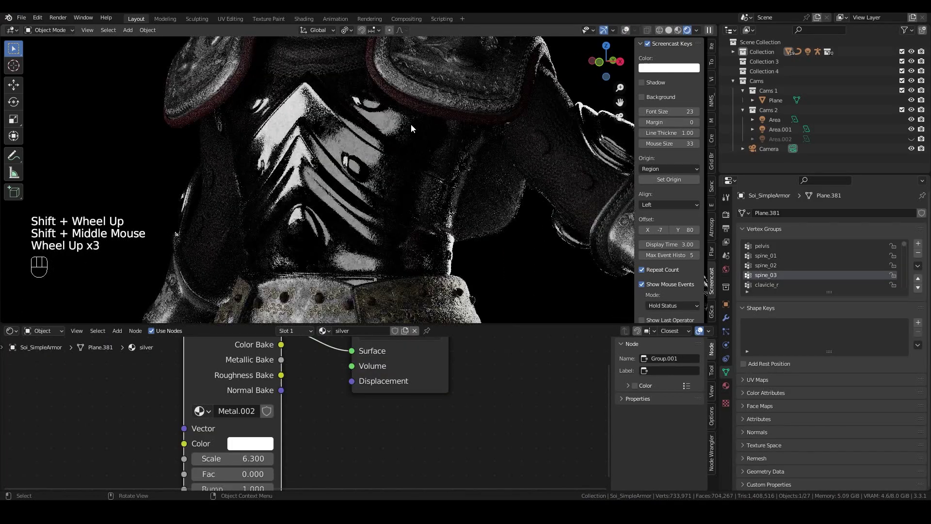
- Swap the armour to the textured Material.018 and orbit close around the chest plates to inspect it
scroll("down", 3)
scroll("down", 3)
left_click_drag(364, 159, 376, 158)
left_click_drag(403, 161, 386, 162)
left_click_drag(388, 162, 389, 170)
left_click_drag(421, 146, 392, 175)
scroll("up", 3)
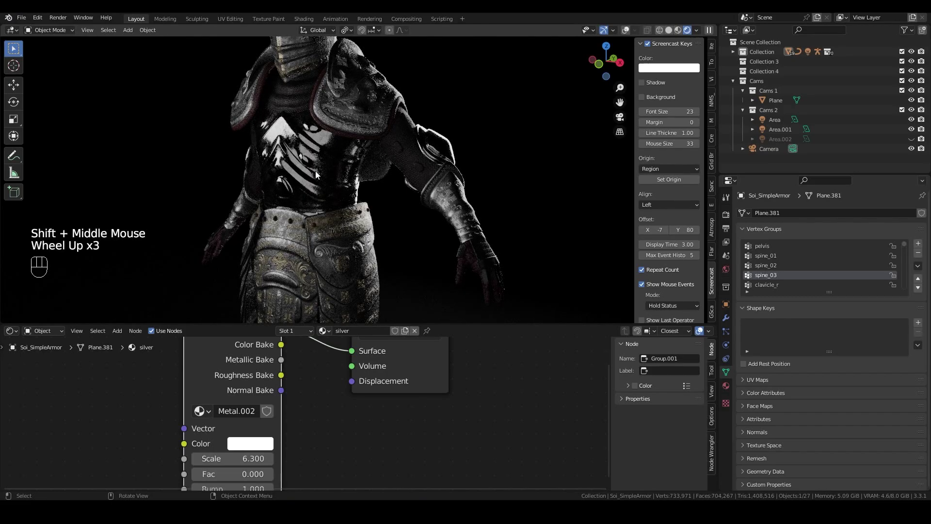
scroll("up", 3)
scroll("up", 3)
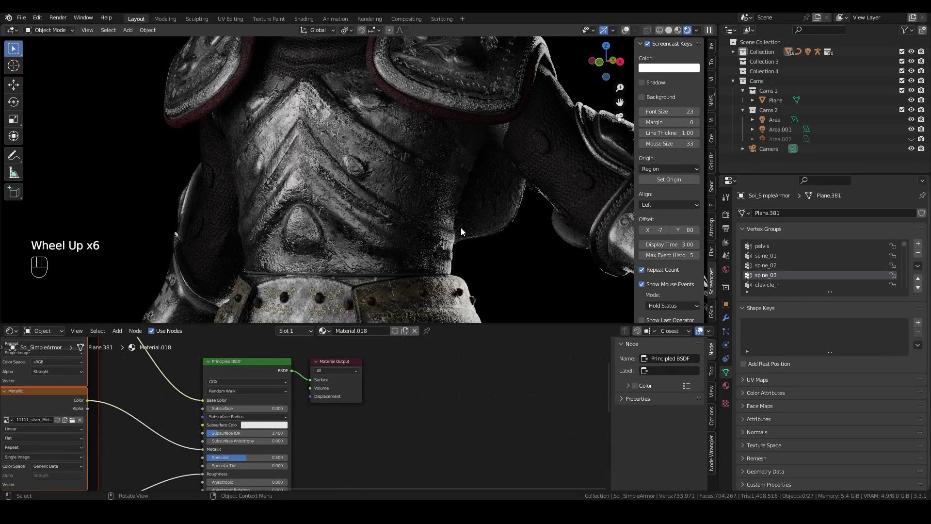
scroll("up", 3)
left_click_drag(427, 227, 437, 243)
scroll("up", 3)
left_click_drag(448, 144, 427, 251)
scroll("up", 3)
left_click_drag(425, 275, 443, 221)
scroll("down", 3)
left_click_drag(442, 218, 408, 200)
- Return to the scene camera view of the knight on the gridded floor
key("KP_0")
scroll("down", 3)
scroll("down", 3)
left_click(634, 35)
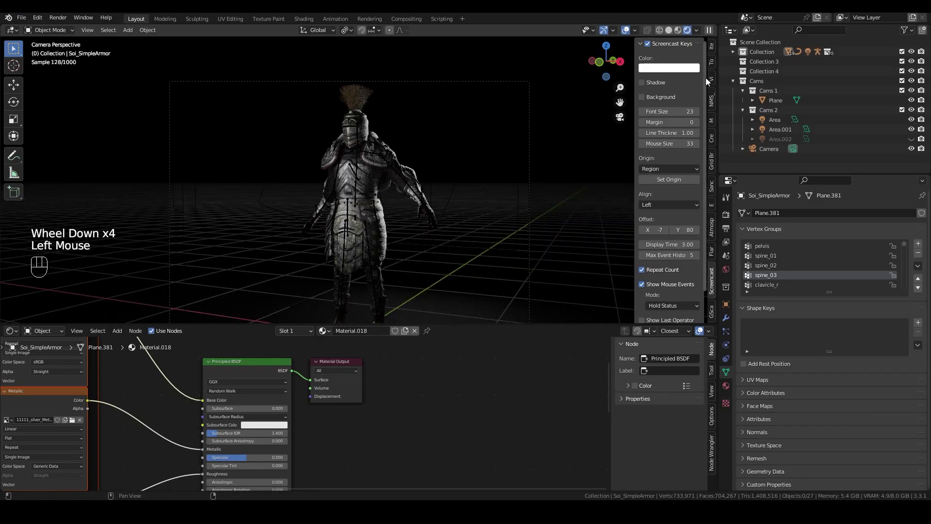
- Select the main 70 W Area light and swing it about 17° around Z to relight the knight
left_click(788, 133)
left_click(780, 140)
left_click(776, 123)
scroll("down", 3)
scroll("up", 3)
left_click_drag(349, 32, 453, 111)
key("r")
key("z")
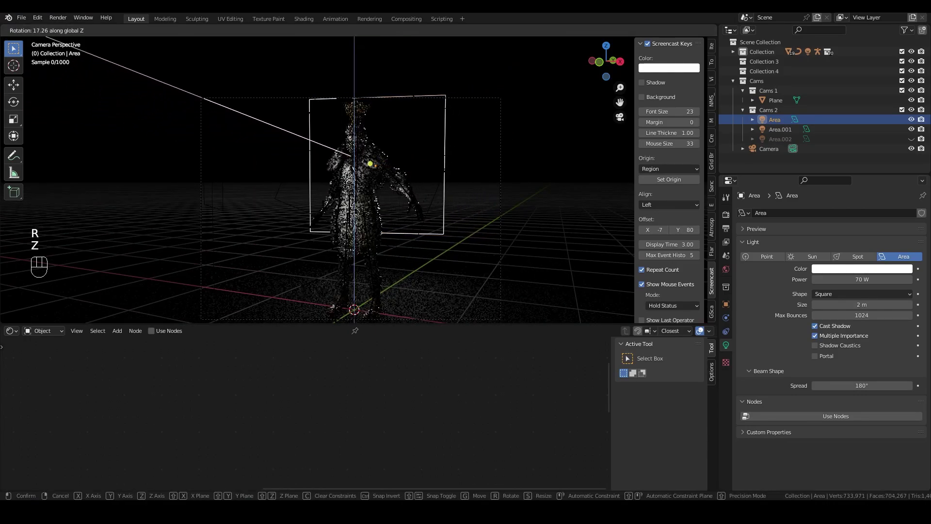
left_click_drag(477, 128, 627, 33)
scroll("up", 3)
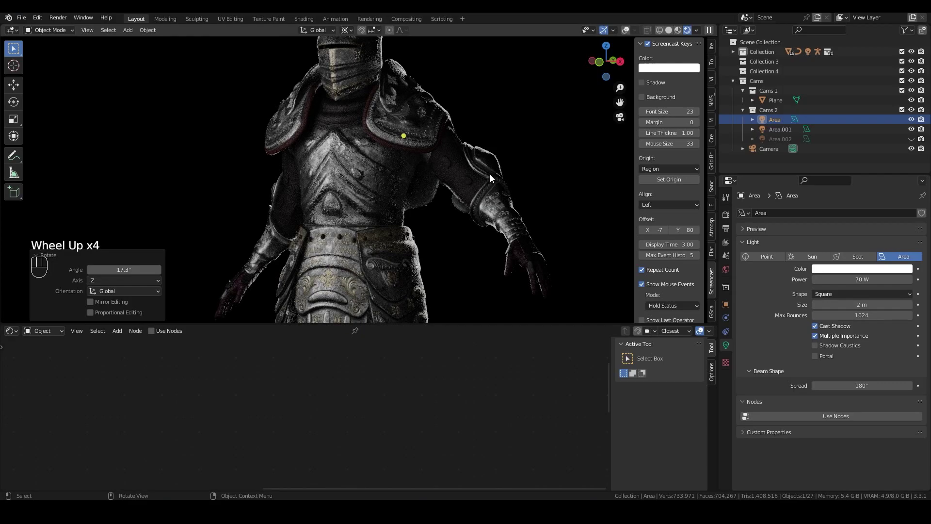
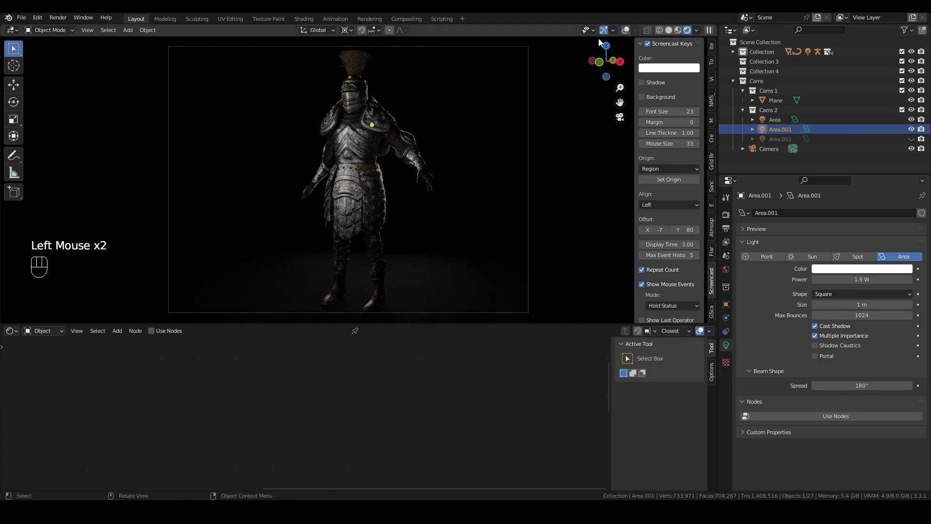
- Rotate the side light Area.001 about 27° around Z in two passes from camera view
left_click(632, 33)
left_click_drag(403, 134, 467, 172)
key("KP_0")
key("r")
key("z")
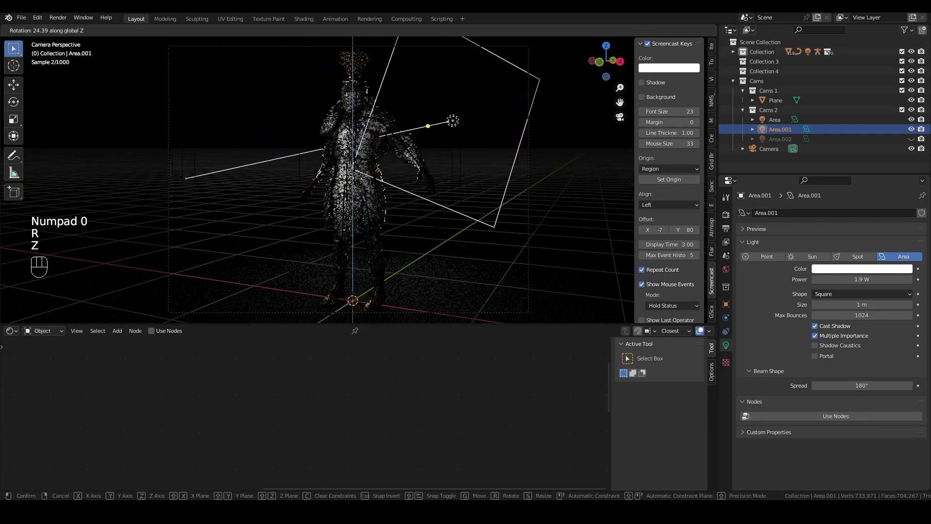
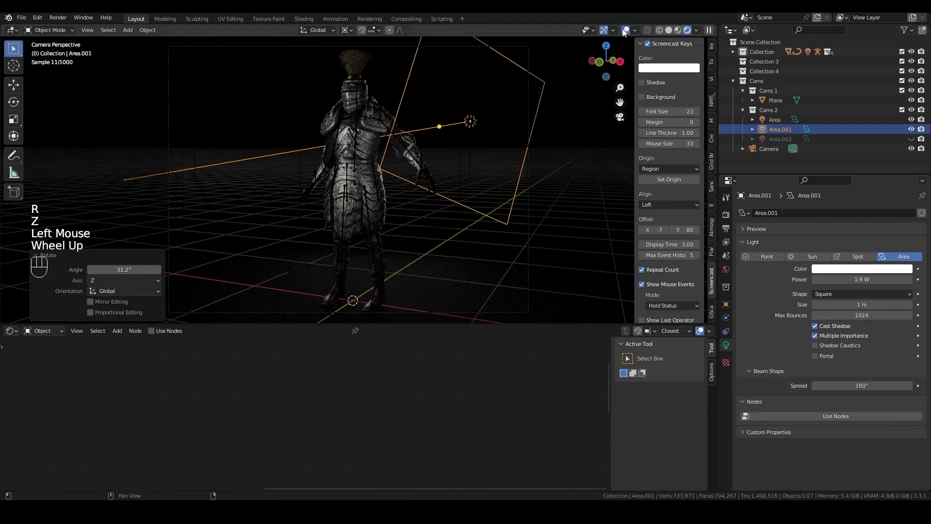
left_click(628, 32)
key("r")
key("z")
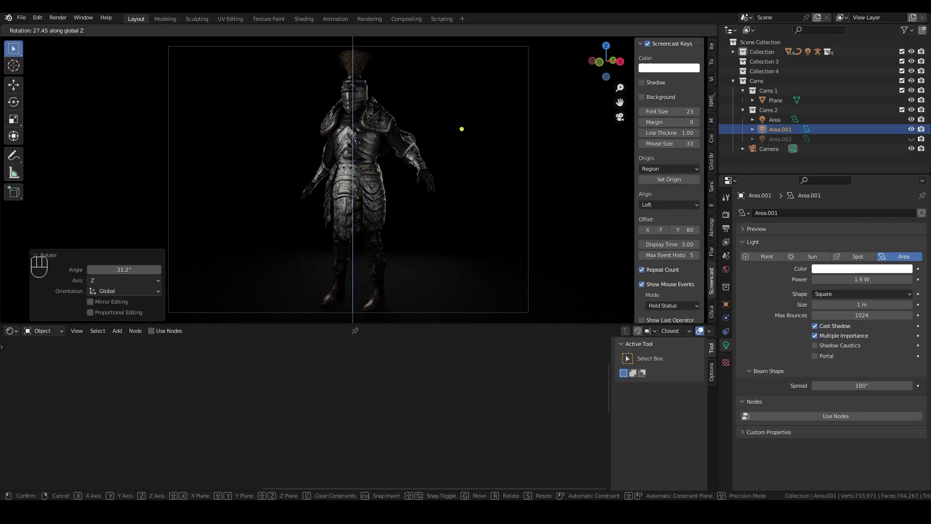
left_click(539, 94)
- Set Area.001's power to 2 W and make Area.002 visible again in the outliner
scroll("up", 3)
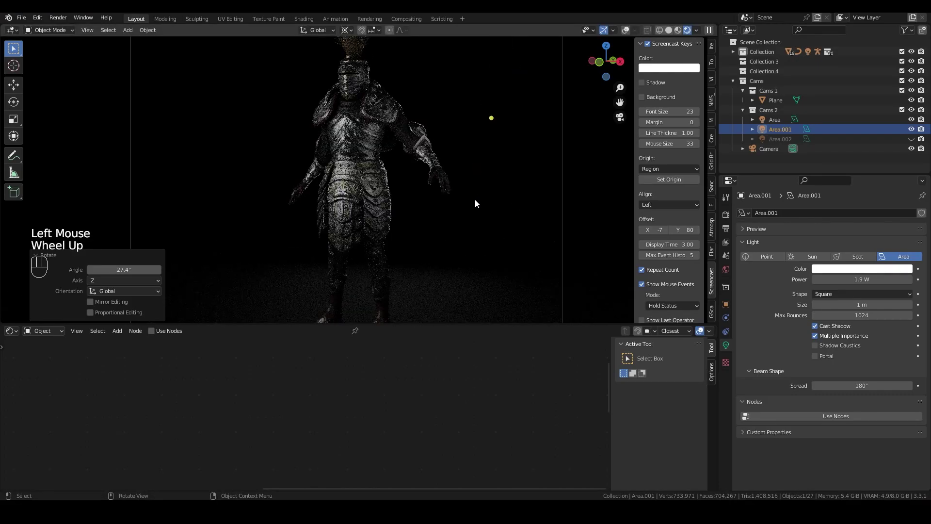
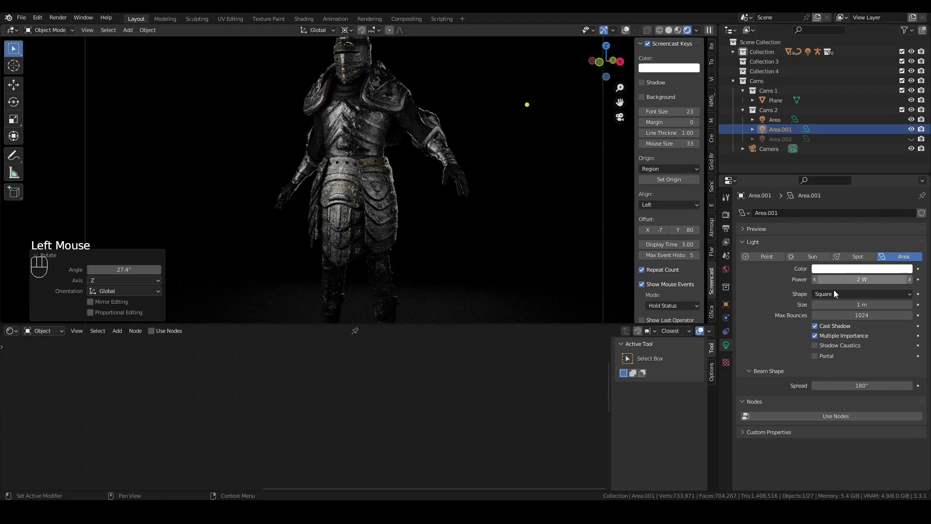
scroll("down", 3)
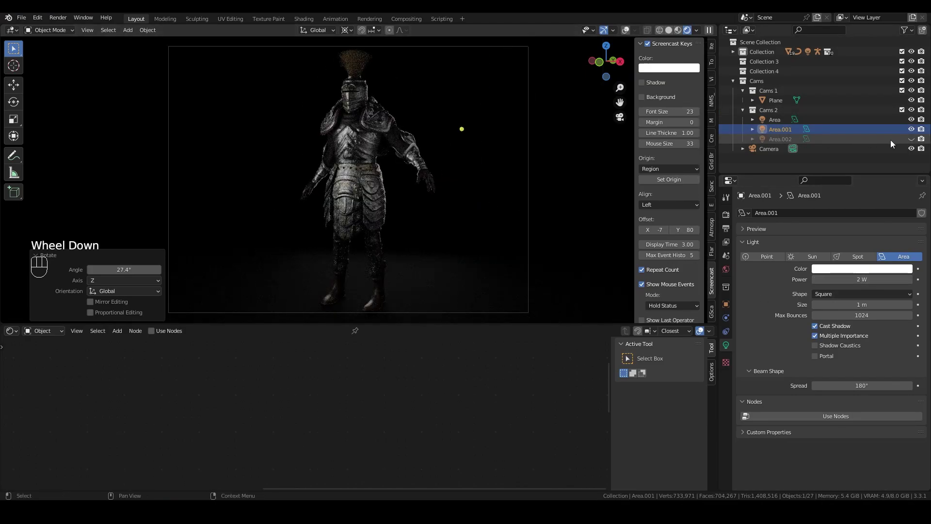
left_click(912, 141)
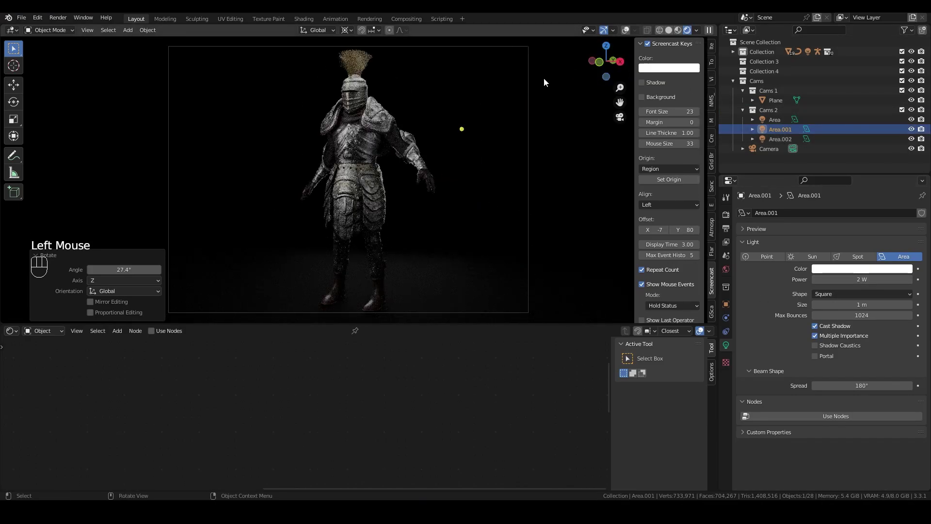
- Select the overhead Area.002 light and tilt it about 30° around X
left_click(628, 37)
left_click_drag(511, 88, 517, 111)
scroll("down", 3)
left_click(787, 144)
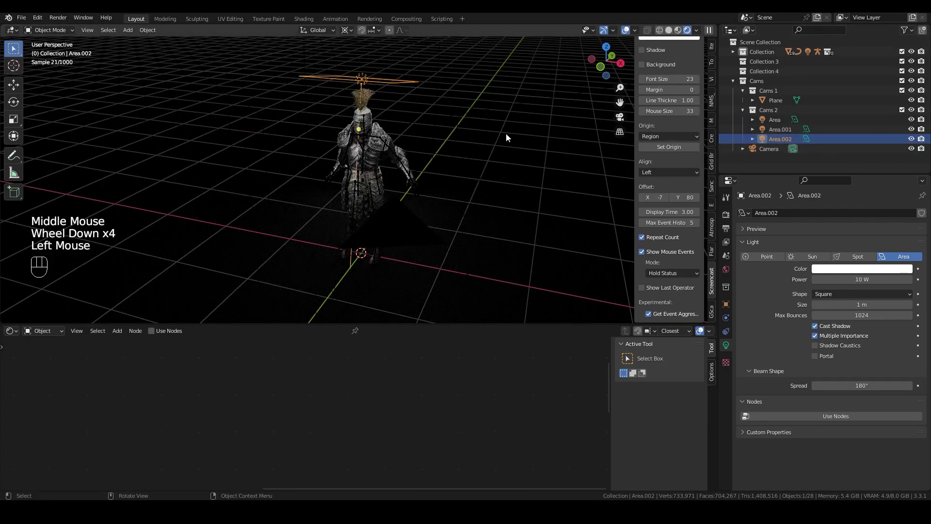
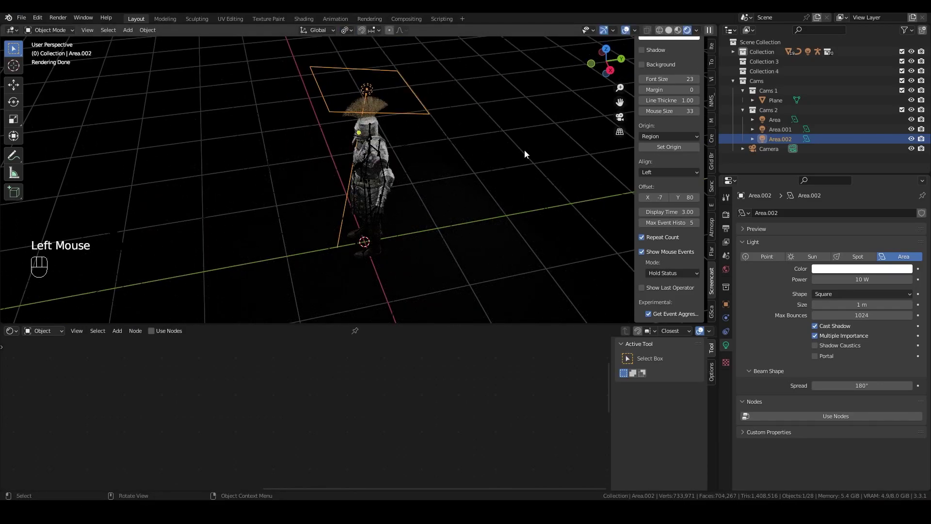
key("r")
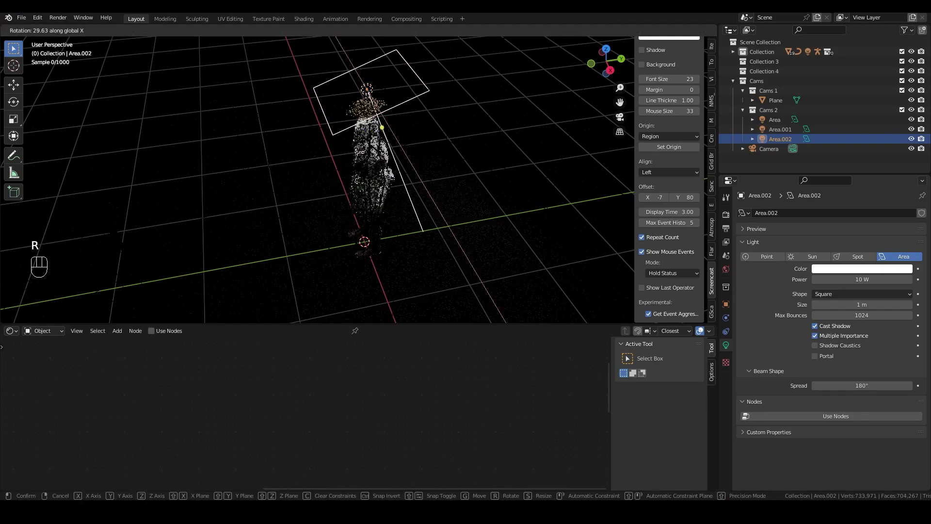
left_click(474, 93)
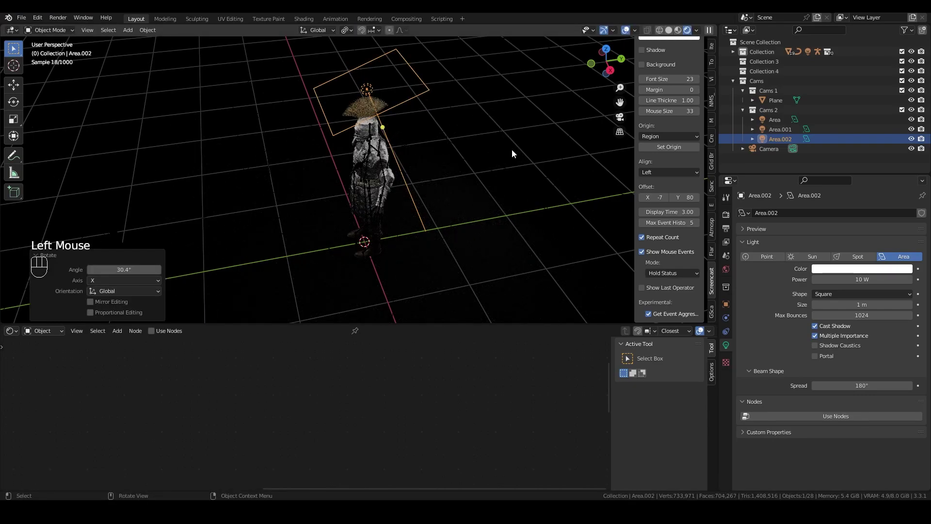
- Shift Area.002 about 0.33 m along Y, discarding a first try along X
key("g")
key("x")
right_click(491, 152)
key("g")
key("y")
left_click(459, 150)
- Back through the camera, reduce Area.002 to 6 W and begin moving it vertically
key("KP_0")
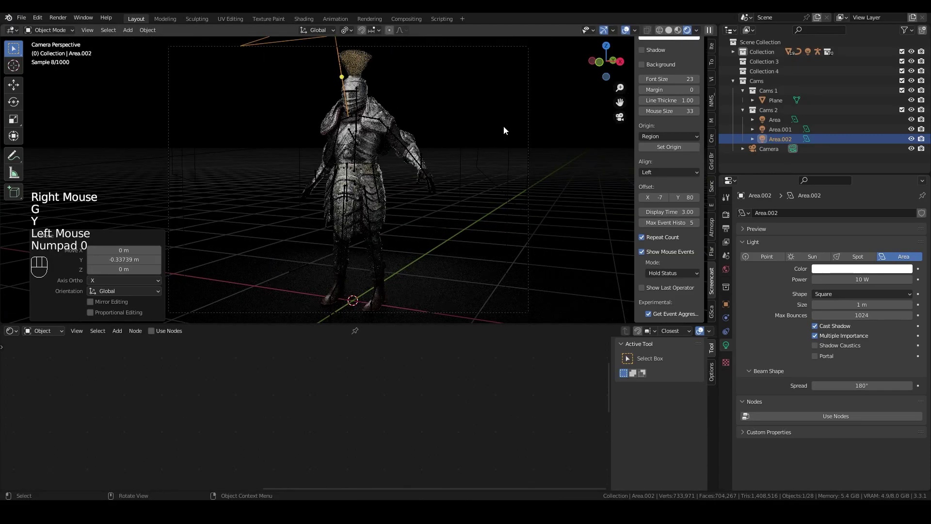
left_click(626, 40)
left_click(628, 38)
scroll("up", 3)
scroll("down", 3)
key("g")
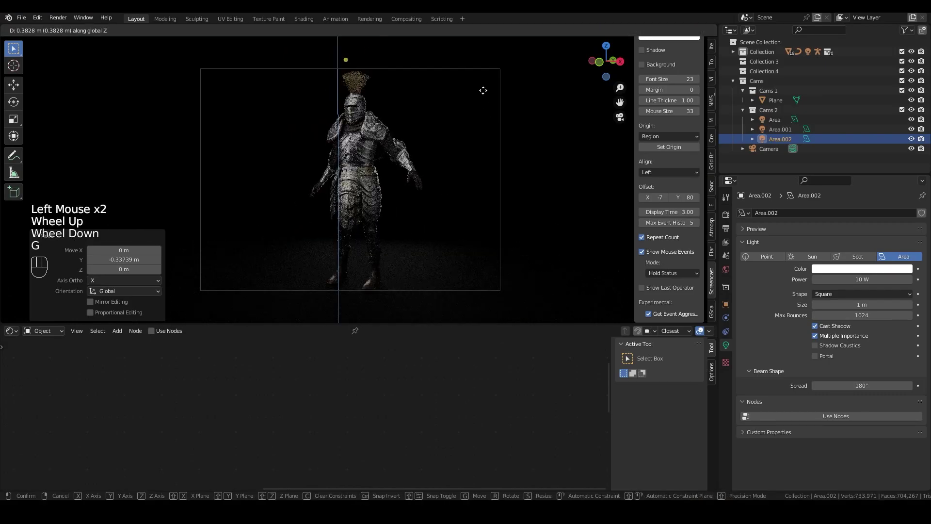
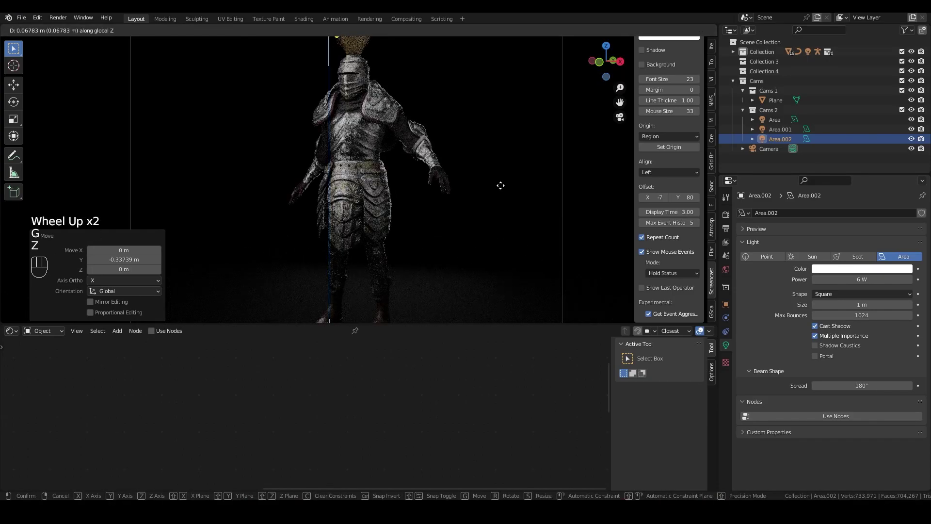
- Settle the overhead light's height, then select the main area light ready to copy
left_click(504, 188)
left_click(784, 131)
scroll("up", 3)
left_click_drag(449, 261, 451, 242)
left_click(629, 33)
left_click_drag(423, 165, 431, 180)
scroll("down", 3)
scroll("down", 3)
left_click(781, 144)
left_click(779, 137)
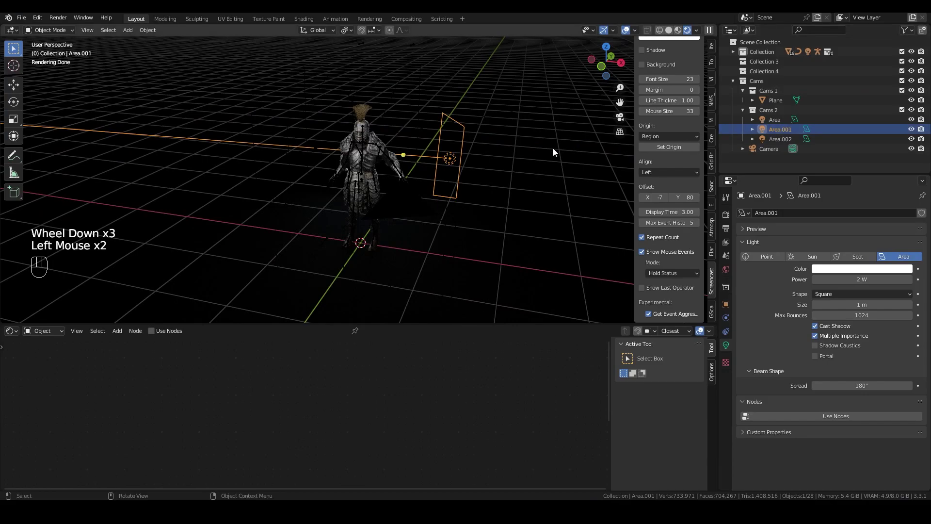
left_click_drag(520, 157, 550, 149)
left_click(775, 122)
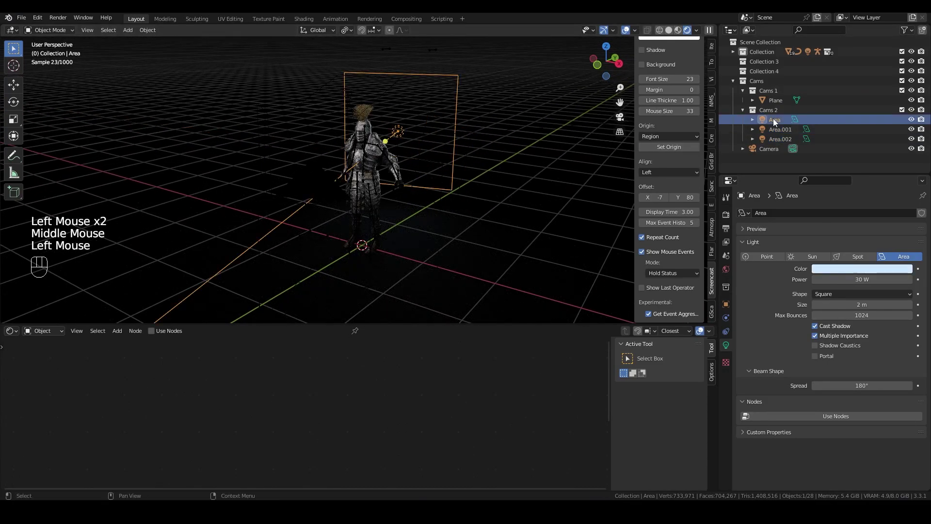
left_click_drag(503, 156, 513, 154)
left_click_drag(788, 136, 749, 137)
left_click_drag(566, 157, 592, 158)
- Duplicate the area light into a new 2 W light beside the knight and raise it along Z
key("shift+d")
key("g")
key("z")
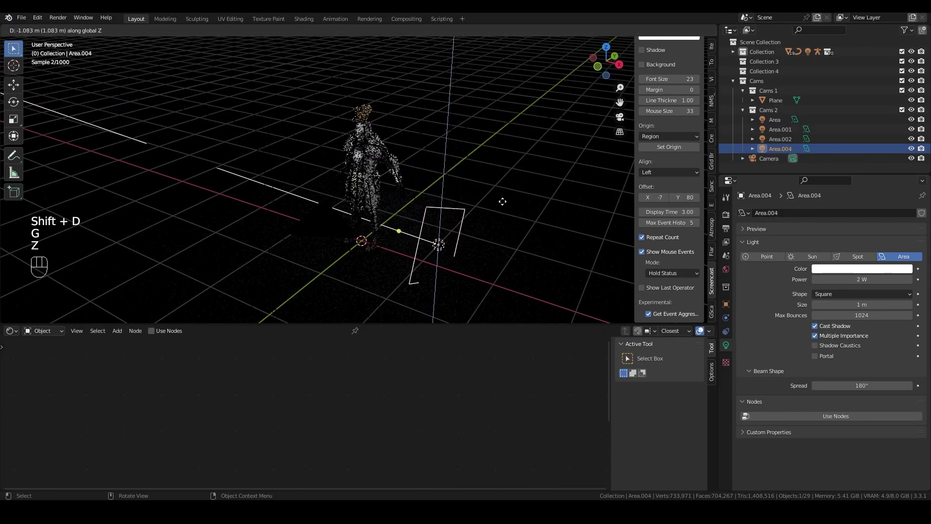
left_click(505, 207)
key("KP_0")
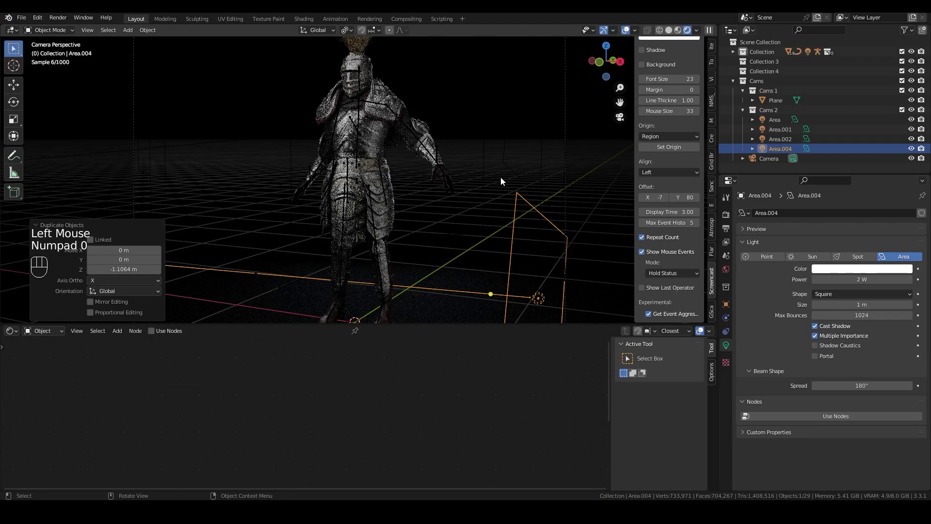
- Swing the new light around Z in two passes so it faces the knight
left_click(626, 35)
left_click_drag(525, 184, 519, 132)
left_click_drag(346, 31, 432, 109)
key("r")
key("z")
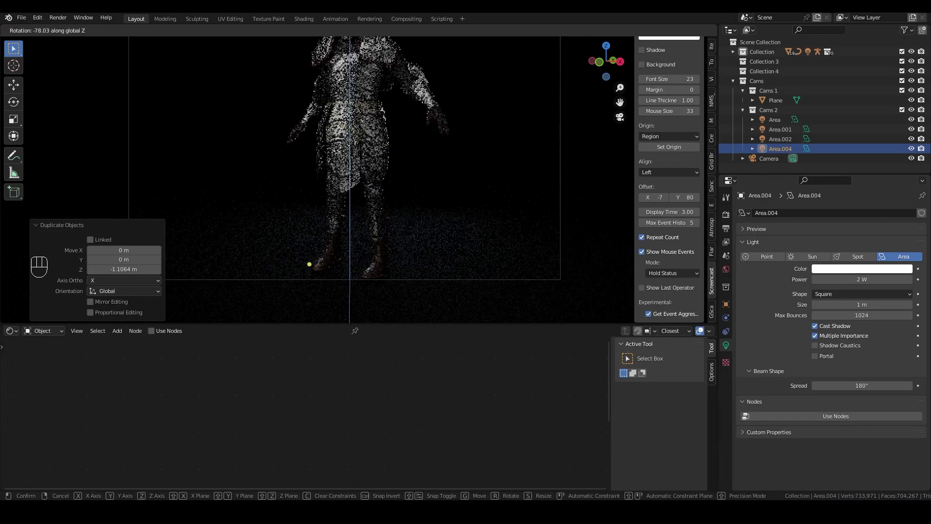
left_click(459, 93)
scroll("down", 3)
left_click_drag(353, 103, 383, 129)
scroll("down", 3)
key("r")
key("z")
left_click(473, 131)
- Select Area.002 and begin adjusting it about the Z axis
left_click(630, 36)
scroll("up", 3)
key("r")
key("z")
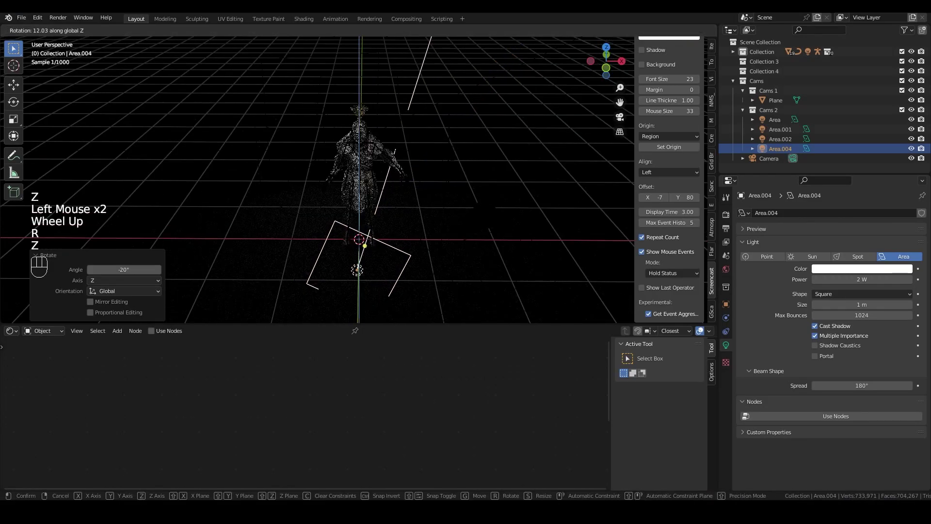
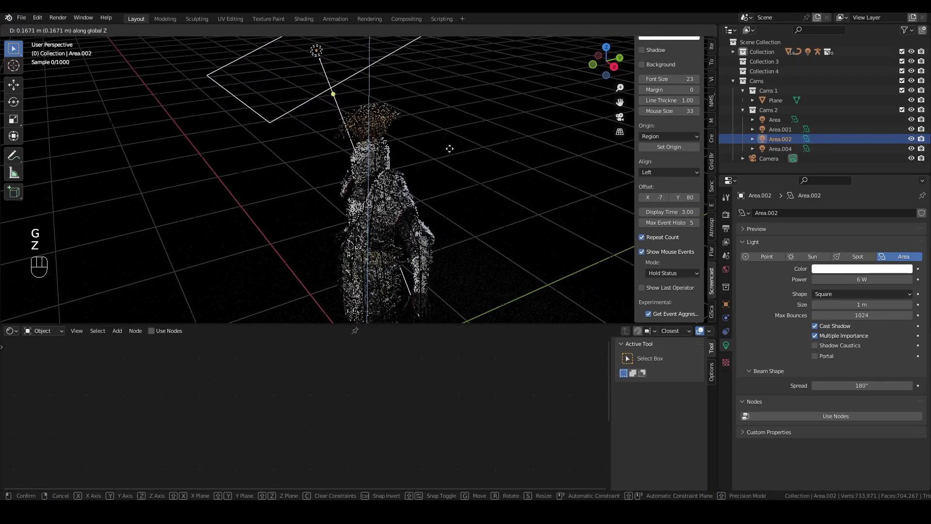
- Cancel the pending light adjustment, look the knight over, and return to camera view
right_click(454, 147)
left_click_drag(459, 153, 549, 144)
scroll("up", 3)
left_click_drag(553, 148, 445, 148)
left_click_drag(438, 124, 446, 137)
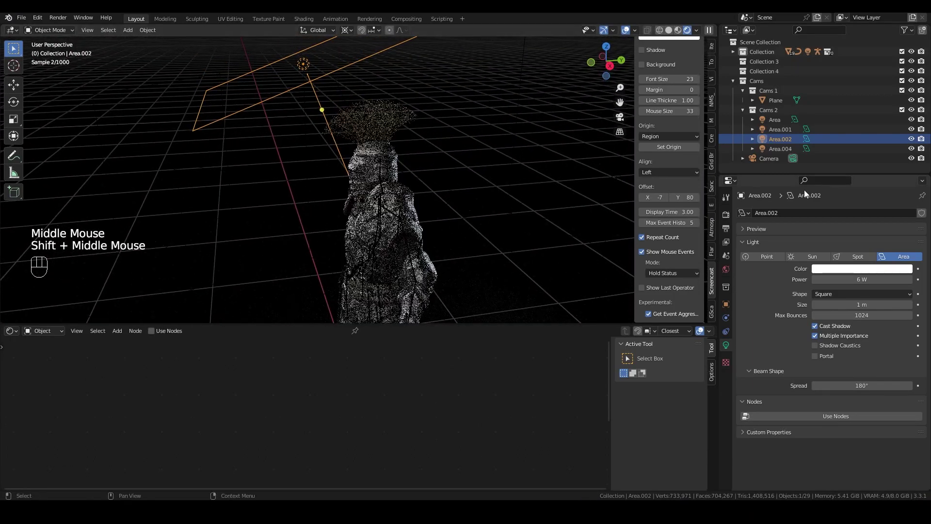
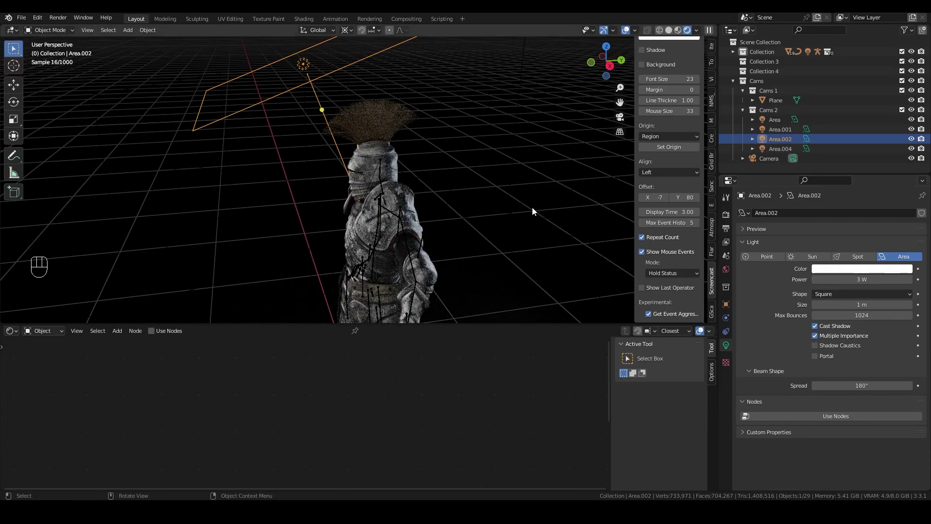
key("KP_0")
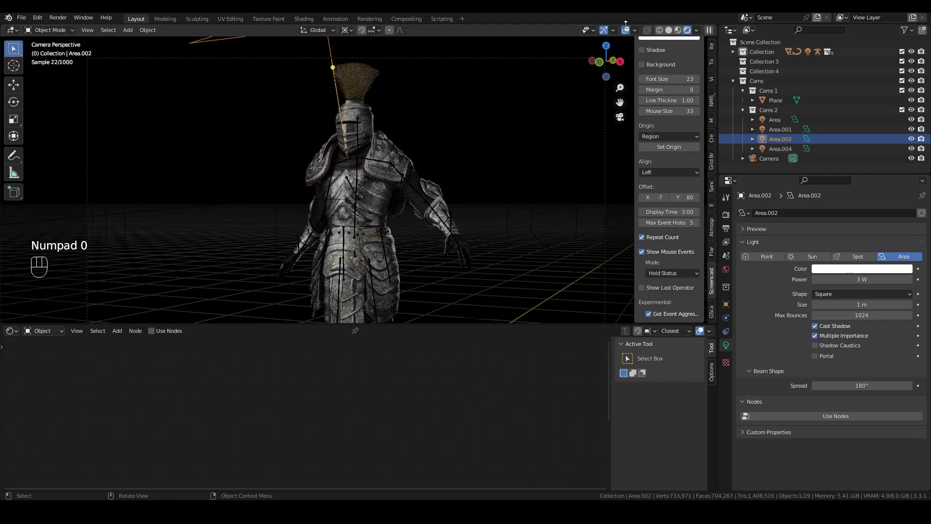
- Dim Area.002 to 3 W and shift it along Y so the knight reads rim-lit
left_click(630, 29)
scroll("down", 3)
key("g")
key("y")
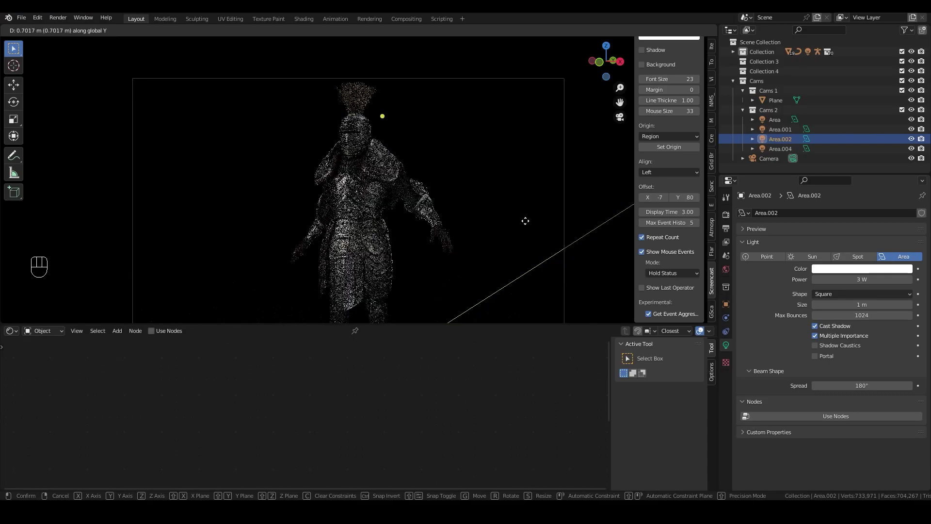
left_click(526, 224)
- Check the framing through the 50 mm camera and select the Camera object
scroll("up", 3)
left_click_drag(404, 88, 414, 248)
scroll("down", 3)
scroll("up", 3)
scroll("down", 3)
left_click(776, 165)
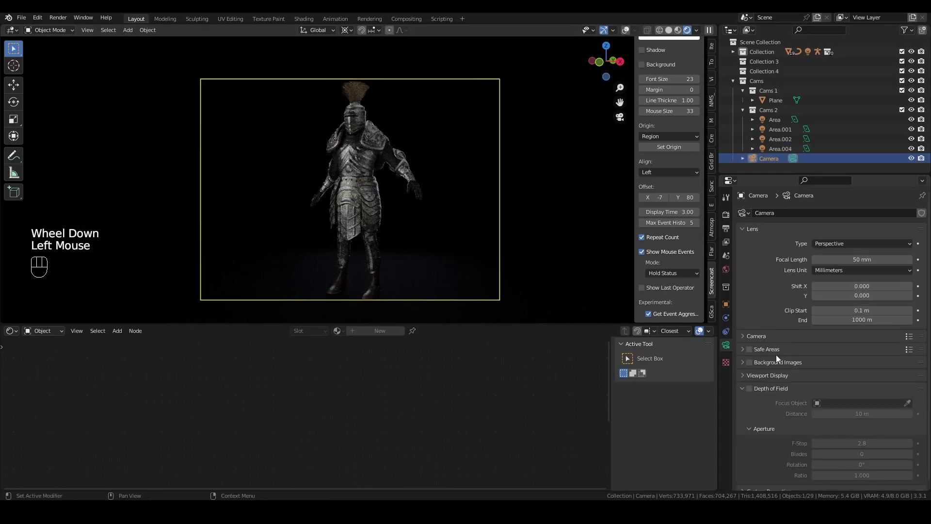
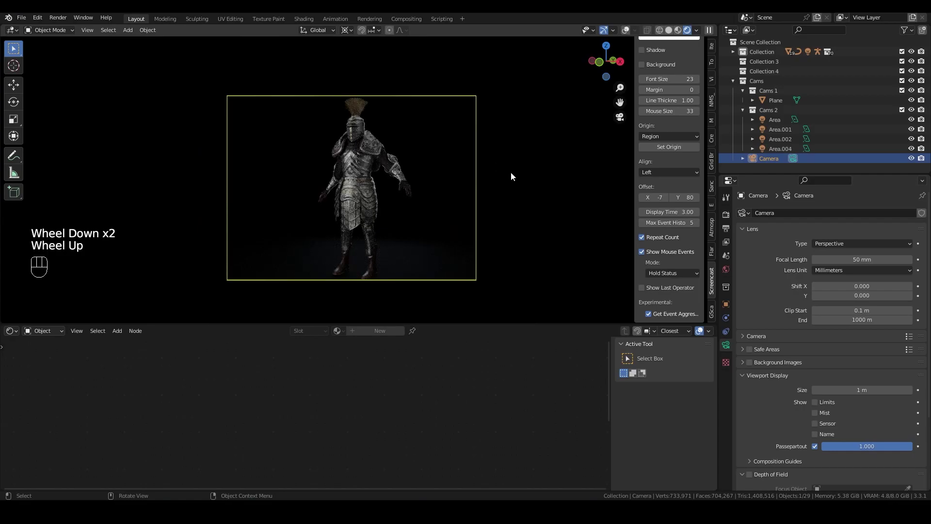
- Drop the camera's passepartout to 0 and zoom into the camera frame
left_click_drag(853, 449, 613, 360)
scroll("up", 3)
left_click_drag(406, 292, 393, 111)
scroll("up", 3)
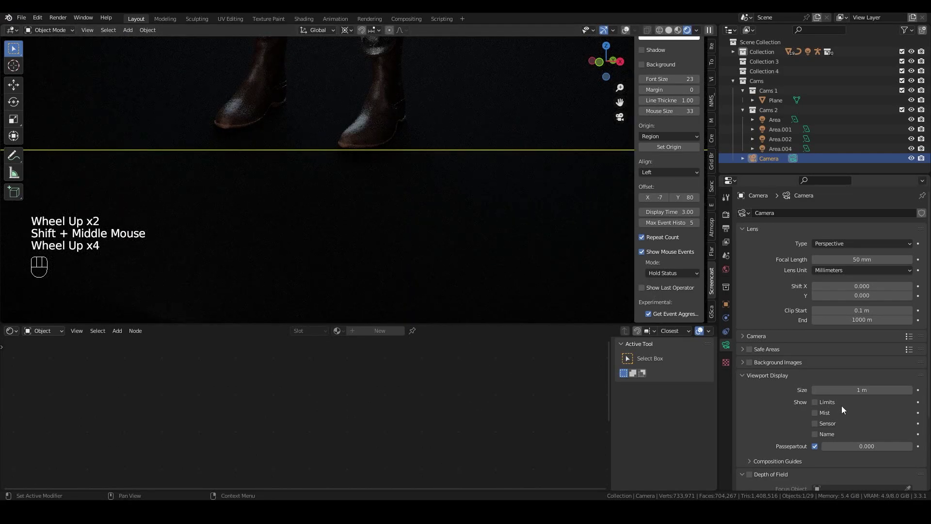
- Restore the passepartout to 1.0, zoom back out, and switch to the Cycles render settings
left_click_drag(855, 450, 550, 204)
scroll("down", 3)
left_click_drag(417, 102, 418, 213)
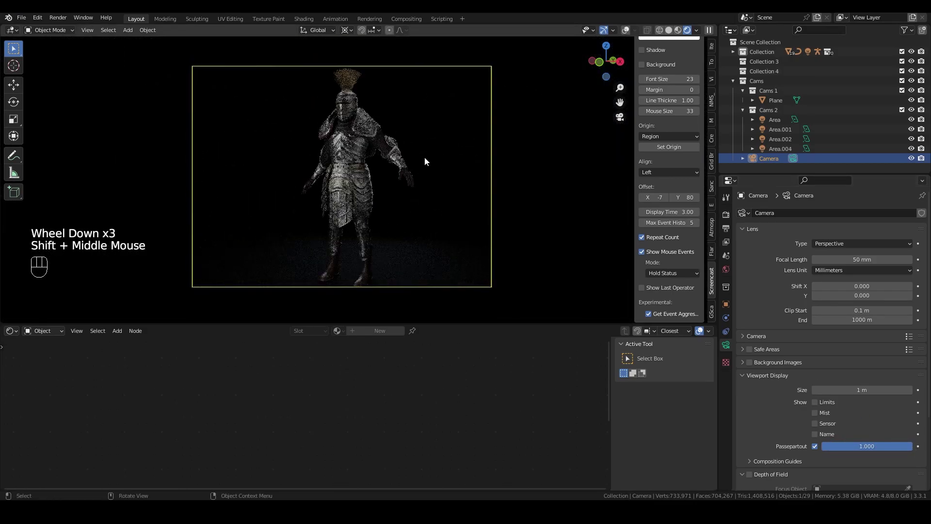
scroll("up", 3)
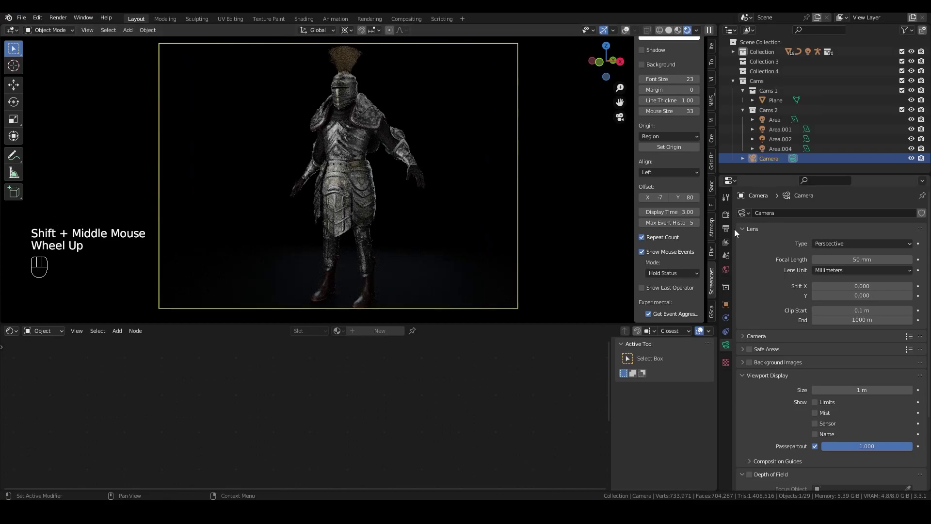
left_click(729, 215)
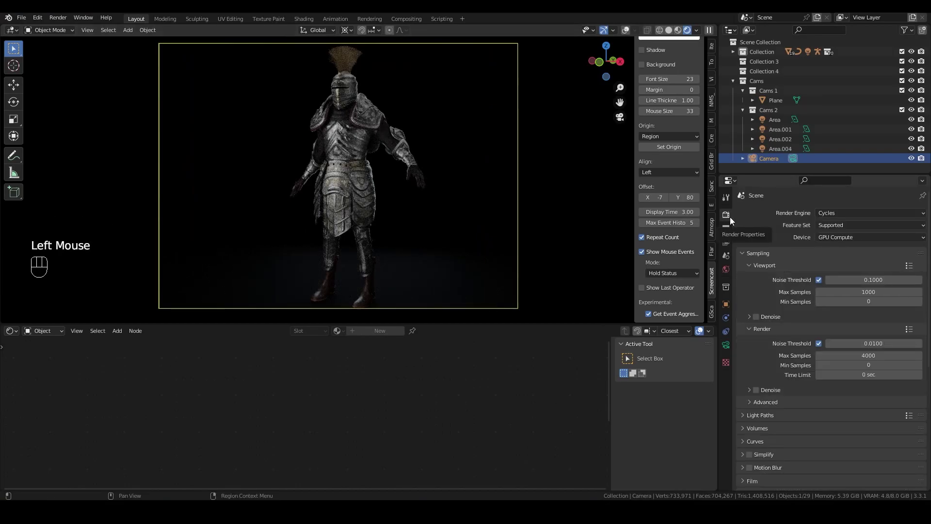
- Set colour-management gamma to 0.950, trying exposure 0.180 and undoing it back to 0.000
scroll("down", 3)
scroll("down", 3)
scroll("down", 3)
left_click_drag(865, 446, 871, 447)
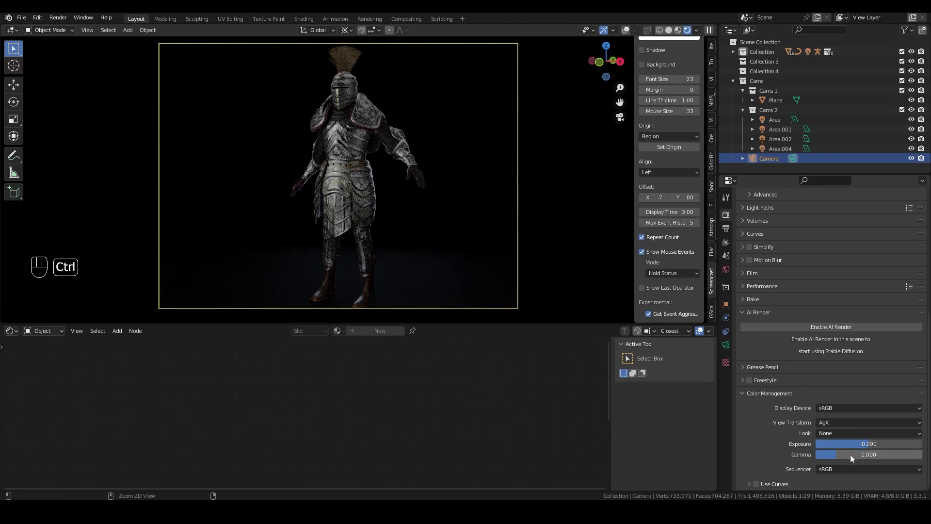
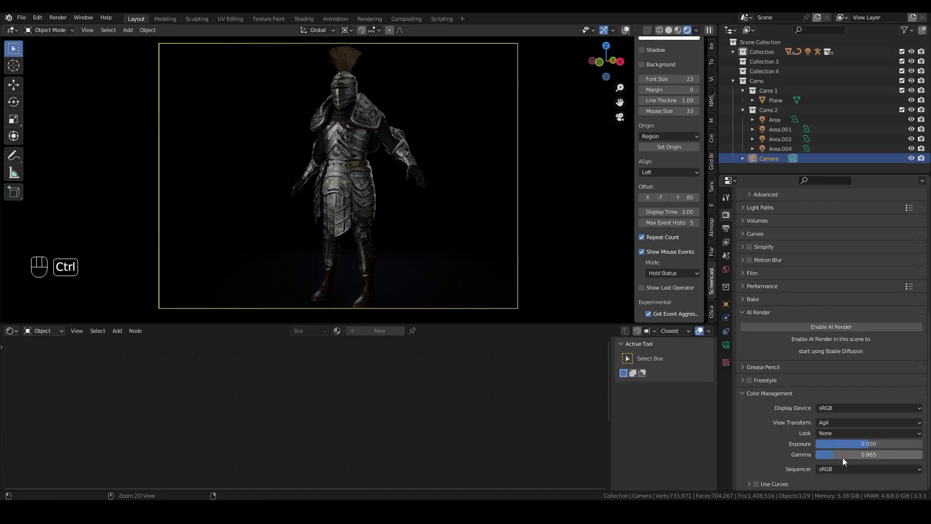
key("ctrl+z")
left_click_drag(860, 459, 860, 457)
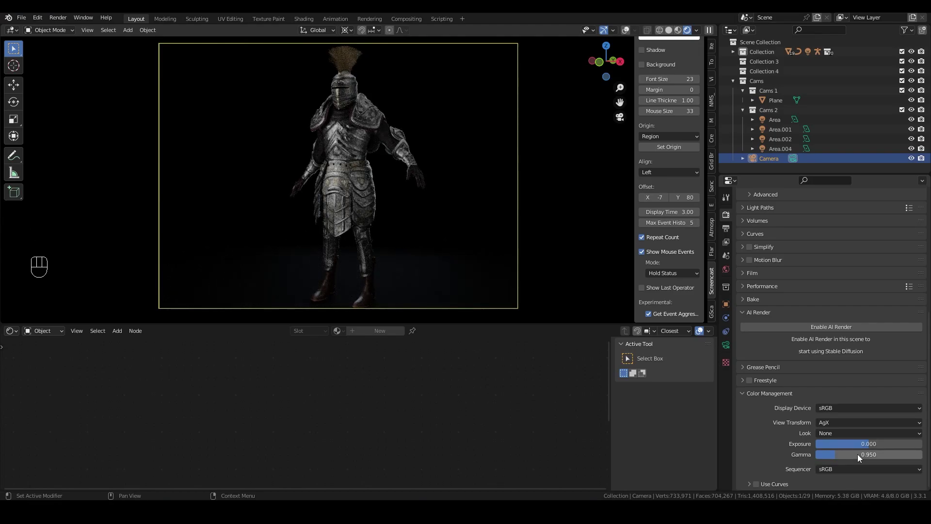
left_click_drag(860, 449, 871, 448)
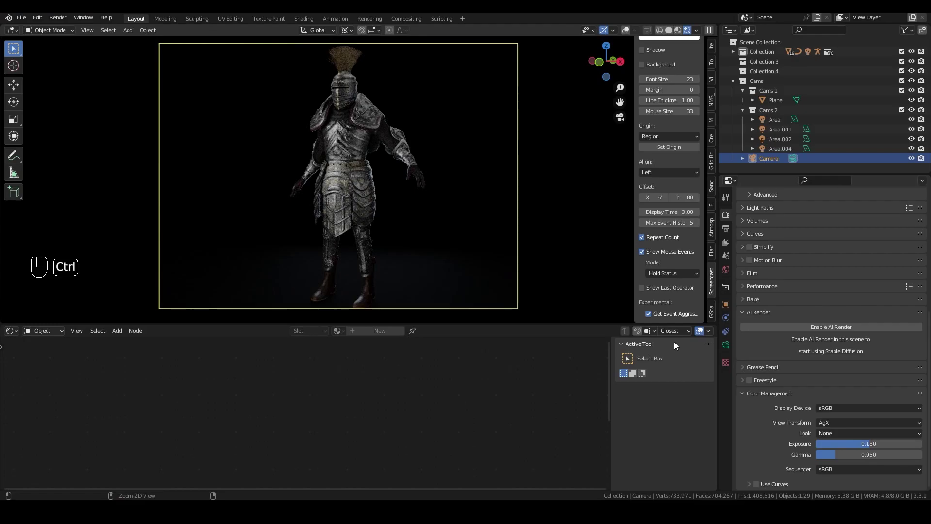
key("ctrl+z")
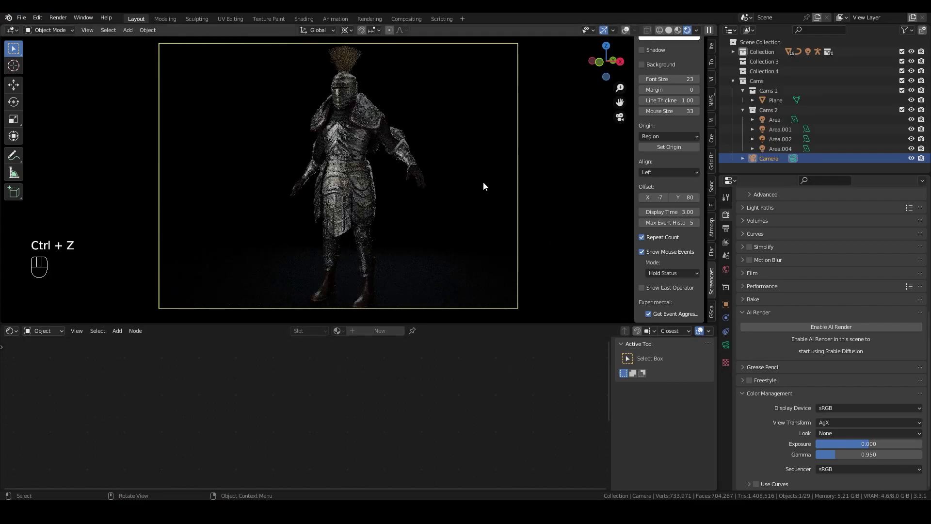
- Zoom onto the knight's helmet, orbit around it, then return to the full camera frame
scroll("up", 3)
scroll("down", 3)
middle_click(476, 183)
scroll("up", 3)
left_click_drag(436, 150, 443, 243)
scroll("up", 3)
left_click_drag(422, 111, 428, 213)
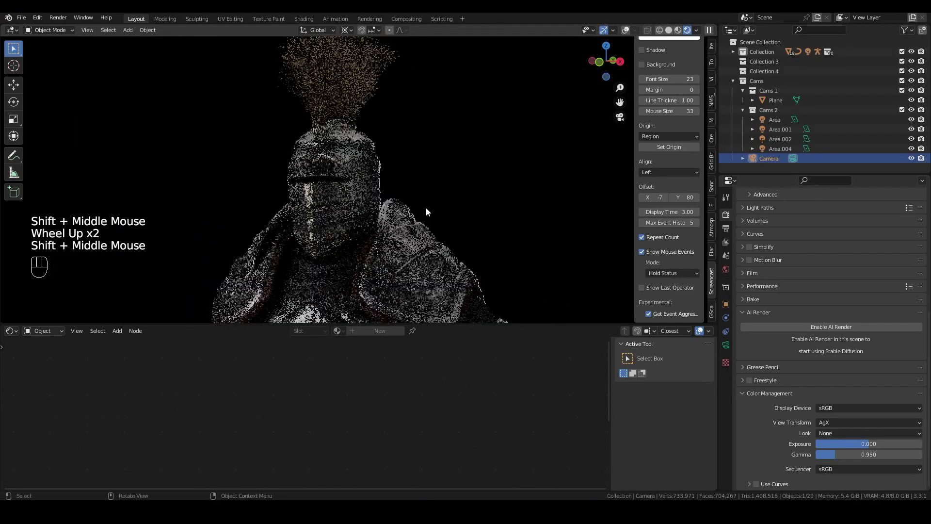
scroll("down", 3)
left_click_drag(429, 225, 429, 128)
scroll("down", 3)
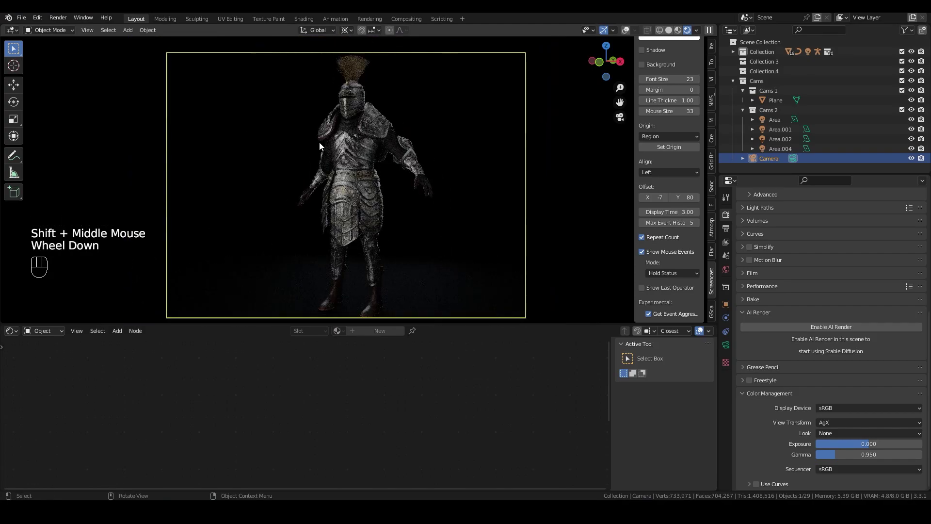
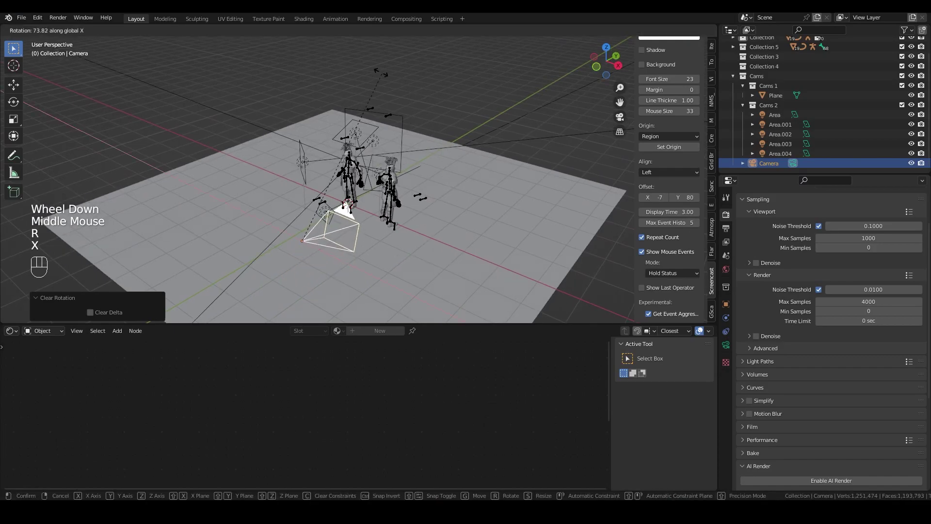
- Confirm the camera rotation and slide the camera about -0.95 m along global X
left_click(348, 73)
key("KP_0")
key("g")
key("x")
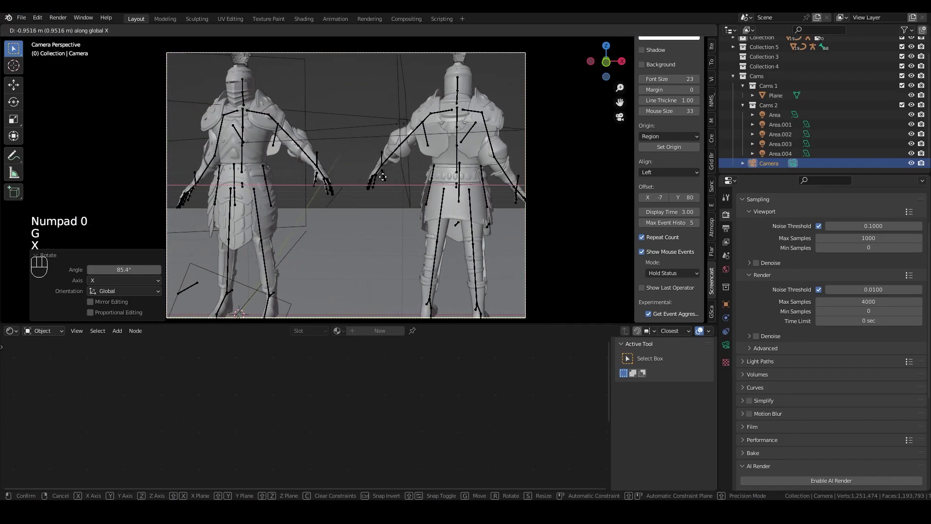
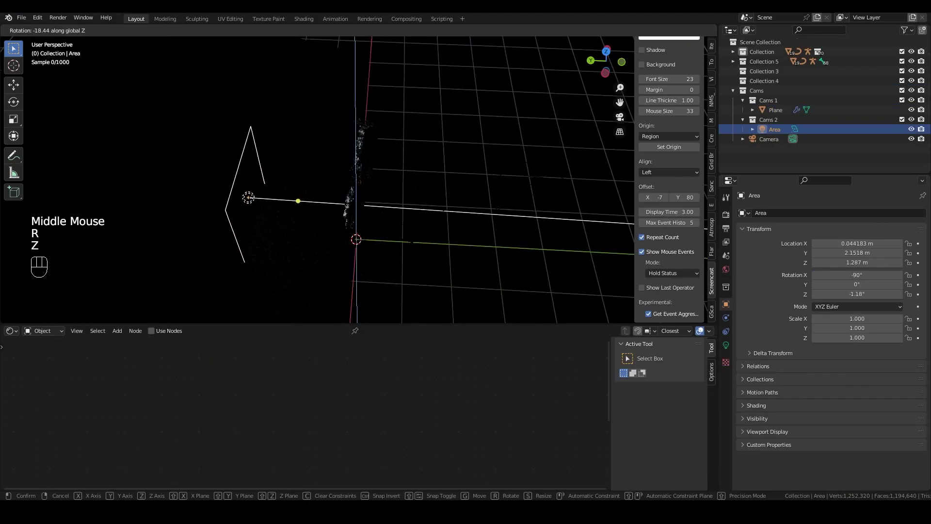
- Confirm the area light's rotation, enlarge its size and raise it along Z
left_click(514, 171)
key("KP_0")
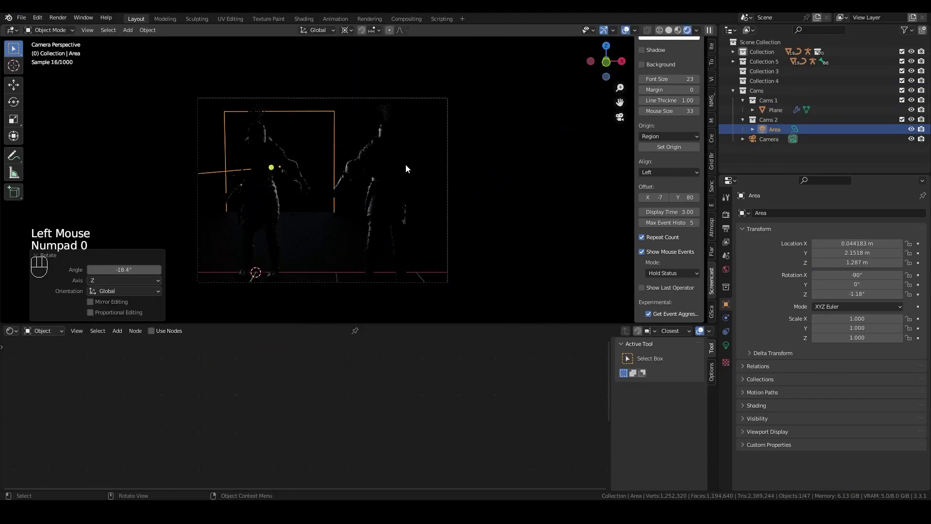
key("g")
left_click(447, 176)
left_click(731, 351)
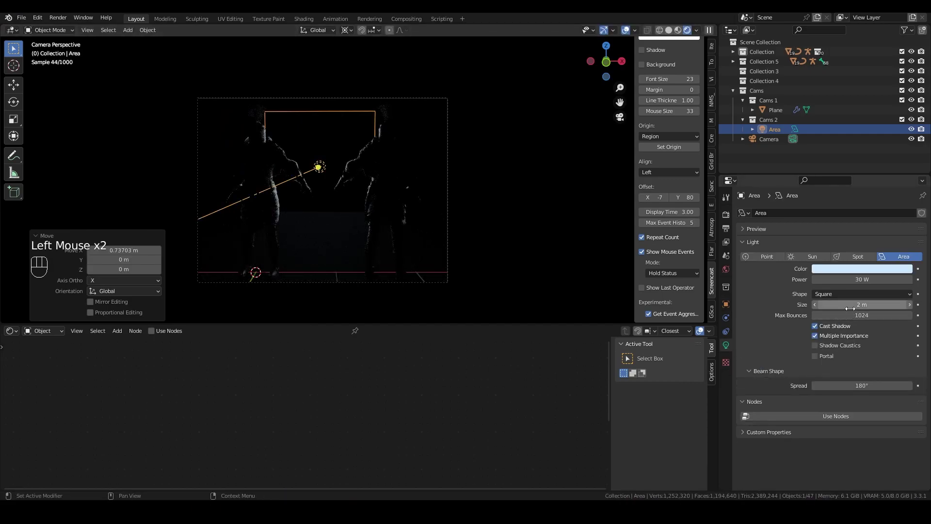
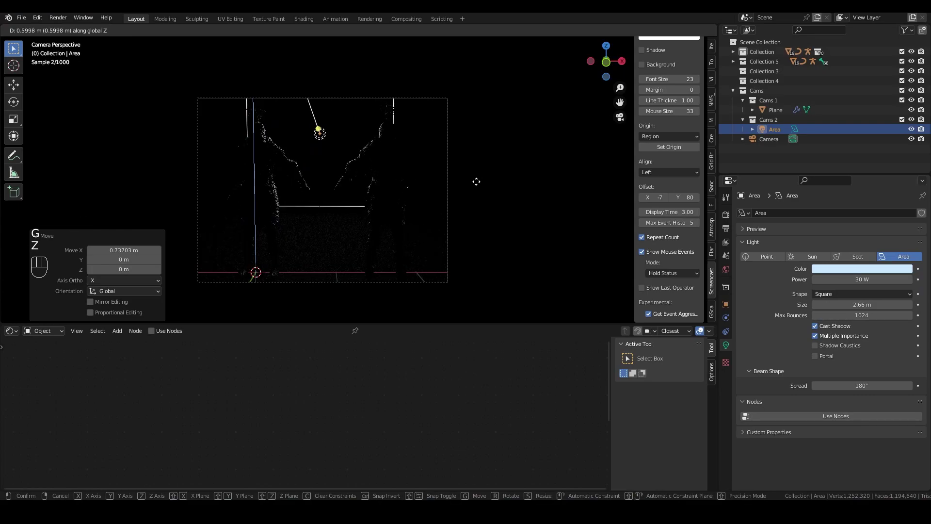
left_click(479, 187)
- Add a second area light into the Cams 2 collection and tilt it toward the knights
scroll("up", 3)
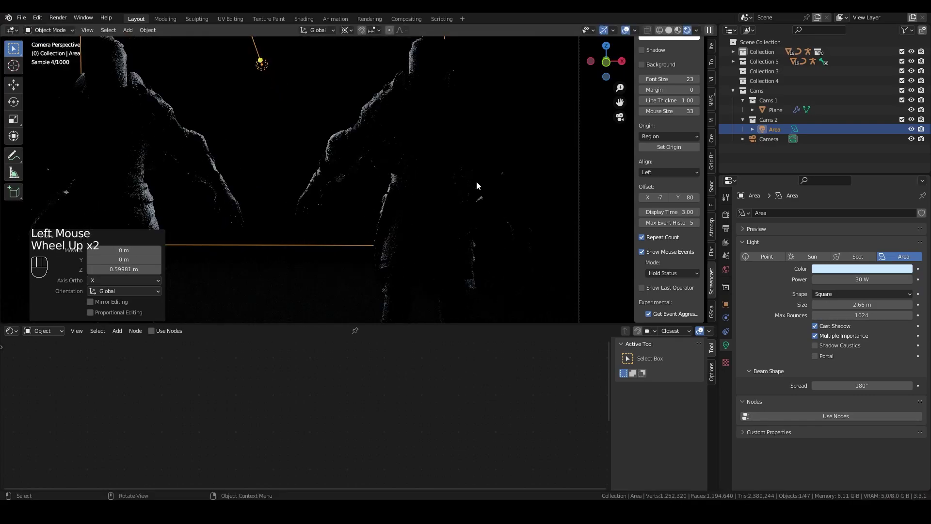
scroll("down", 3)
scroll("down", 3)
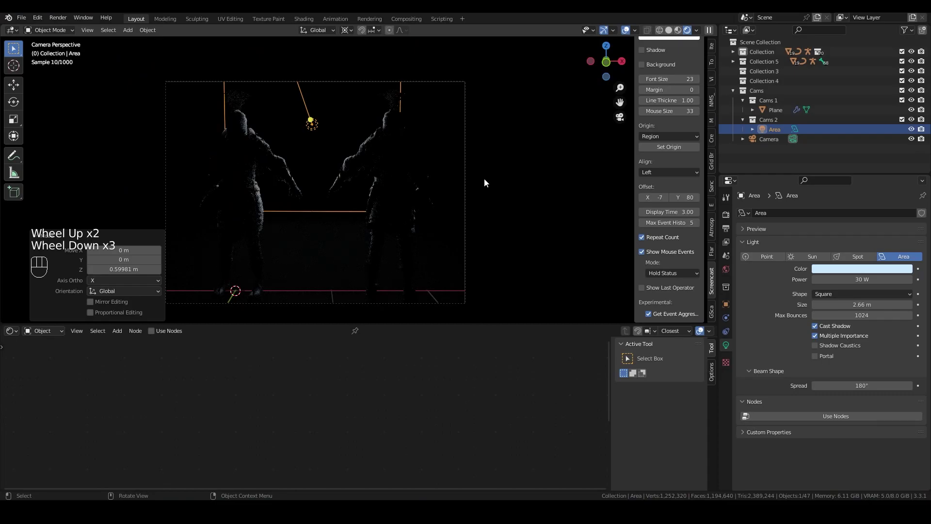
left_click_drag(489, 178, 504, 193)
scroll("down", 3)
left_click(784, 128)
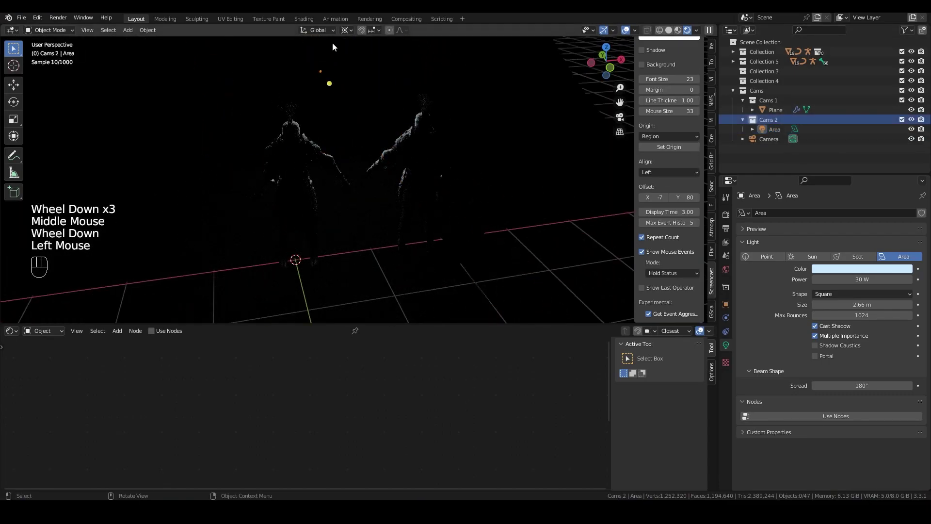
left_click_drag(134, 34, 178, 187)
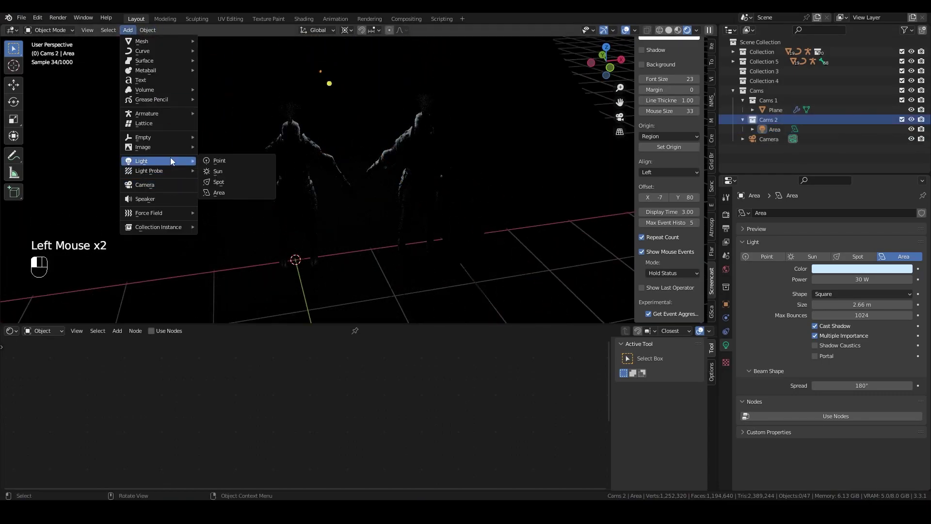
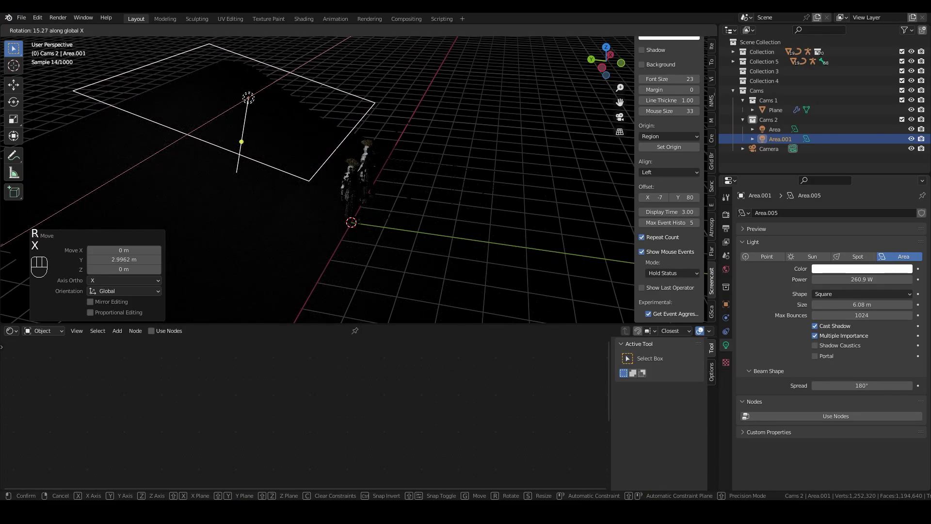
left_click(416, 193)
key("KP_0")
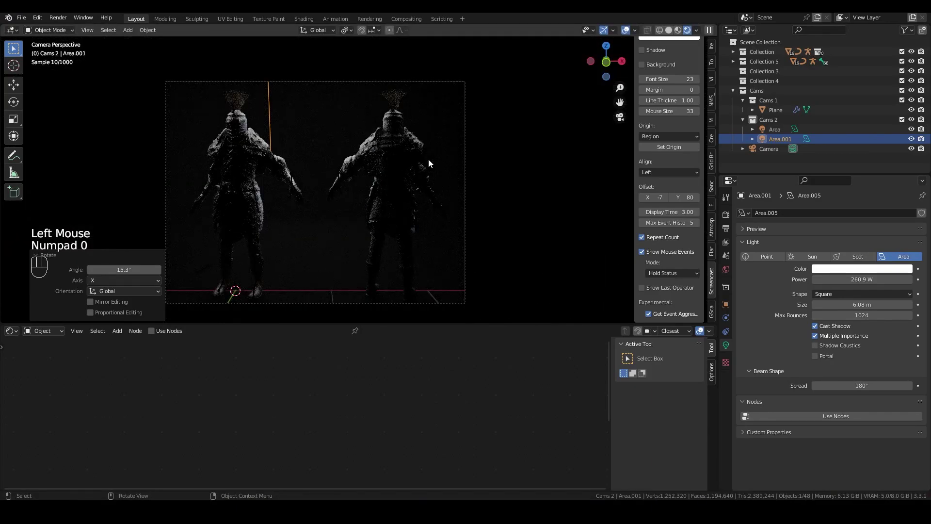
- Darken the backdrop plane's Base Color value to near black
left_click(633, 32)
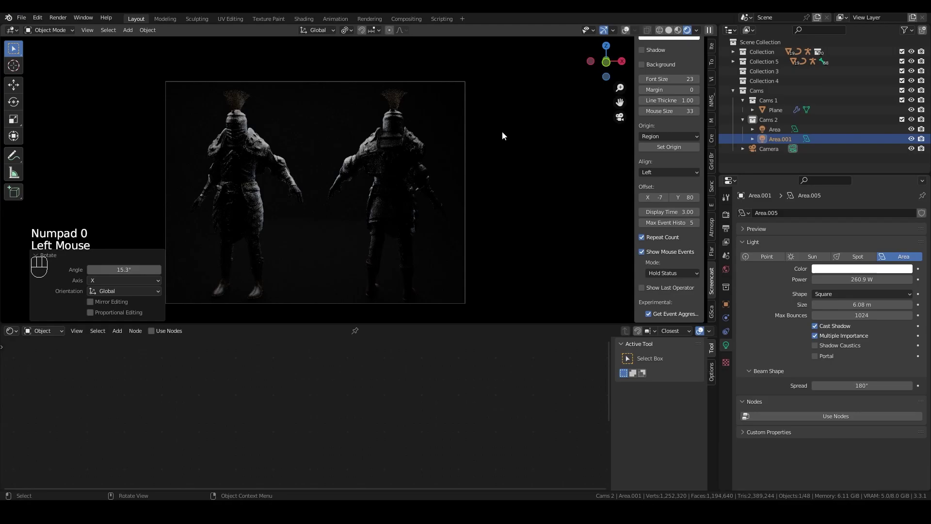
scroll("up", 3)
left_click(289, 238)
middle_click(359, 435)
left_click(339, 400)
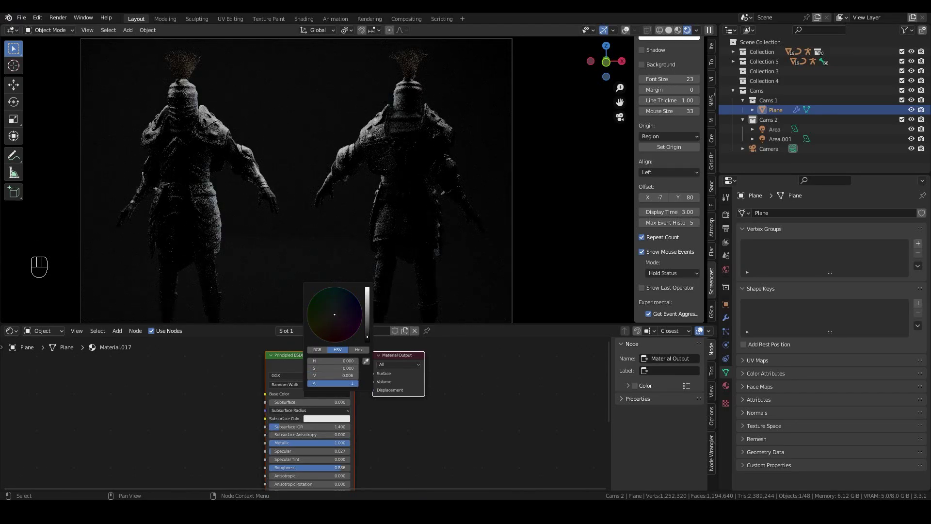
left_click_drag(307, 469, 279, 470)
left_click_drag(292, 251, 346, 268)
scroll("down", 3)
left_click(636, 35)
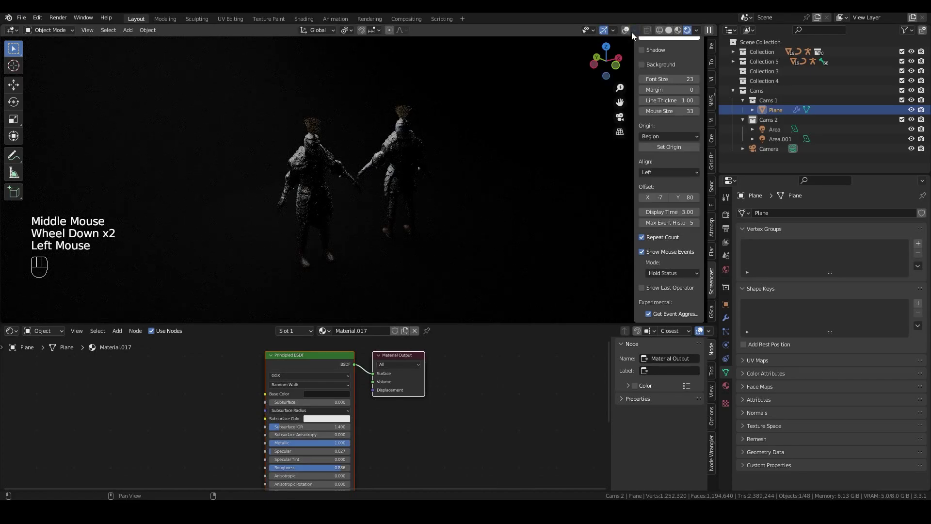
left_click(626, 34)
scroll("up", 3)
- Raise the spot light above a knight along Z and set its power to 700 W
left_click_drag(422, 281, 426, 268)
key("g")
key("z")
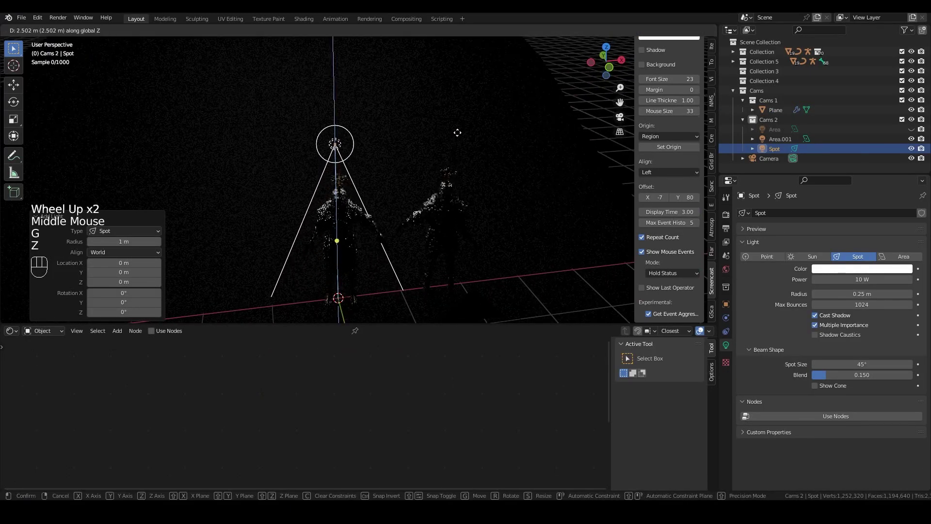
left_click(461, 135)
key("KP_0")
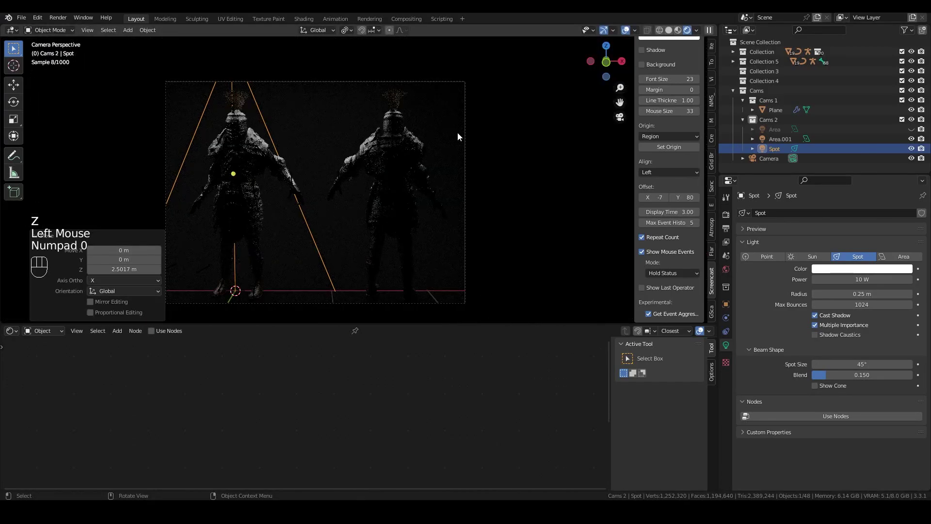
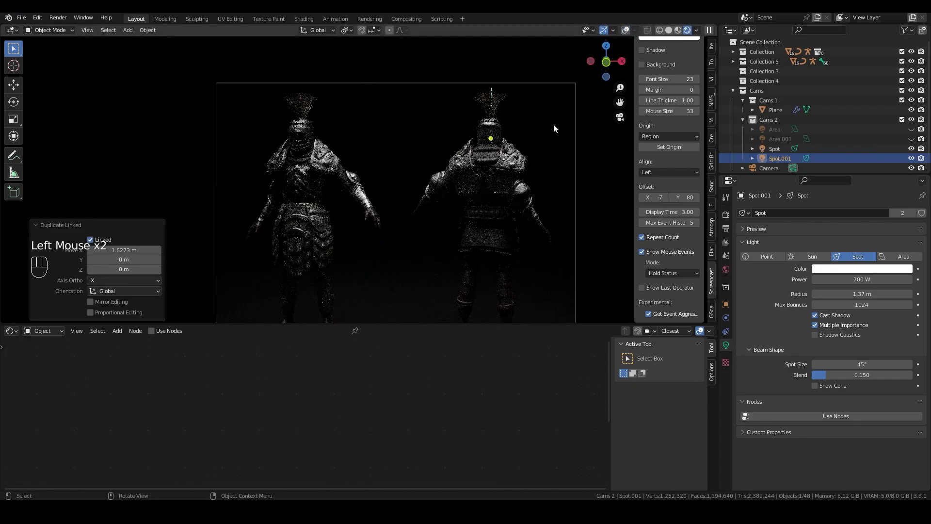
scroll("down", 3)
left_click_drag(555, 141, 526, 133)
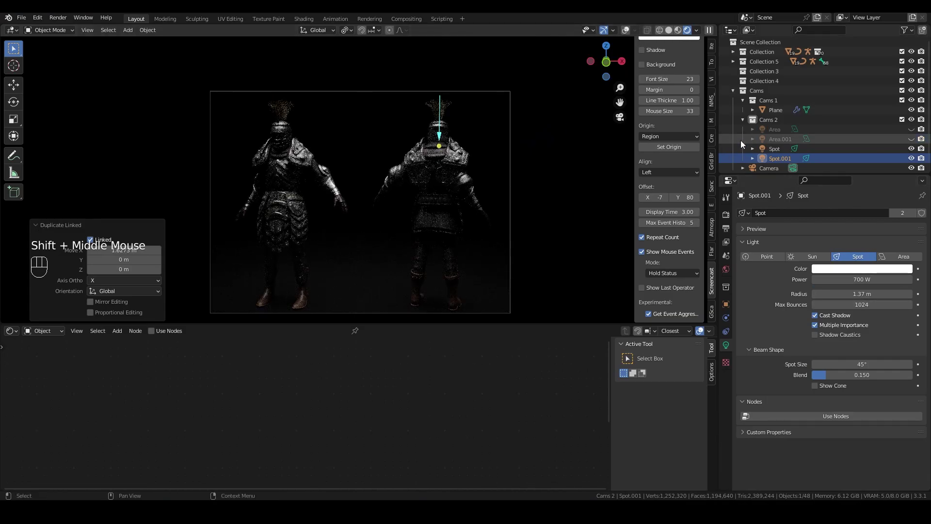
left_click(781, 153)
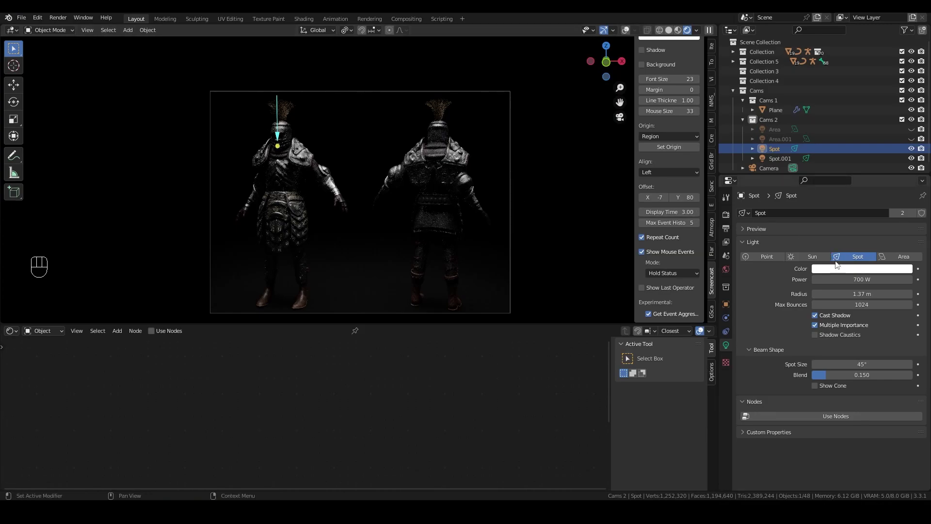
left_click(850, 274)
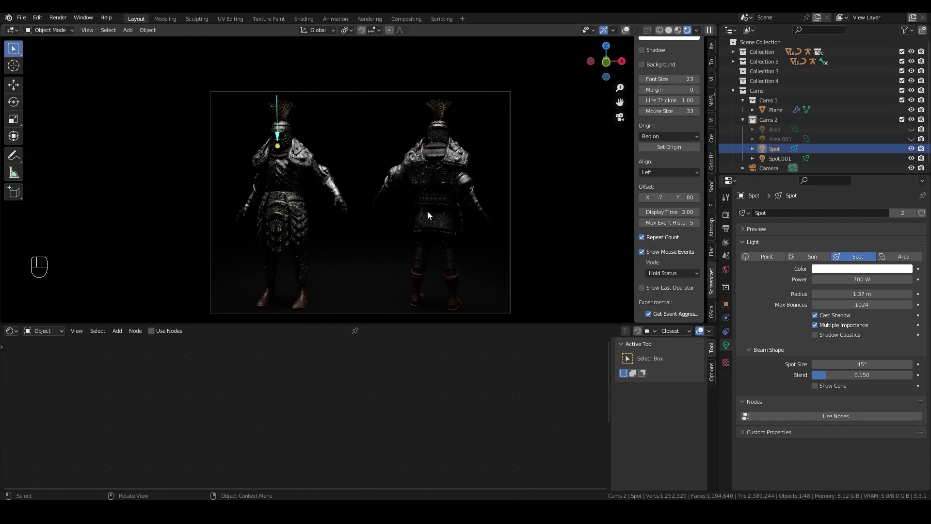
- Toggle the second area light's visibility to compare its effect on the backdrop
left_click(388, 265)
left_click(915, 142)
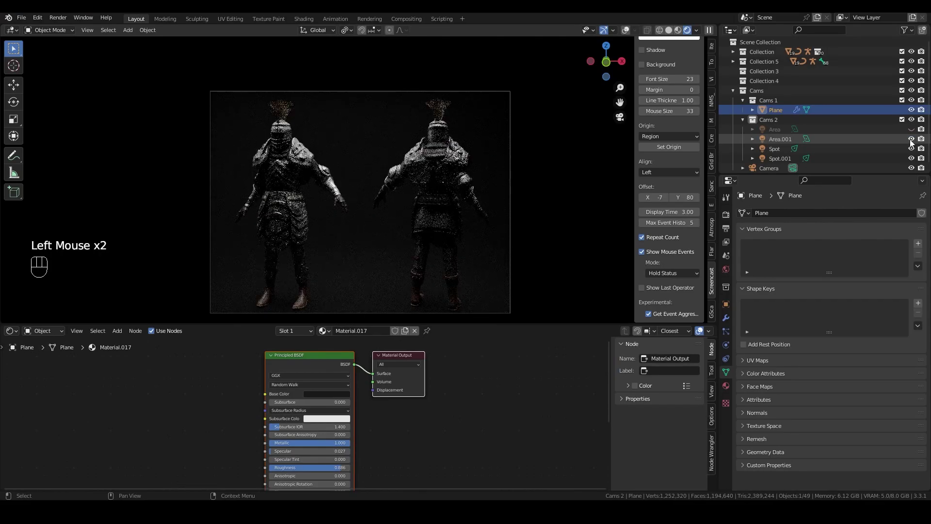
left_click(915, 142)
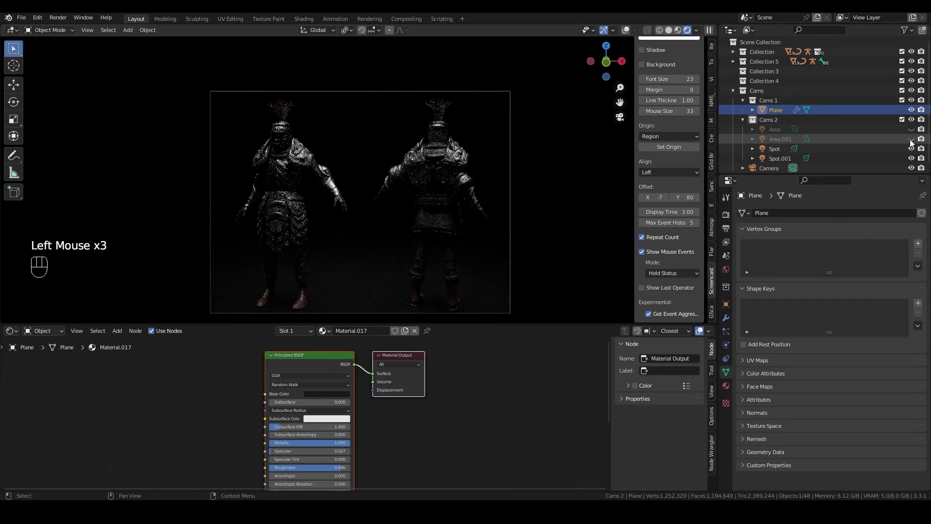
left_click(915, 143)
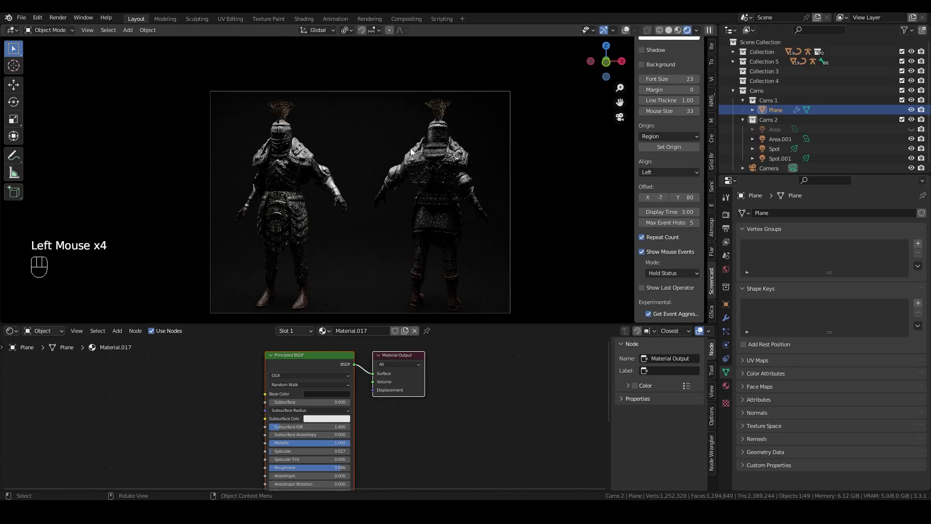
left_click_drag(418, 153, 483, 181)
scroll("down", 3)
left_click(631, 33)
scroll("down", 3)
left_click_drag(502, 144, 526, 150)
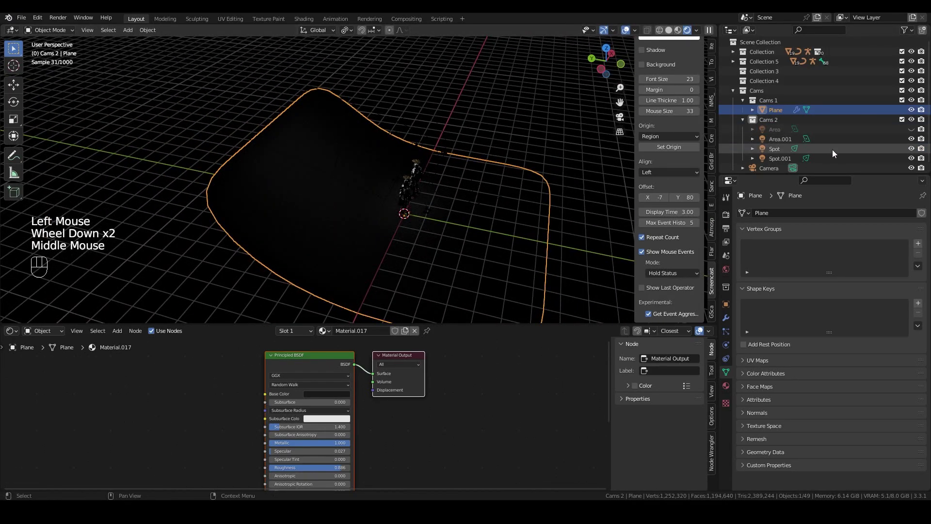
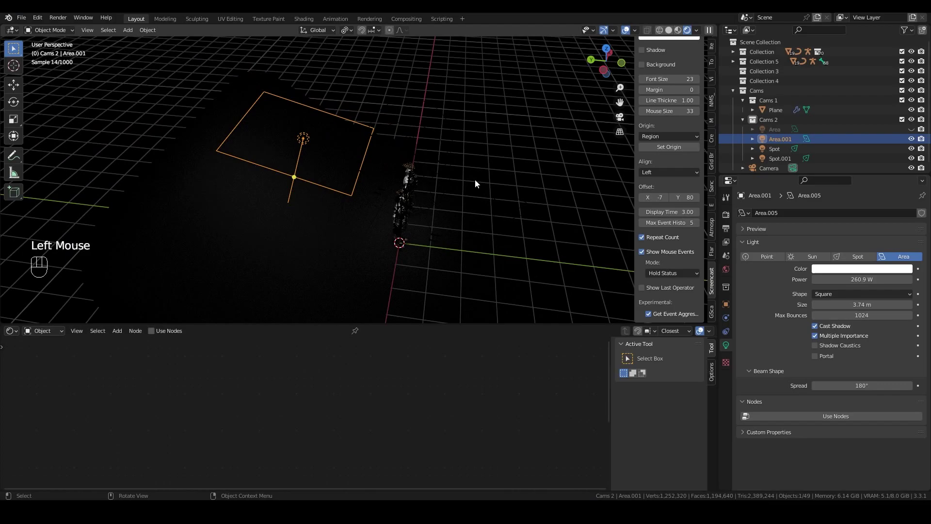
- Rotate Area.001 about X and move it along Y, then check through the camera
key("r")
key("x")
left_click(498, 216)
key("g")
key("y")
left_click(490, 205)
key("KP_0")
- Lower the world's Principled Volume density from 0.004 to 0.001 for a fainter haze
left_click(632, 30)
middle_click(37, 333)
scroll("down", 3)
left_click_drag(37, 333, 50, 357)
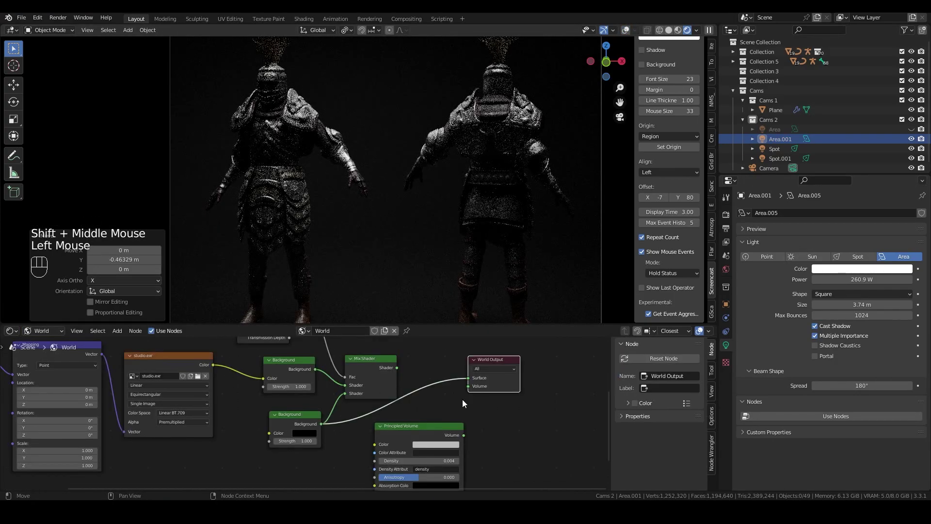
middle_click(475, 405)
left_click_drag(387, 379, 386, 367)
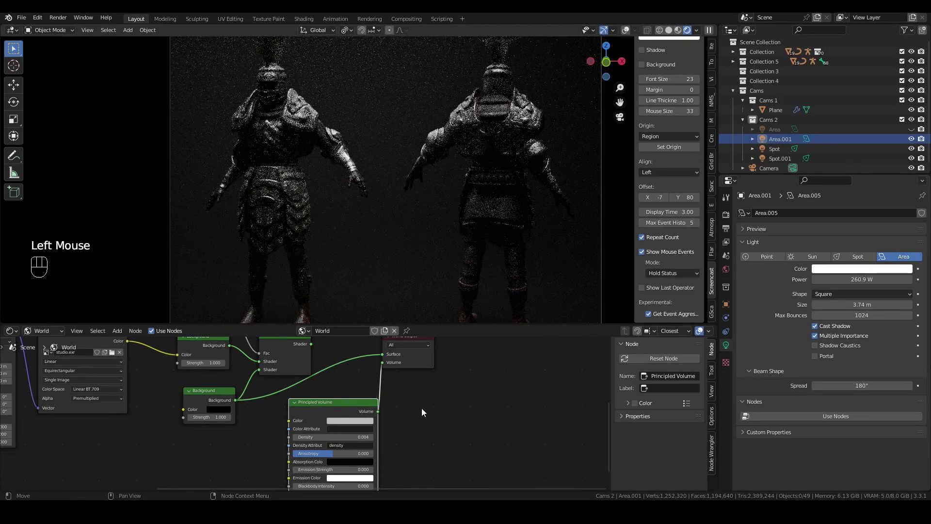
scroll("down", 3)
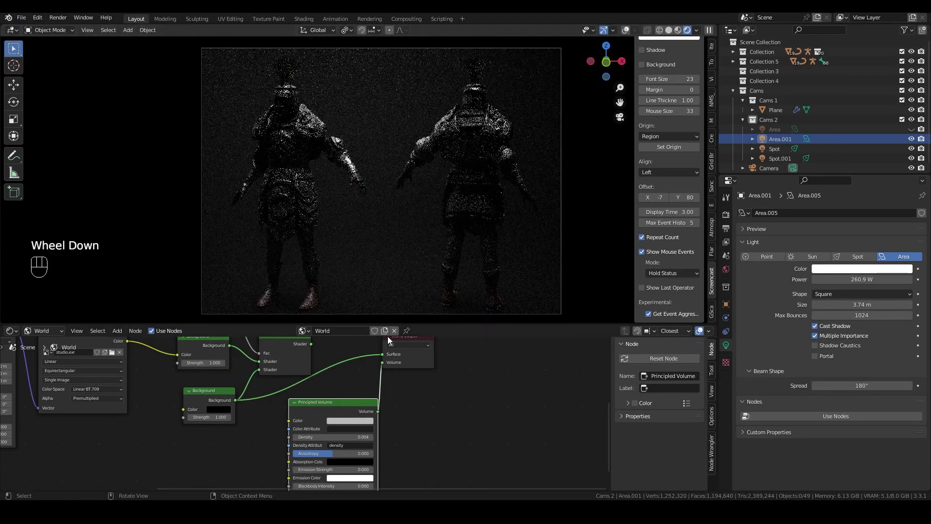
scroll("up", 3)
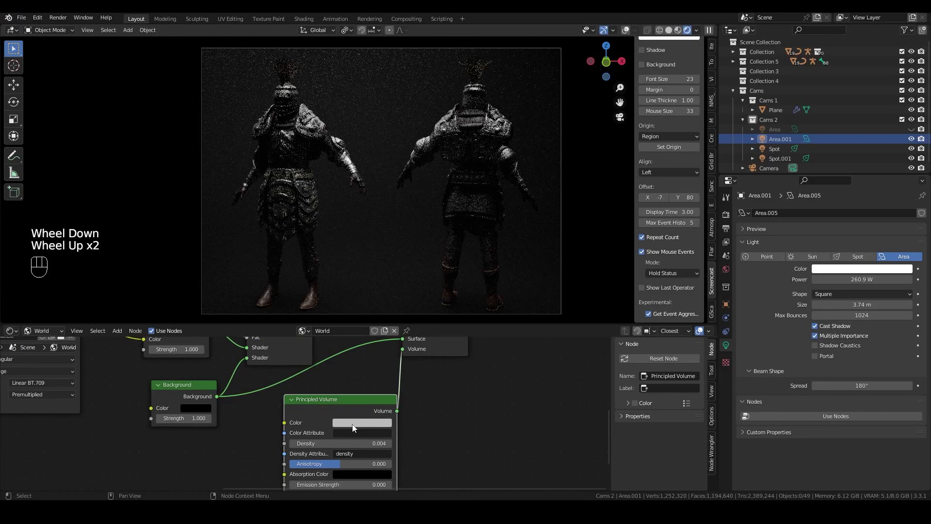
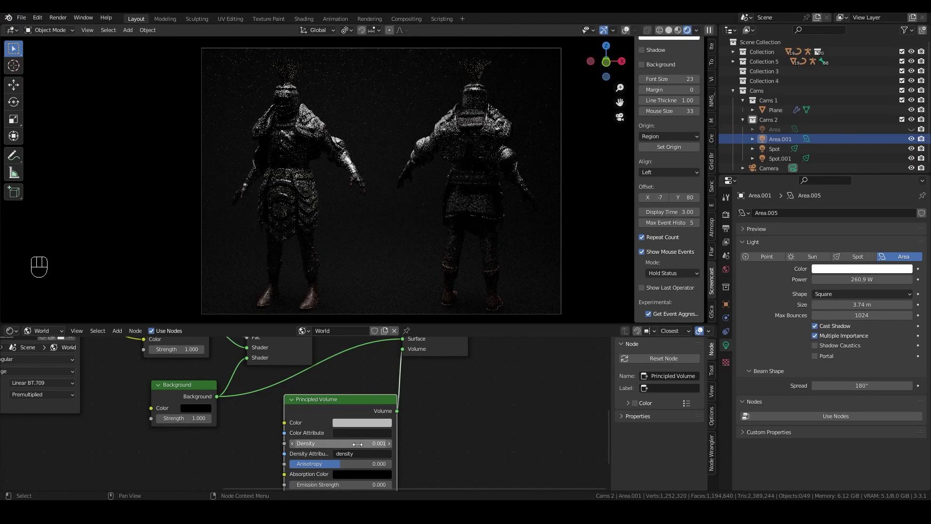
scroll("up", 3)
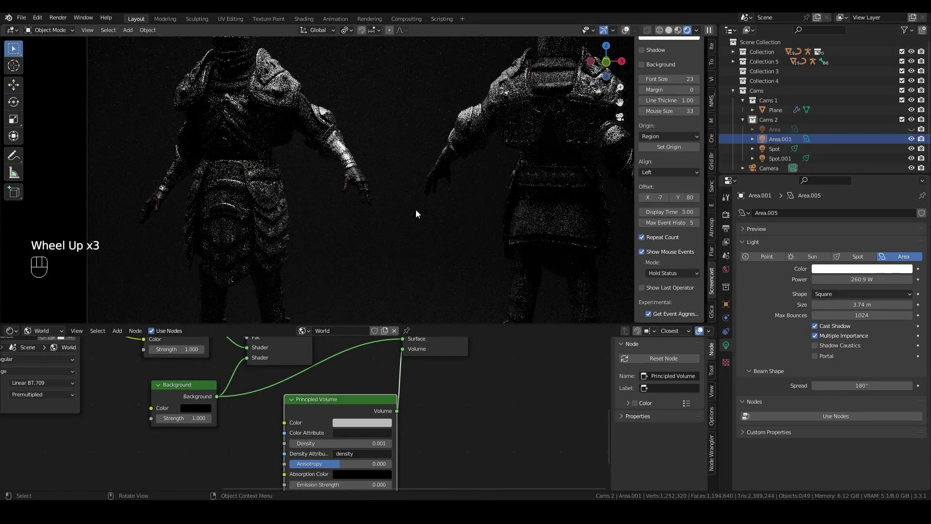
scroll("down", 3)
scroll("down", 3)
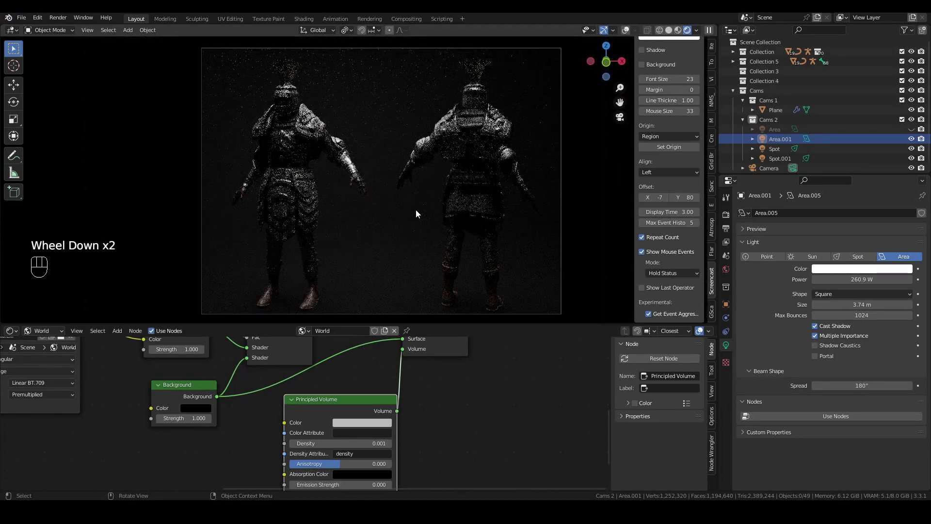
left_click_drag(428, 222, 467, 239)
scroll("down", 3)
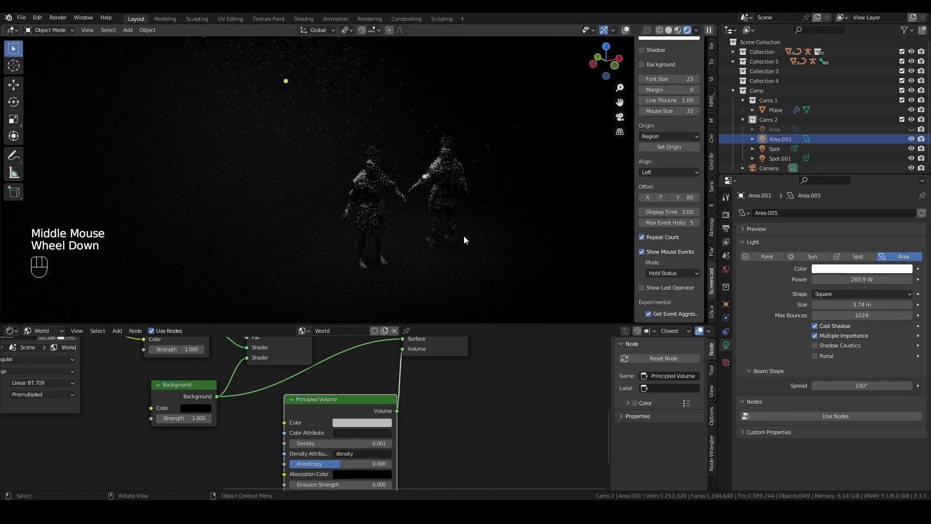
- Toggle the old hidden area light's visibility to judge it, then remove it
key("KP_0")
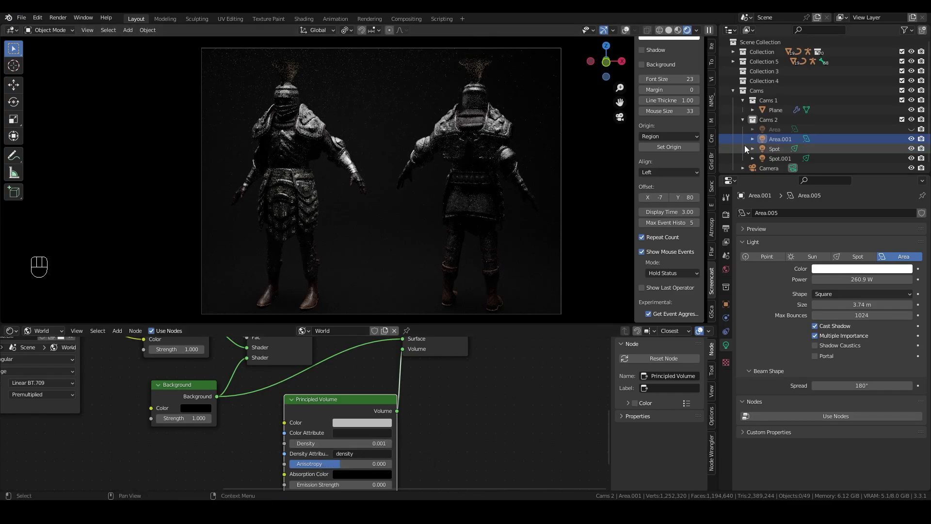
left_click(917, 134)
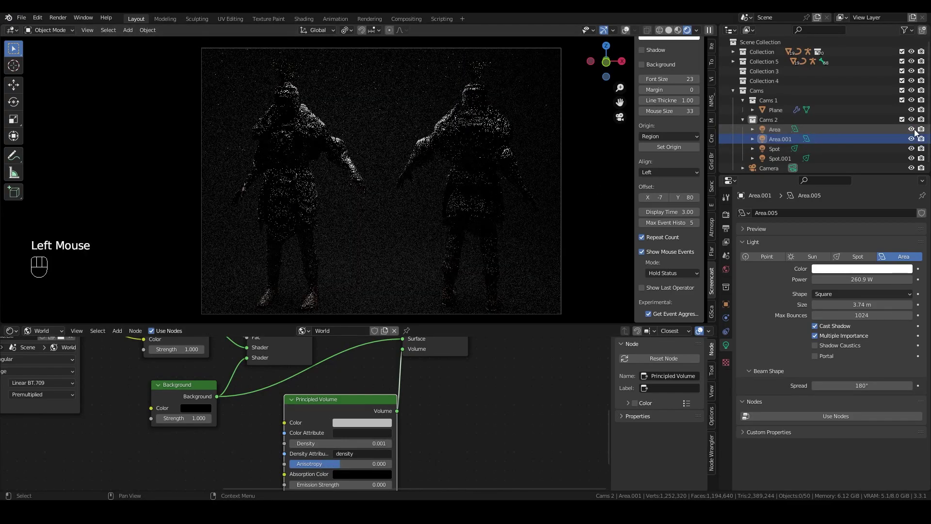
left_click(916, 133)
left_click(902, 136)
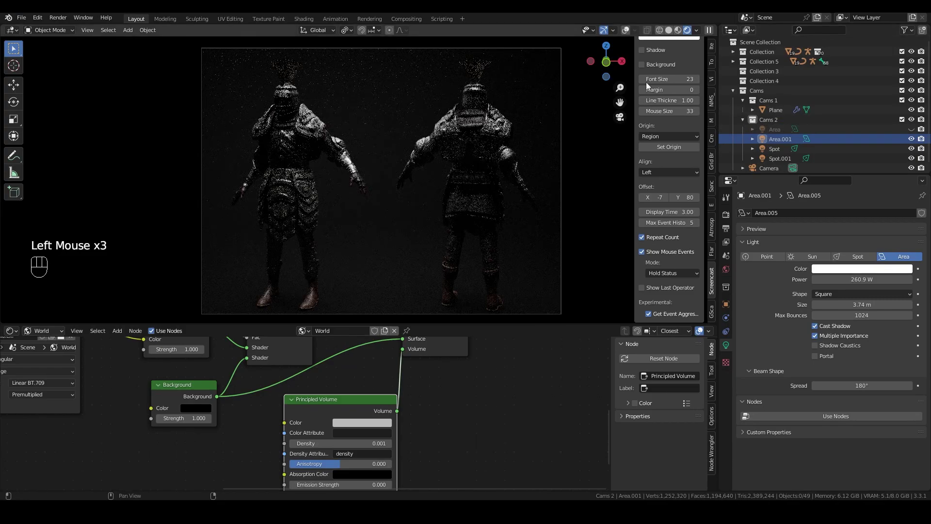
left_click(630, 33)
middle_click(439, 171)
scroll("down", 3)
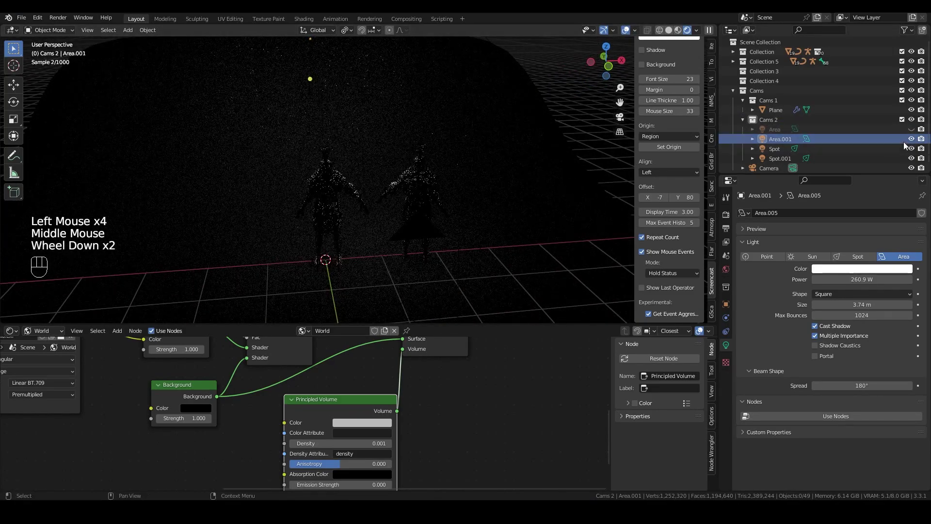
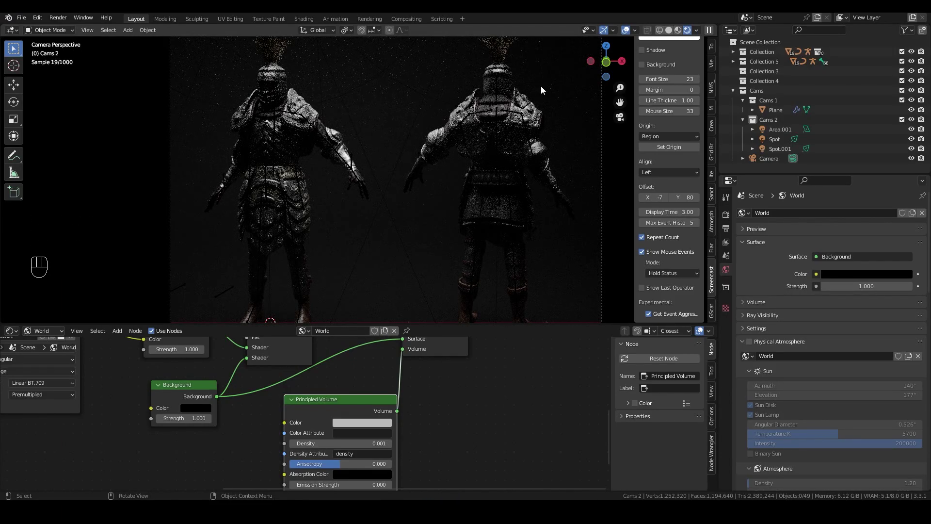
- Add a fresh 10 W square area light to the Cams 2 collection
scroll("up", 3)
scroll("up", 3)
scroll("down", 3)
left_click_drag(413, 170, 408, 199)
scroll("down", 3)
left_click_drag(127, 36, 220, 193)
scroll("down", 3)
- Lift the new area light above the knights and rotate it 90° about X
key("g")
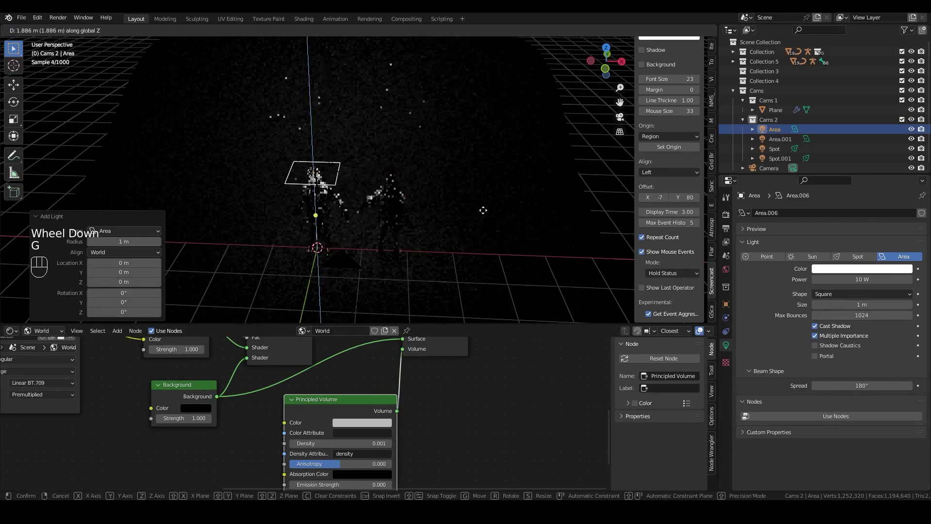
left_click(485, 214)
left_click_drag(469, 203, 437, 194)
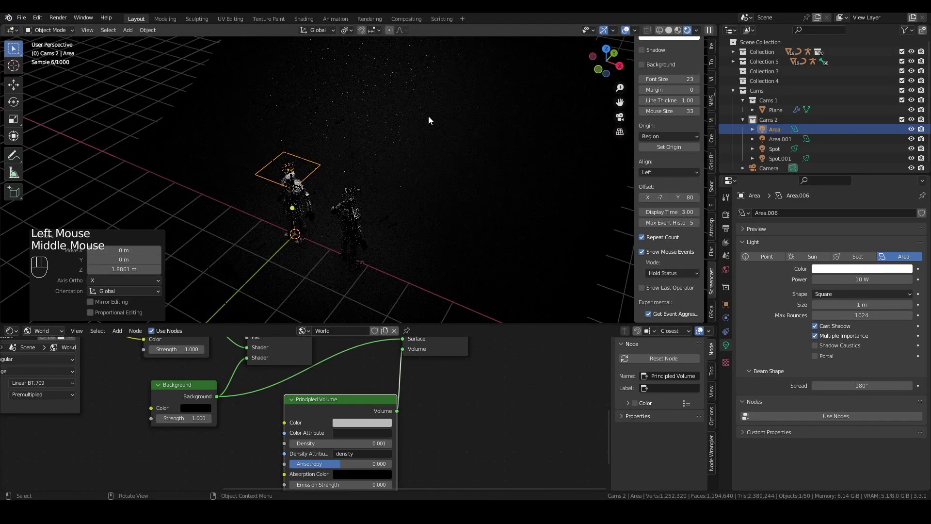
key("r")
key("x")
key("9")
key("0")
key("Return")
- Shift the light along Y relative to the knights and set Power 3.5 W, Size 2.07 m
key("g")
key("y")
left_click(349, 170)
left_click_drag(371, 172, 398, 180)
key("KP_7")
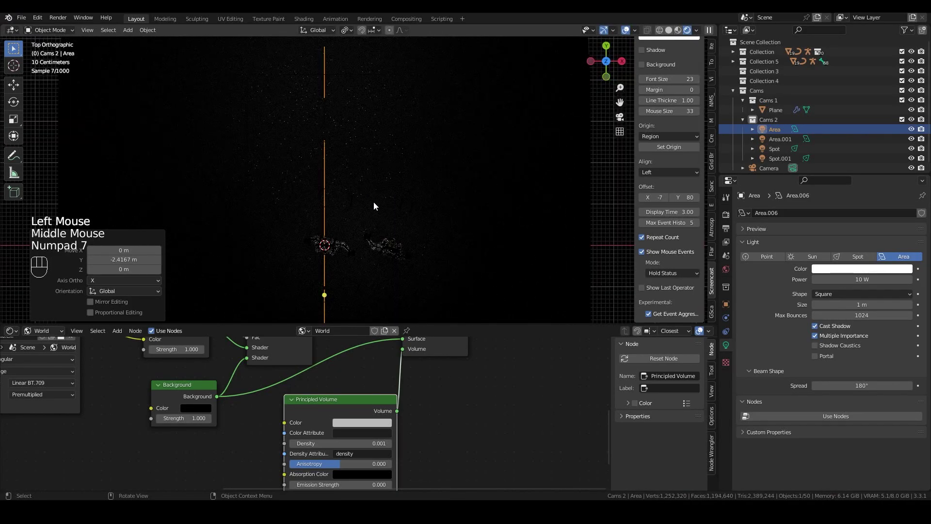
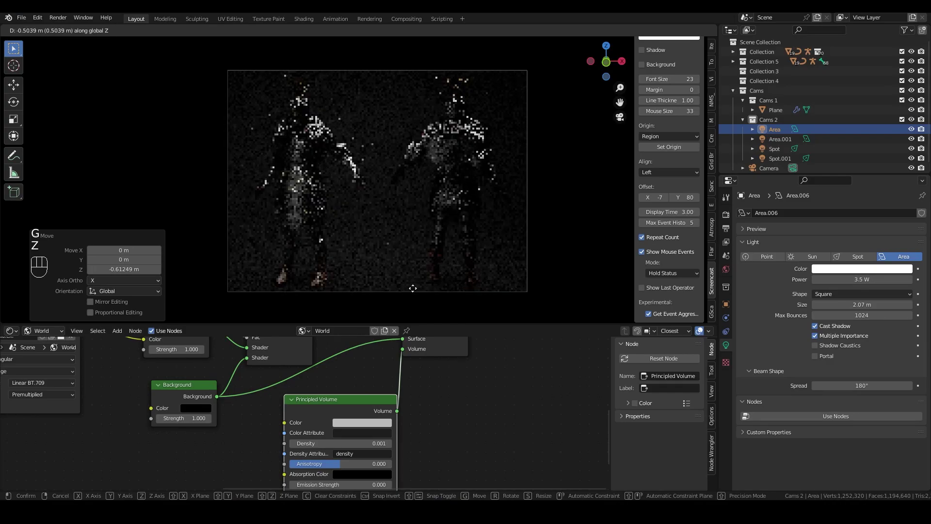
right_click(418, 291)
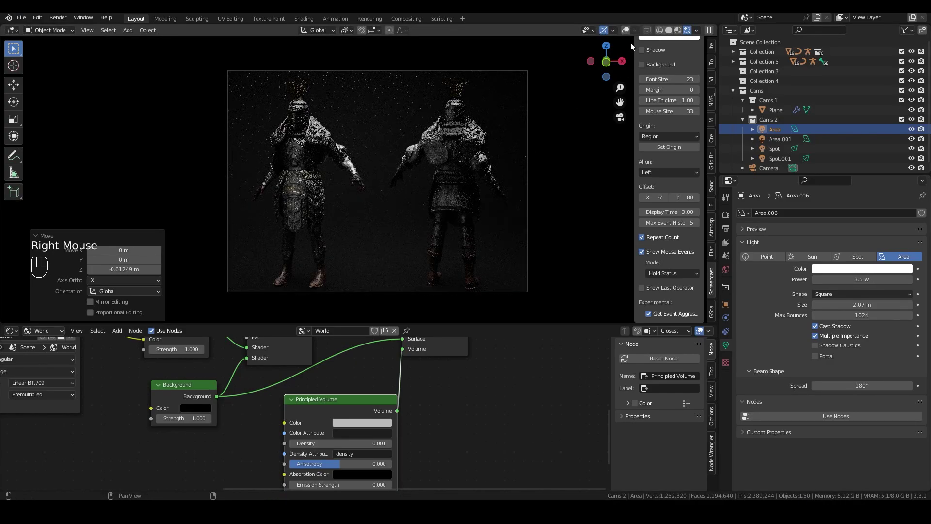
left_click(630, 35)
- Duplicate the area light as Area.002
left_click_drag(525, 122, 488, 169)
scroll("down", 3)
scroll("down", 3)
left_click_drag(345, 33, 397, 109)
scroll("down", 3)
middle_click(427, 142)
key("shift+d")
- Rotate Area.002 about Z and move it across to the knights' other side in top view
key("r")
key("z")
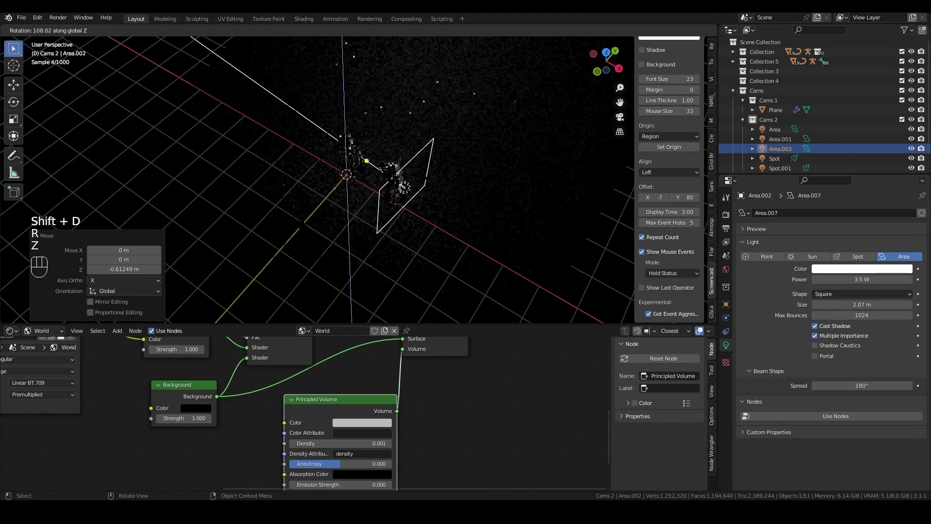
left_click(307, 111)
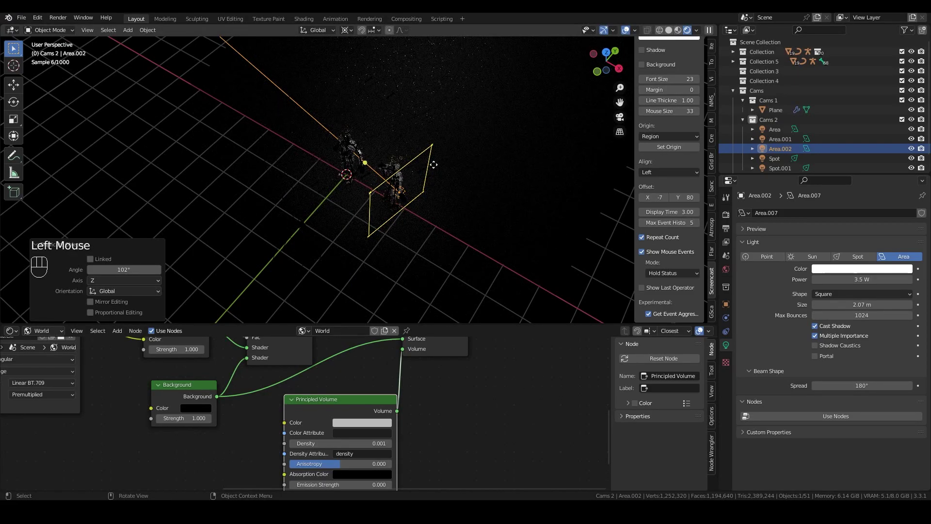
key("KP_7")
key("g")
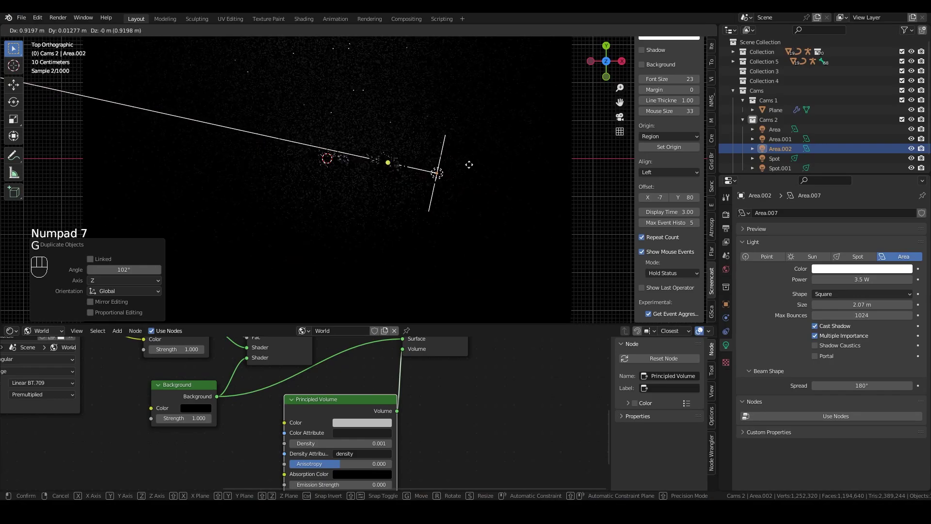
left_click(473, 167)
key("KP_0")
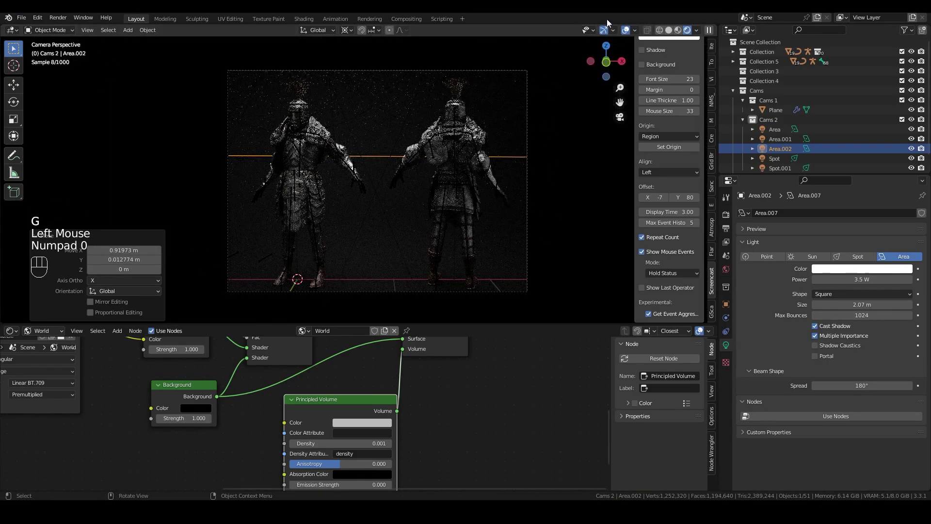
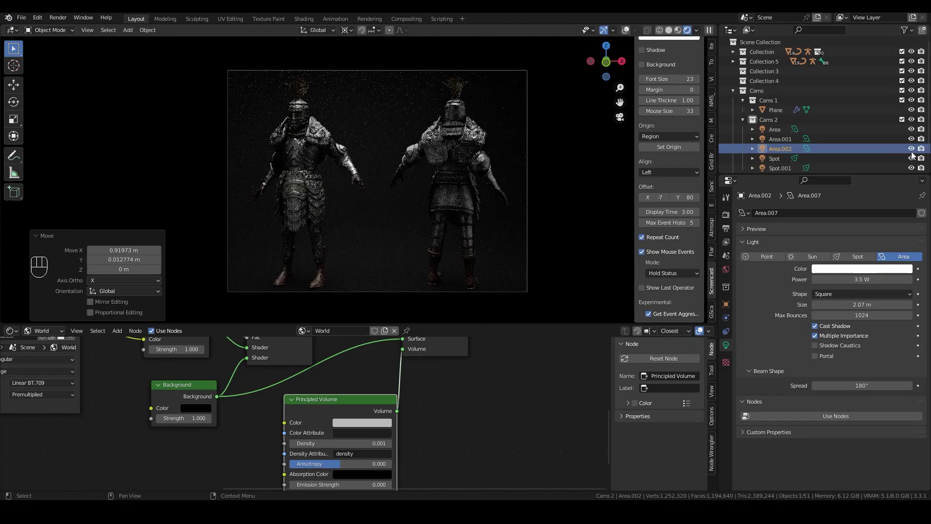
- Dim Area.002 to 1 W, toggling its visibility to compare the render
left_click(916, 151)
left_click(916, 151)
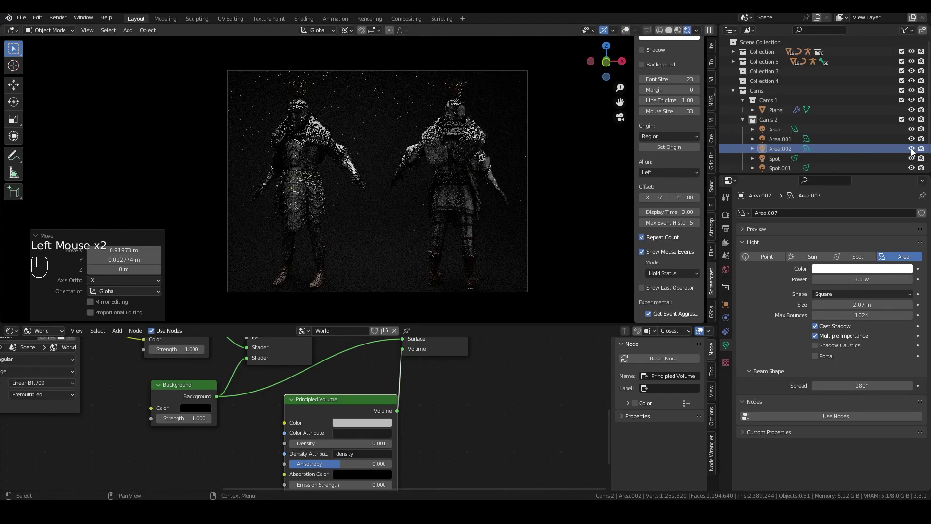
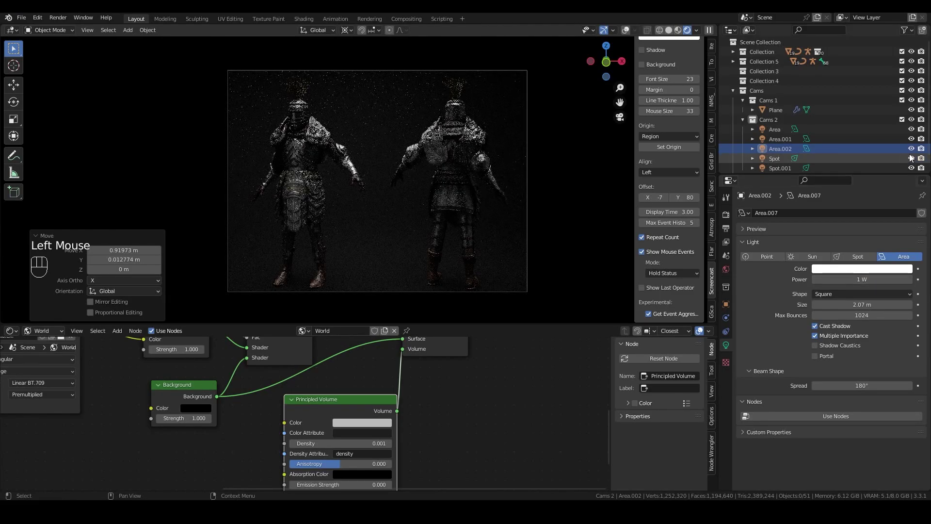
left_click(915, 150)
left_click(913, 151)
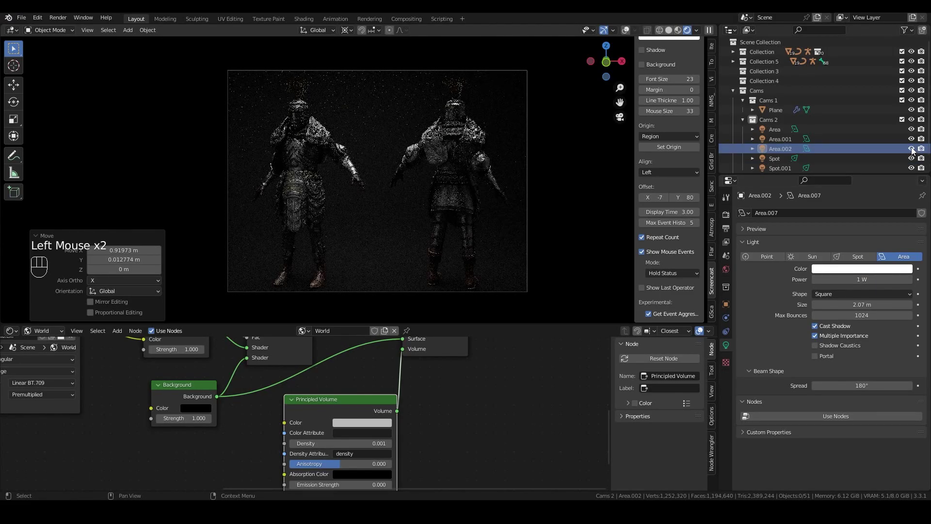
- Zoom and orbit the viewport in close to the left knight's waist
scroll("up", 3)
scroll("down", 3)
scroll("up", 3)
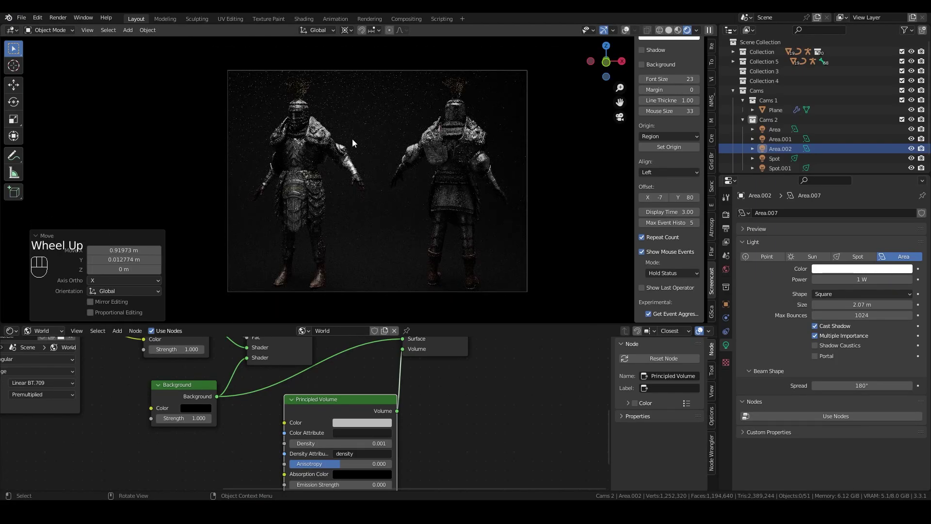
scroll("up", 3)
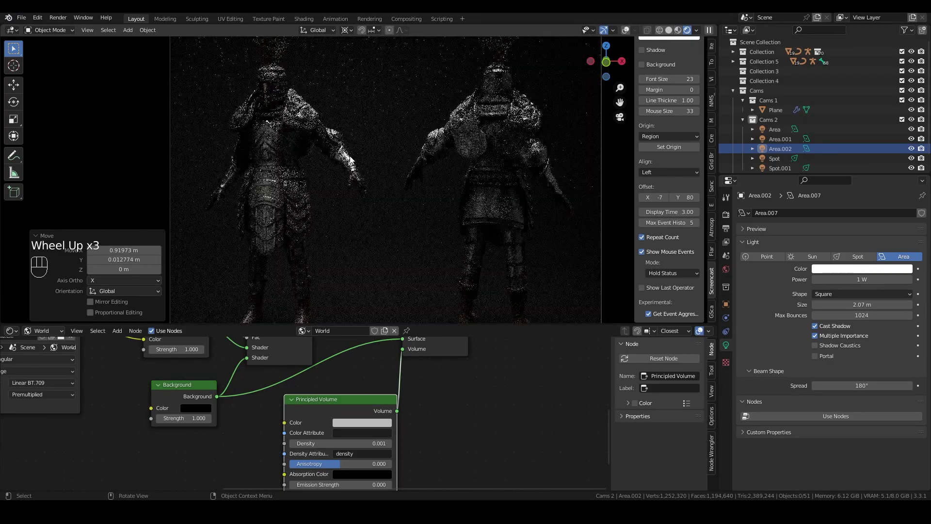
left_click_drag(506, 217, 452, 243)
left_click_drag(457, 224, 446, 232)
scroll("up", 3)
left_click_drag(473, 258, 451, 187)
left_click_drag(455, 225, 446, 193)
- Add a point light (Point.001) beside the belt with Power 2.4 W and Radius 0 m
left_click(785, 102)
left_click_drag(140, 34, 208, 161)
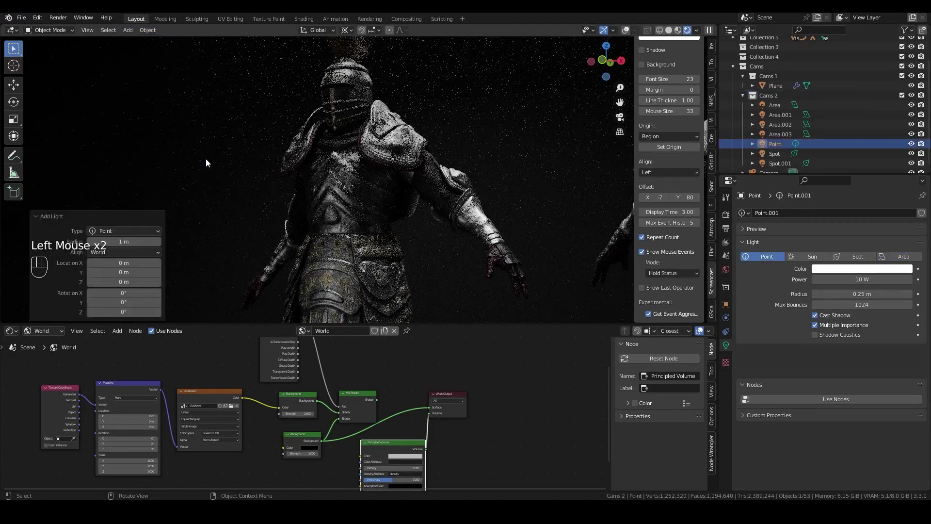
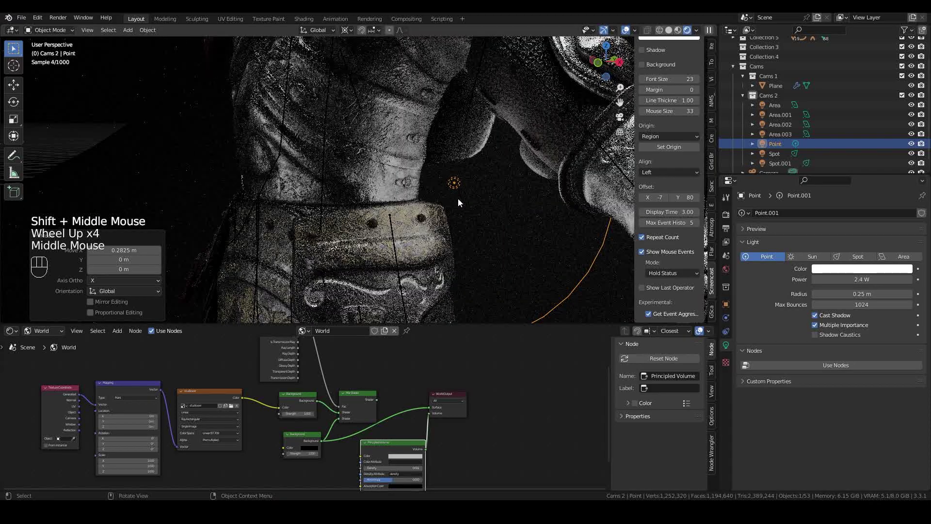
scroll("down", 3)
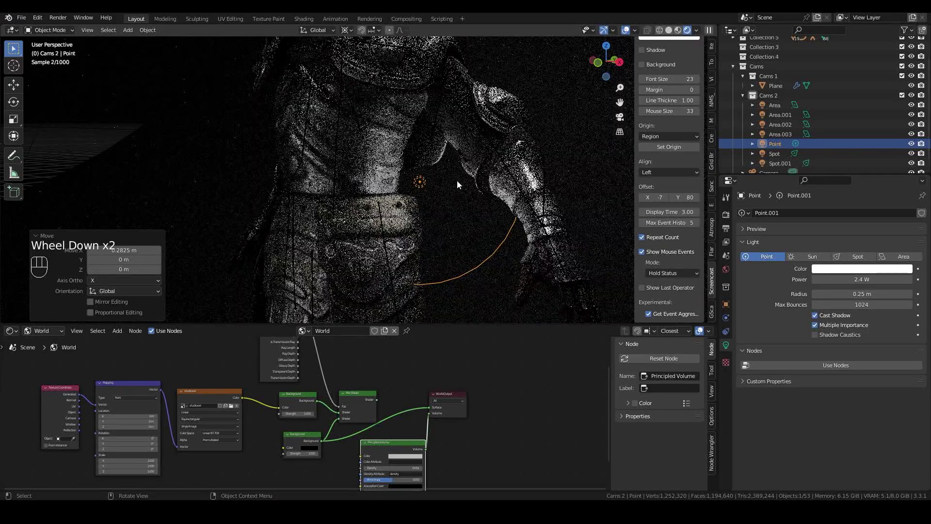